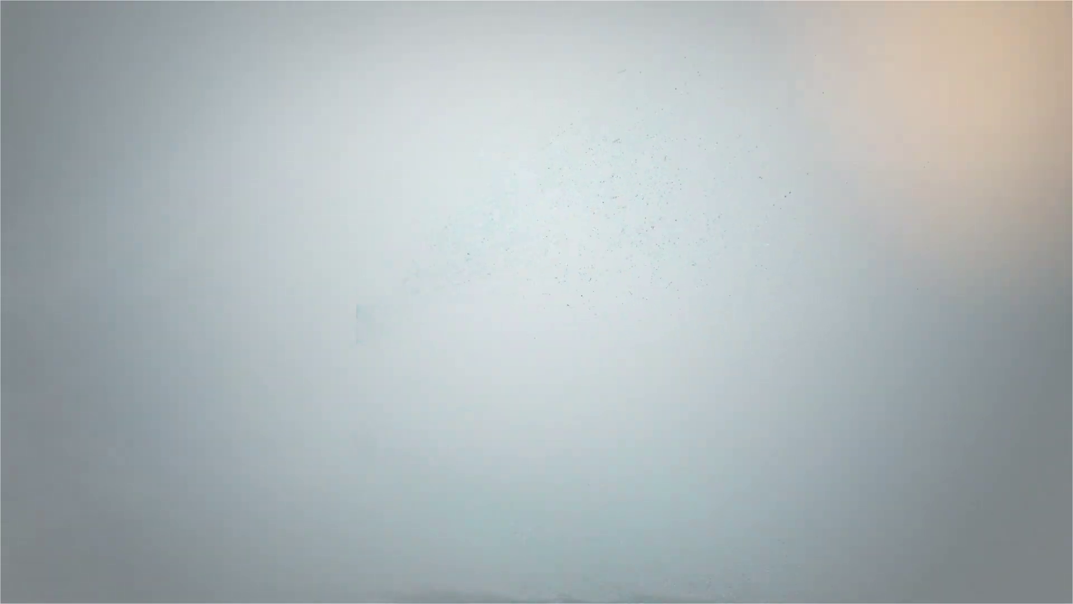
Step: Position and scale pCube15 over the first window row as a long six-section block
scroll("up", 3)
middle_click(543, 299)
left_click(563, 291)
key("space")
key("space")
scroll("up", 3)
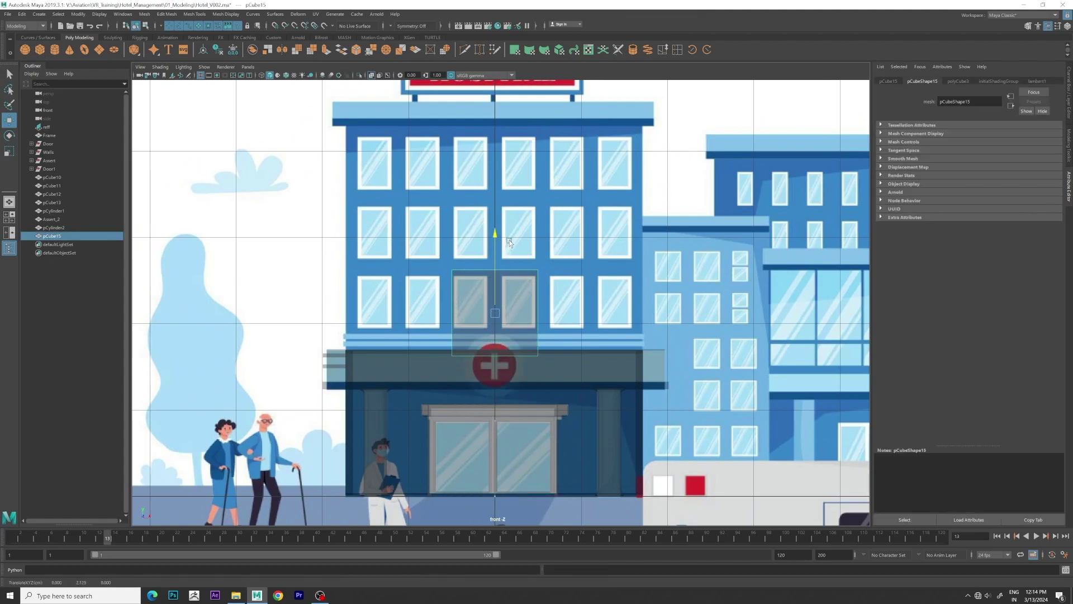
scroll("up", 3)
scroll("up", 3)
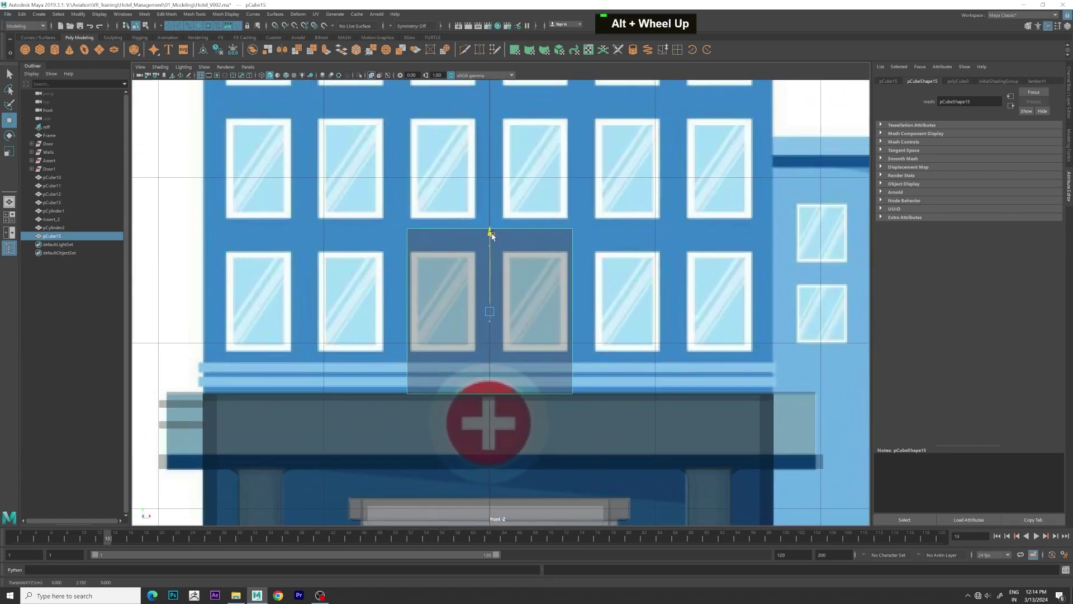
right_click(461, 266)
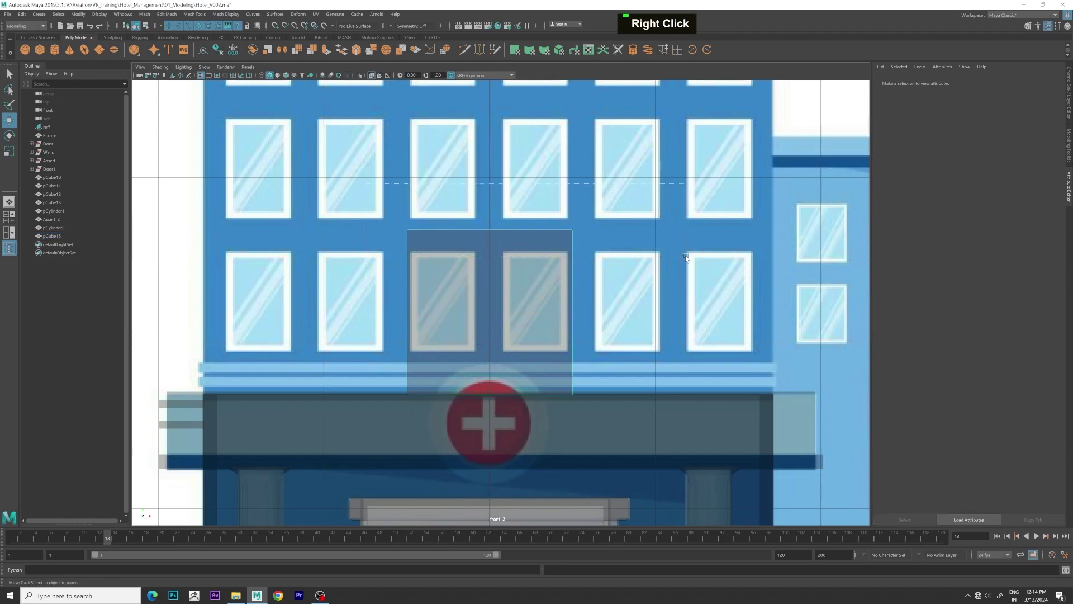
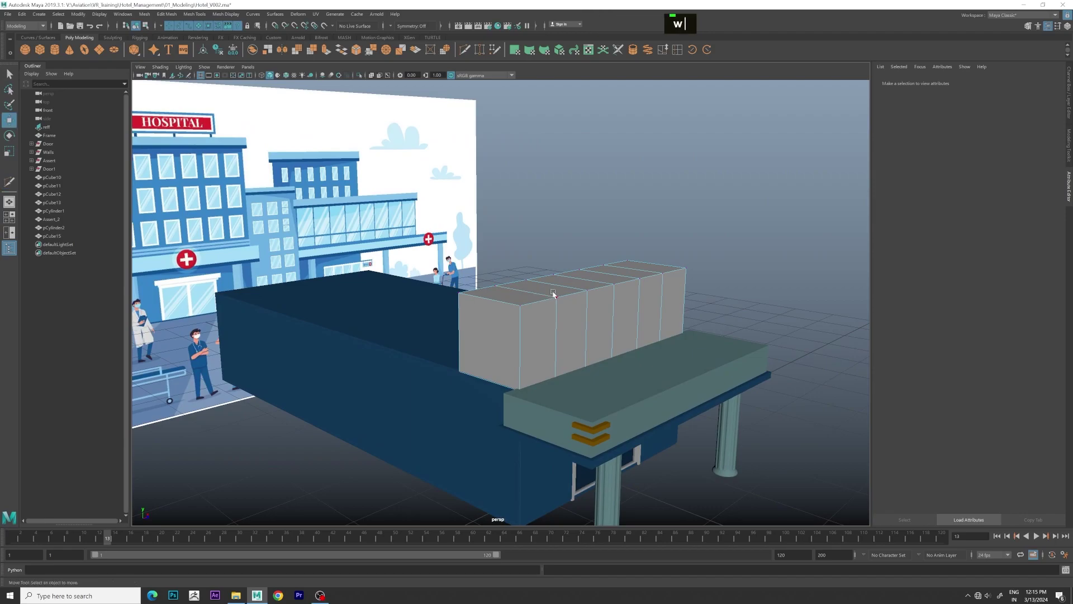
Step: Scale the block thin on Z into an upright wall panel on the entrance slab
right_click(557, 293)
type("r")
type("w")
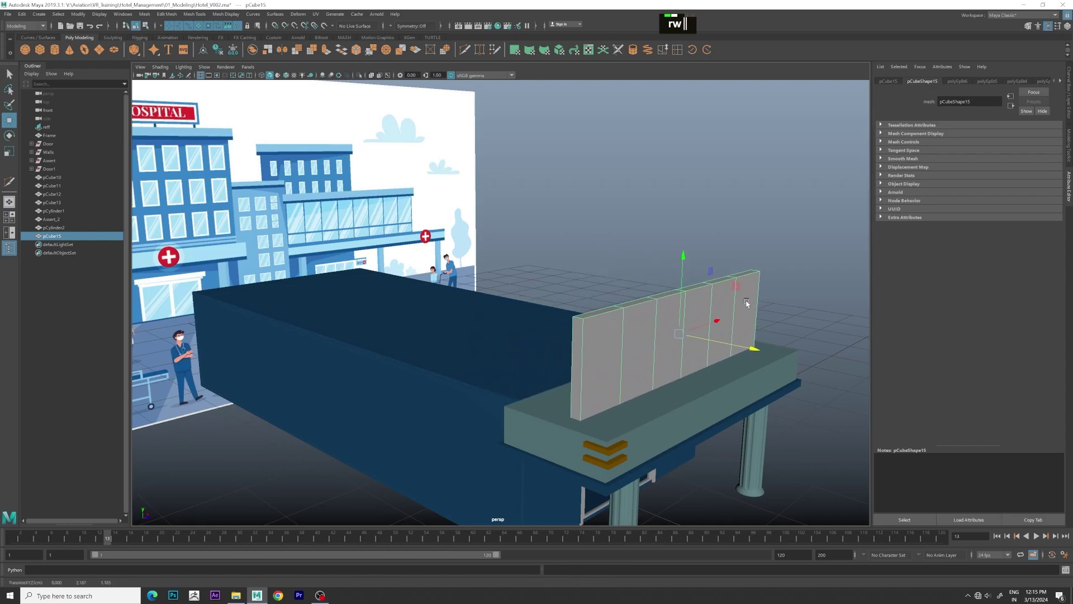
left_click(692, 276)
scroll("up", 3)
Step: Delete the unwanted edge loops along the wall top and select a wall face
right_click(497, 281)
left_click(506, 293)
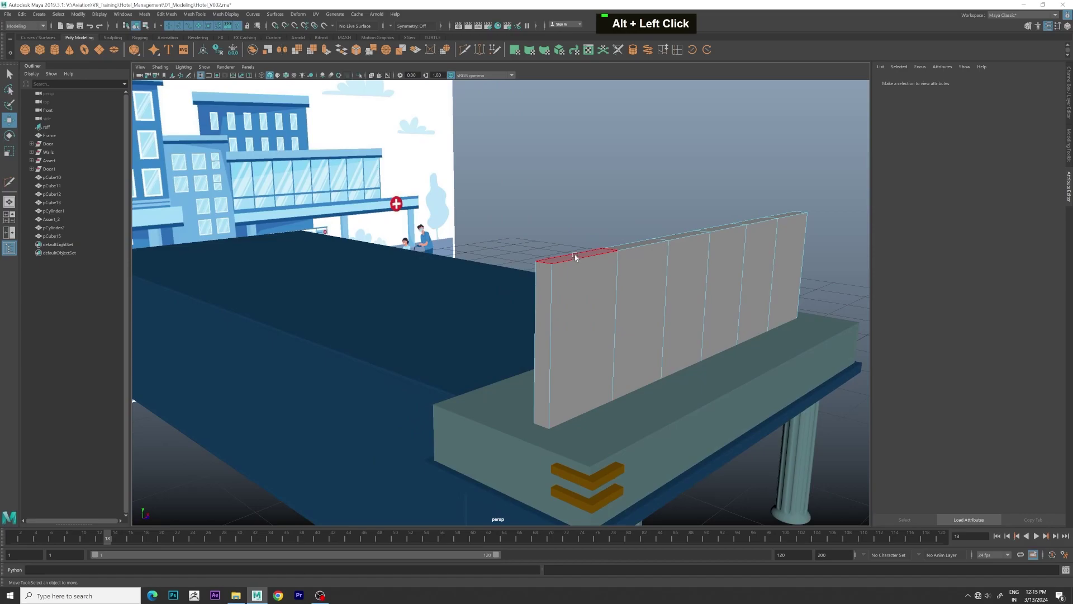
key("Delete")
double_click(546, 278)
key("Delete")
scroll("down", 3)
left_click(696, 275)
middle_click(686, 272)
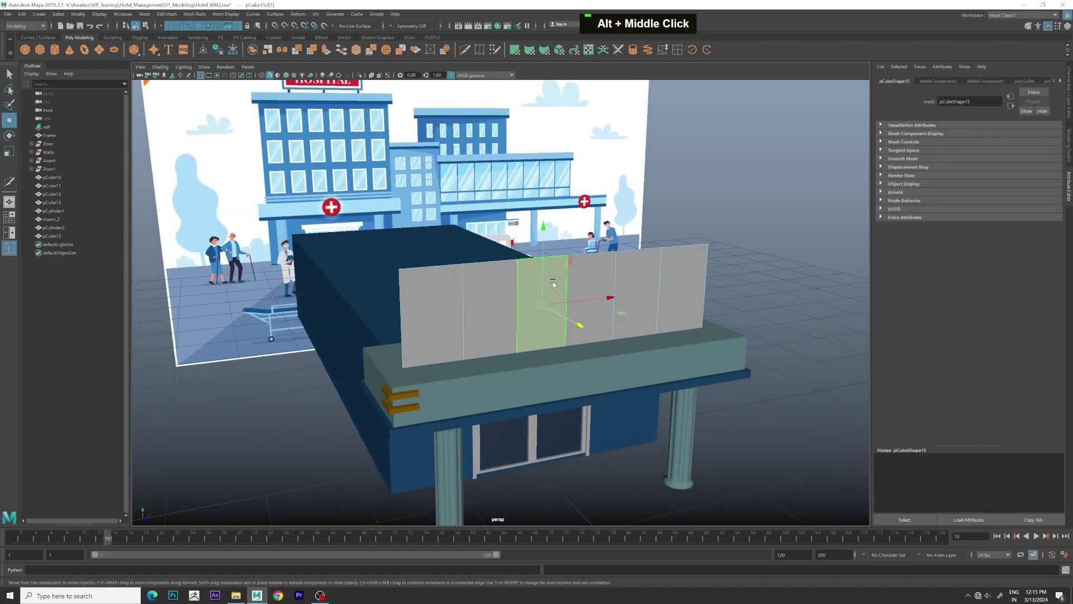
Step: Extrude the six front faces separately and shrink them to the reference window size
double_click(445, 303)
key("ctrl+e")
scroll("up", 3)
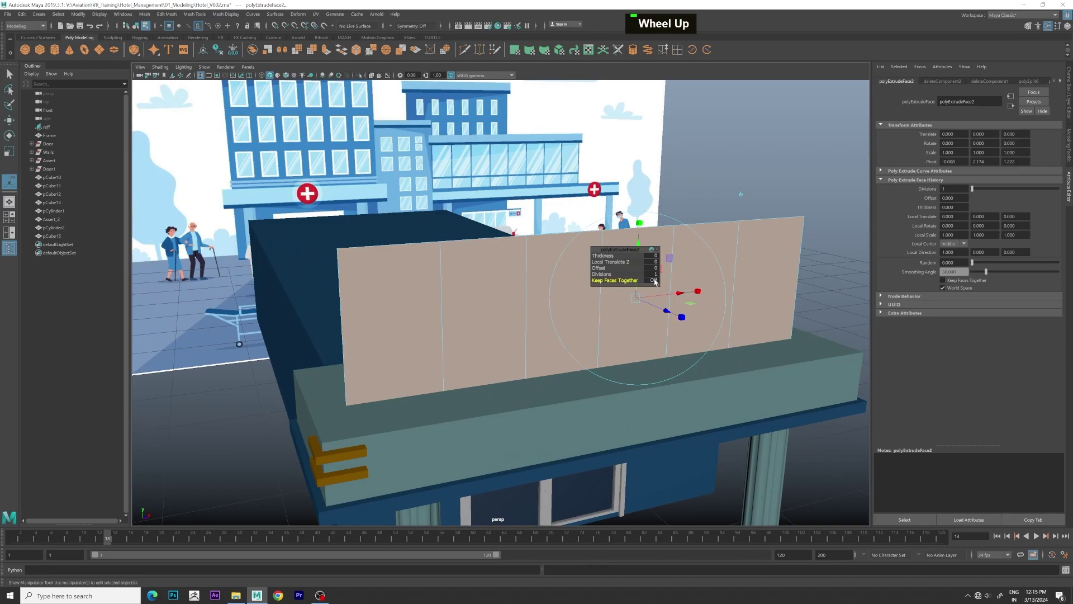
middle_click(648, 297)
scroll("up", 3)
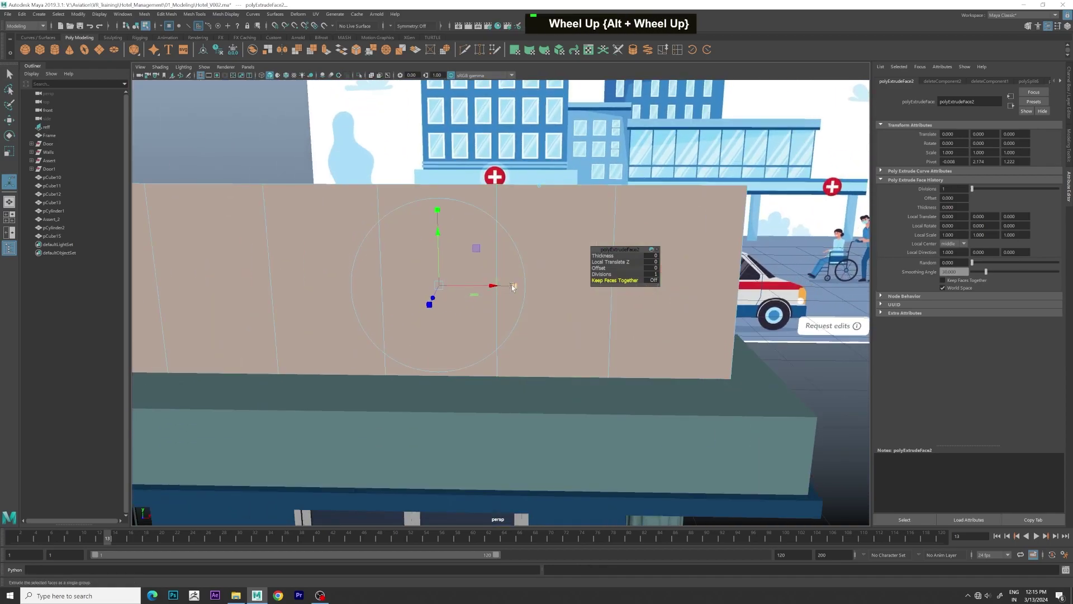
key("space")
key("space")
scroll("up", 3)
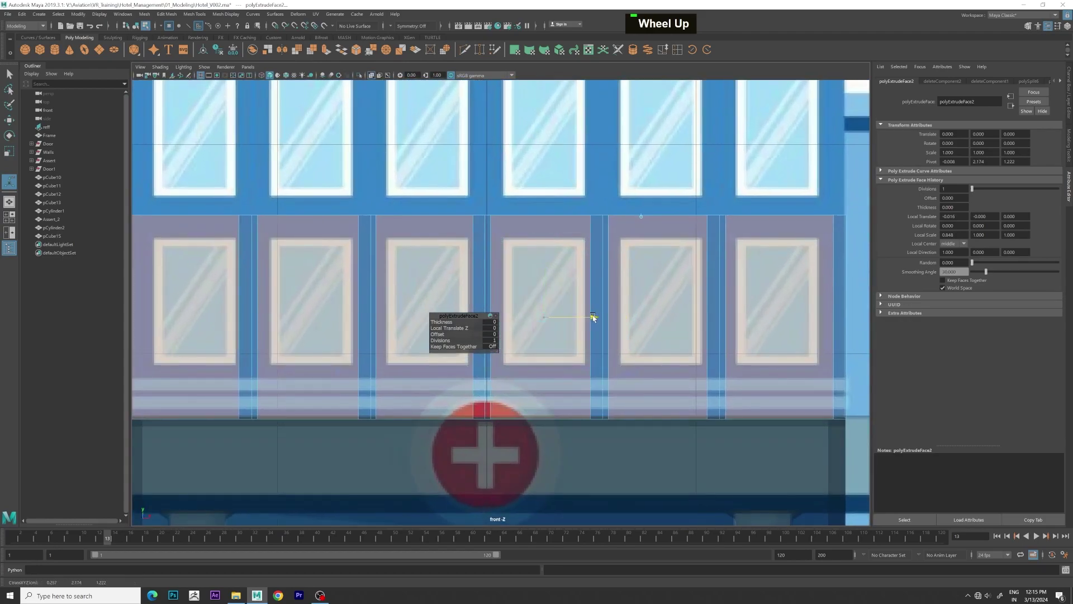
key("ctrl+z")
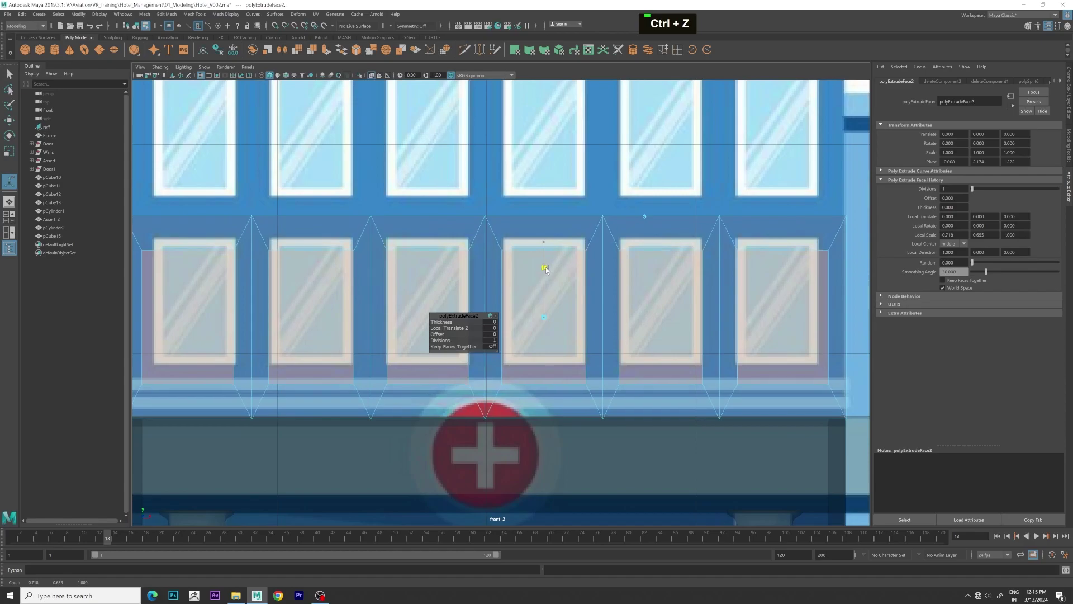
type("w")
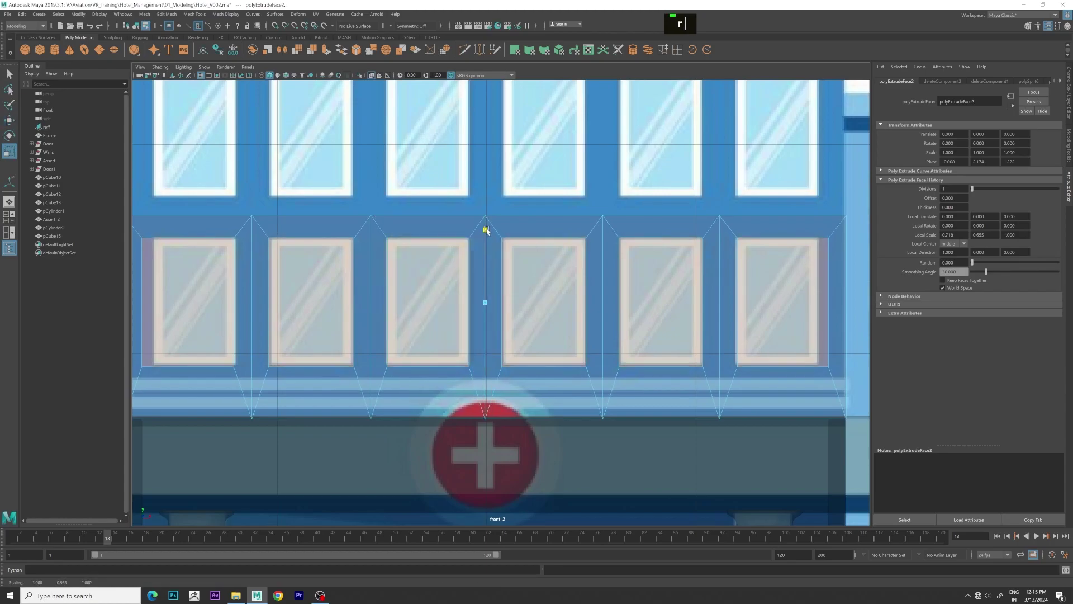
Step: Adjust the inset faces and chip them off as separate window panes
scroll("up", 3)
type("r")
left_click(609, 260)
middle_click(609, 261)
left_click(608, 263)
middle_click(605, 263)
scroll("up", 3)
middle_click(605, 296)
left_click(609, 299)
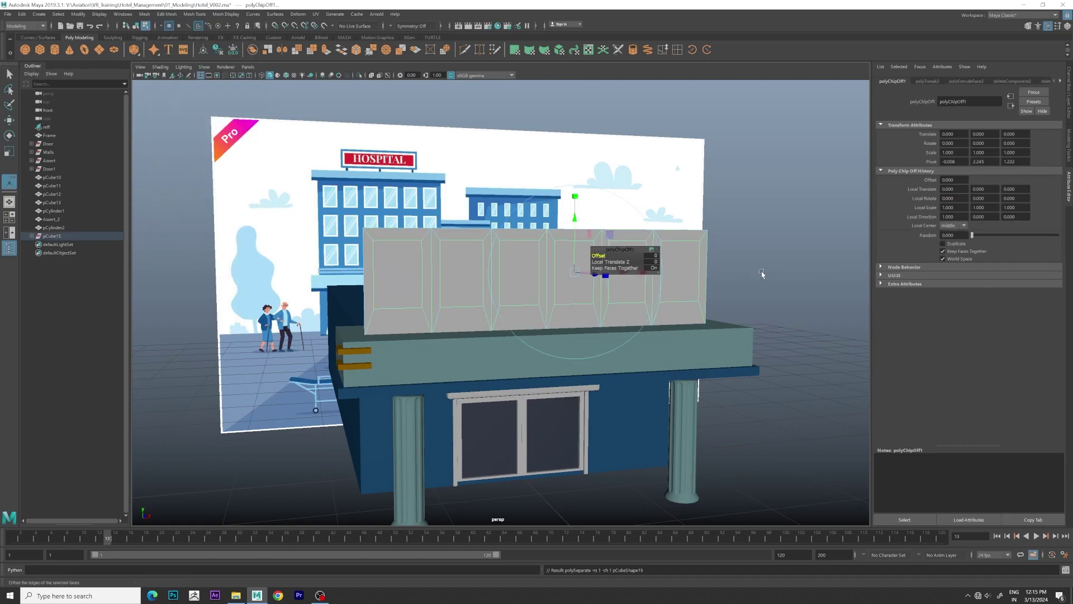
Step: Extrude the six pane faces inward to recess them into the wall
right_click(501, 238)
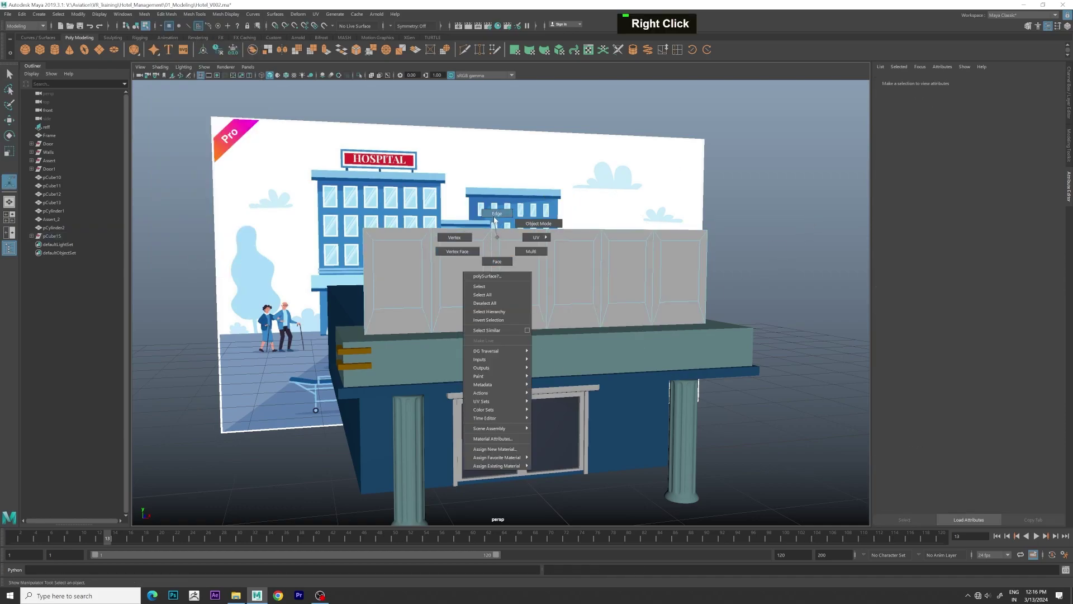
scroll("up", 3)
scroll("down", 3)
left_click(497, 239)
right_click(522, 249)
double_click(519, 258)
key("ctrl+e")
scroll("up", 3)
scroll("up", 3)
left_click(646, 319)
middle_click(676, 320)
Step: Separate the recessed panes from the wall mesh and select them
scroll("up", 3)
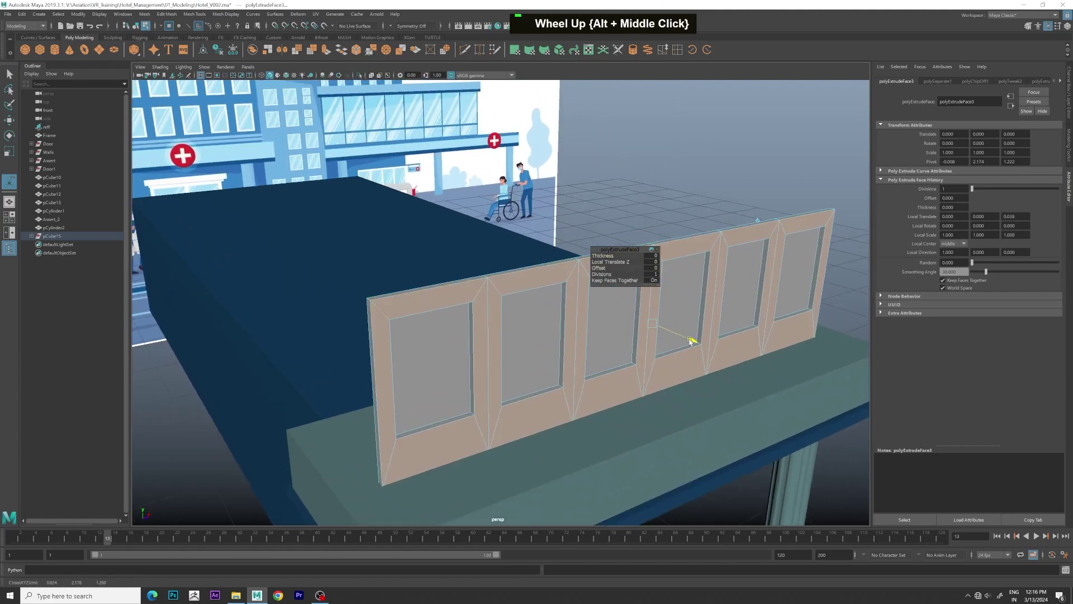
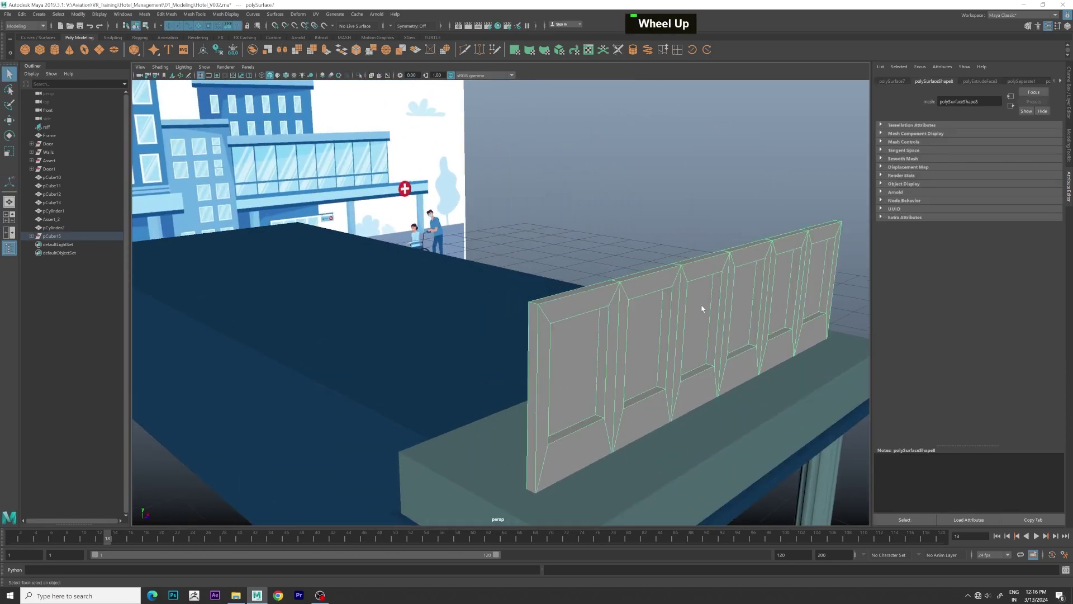
middle_click(724, 299)
left_click(605, 280)
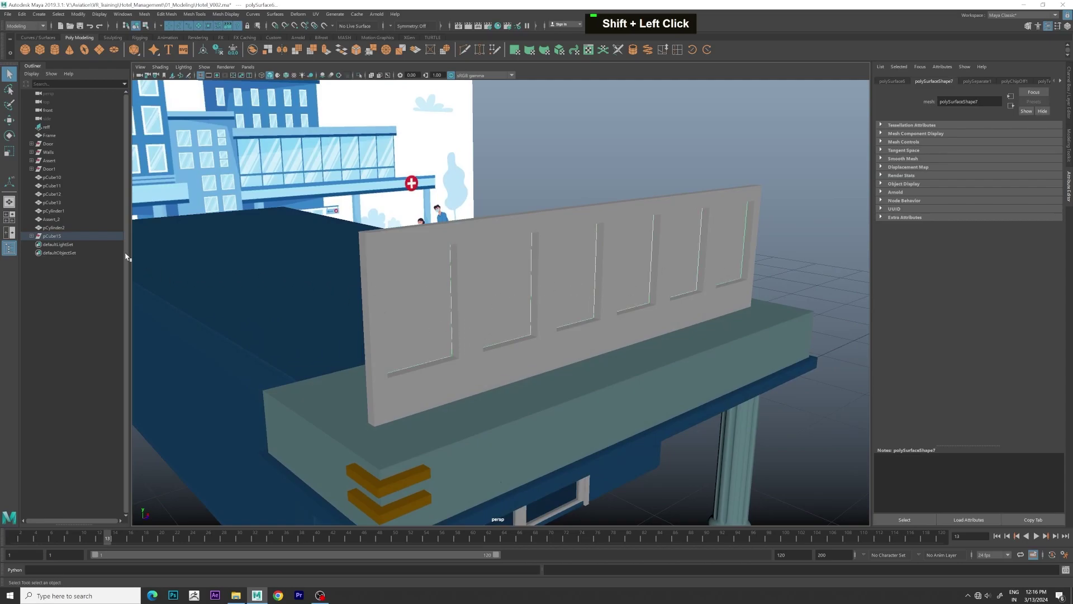
Step: Group the panes and name the group Glasses_First_Floor
key("ctrl+g")
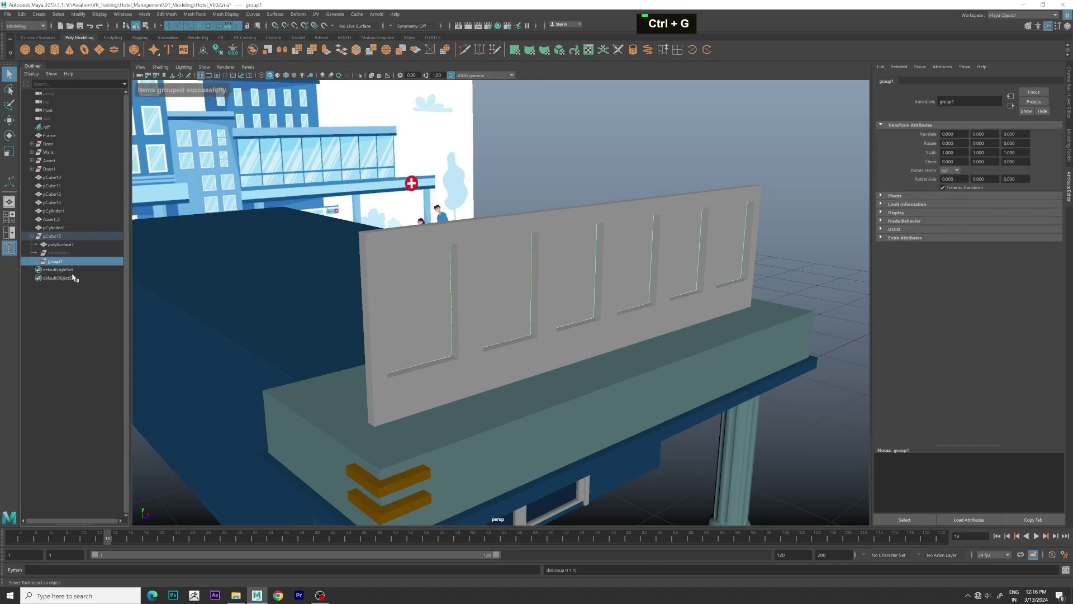
double_click(62, 263)
type("glasses")
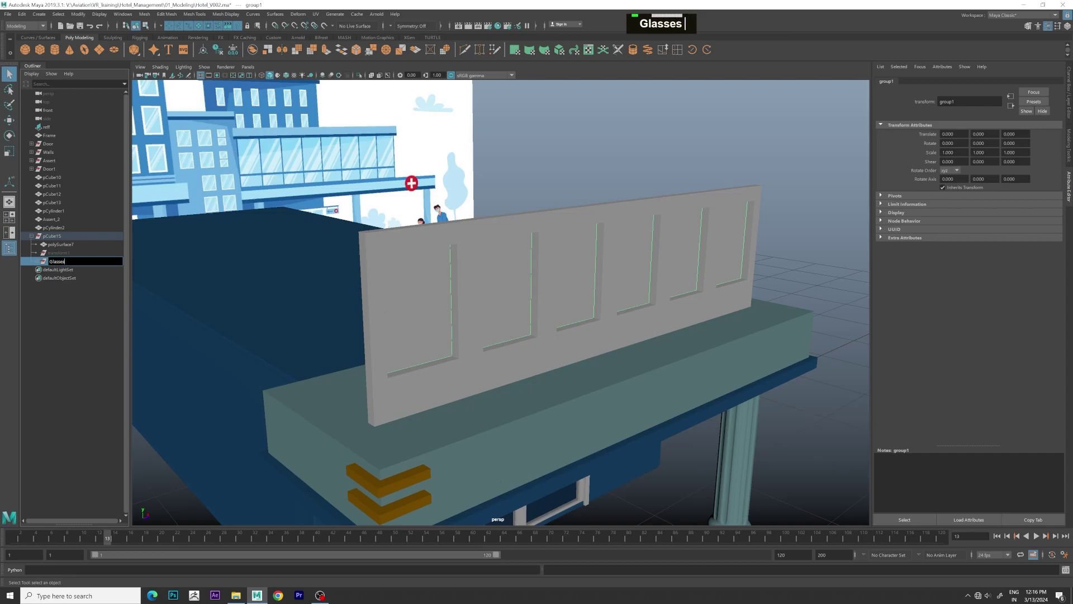
type("_f")
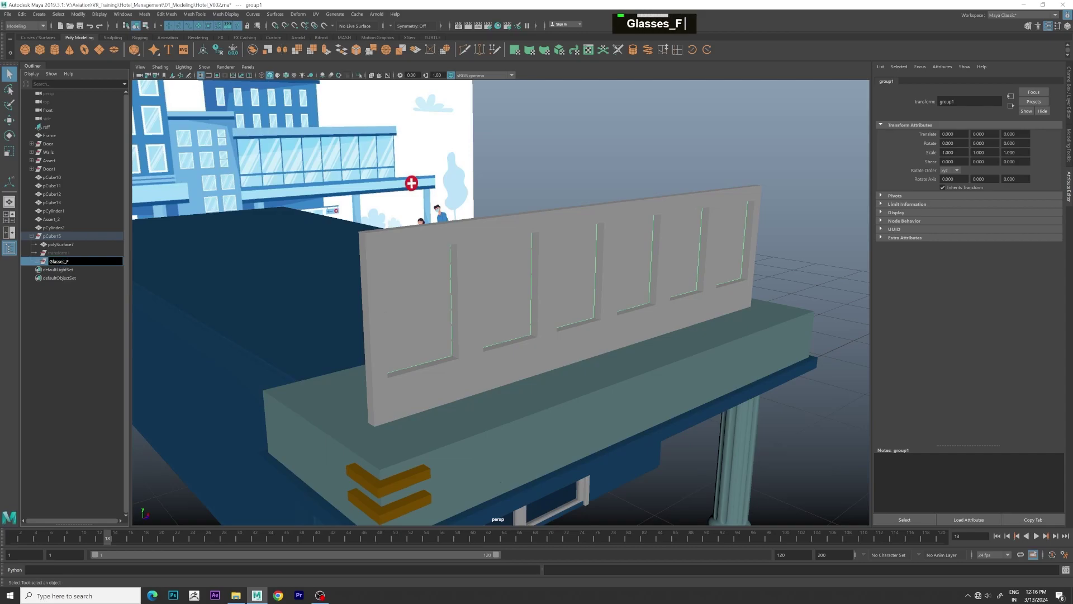
type("irst_|lor")
key("Return")
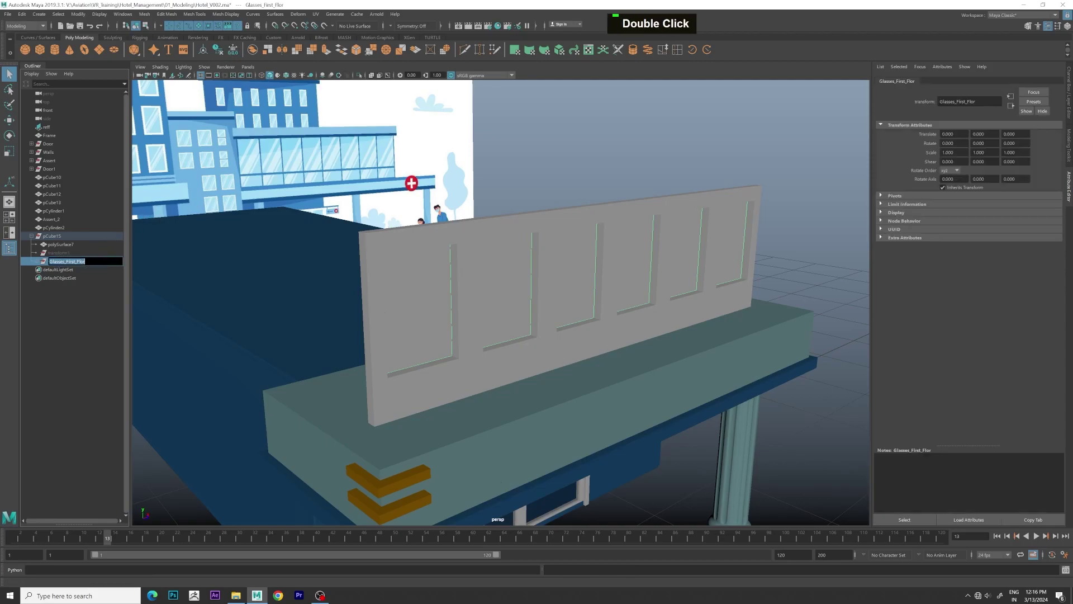
Step: Assign a new dark glass material to the window panes
type("o")
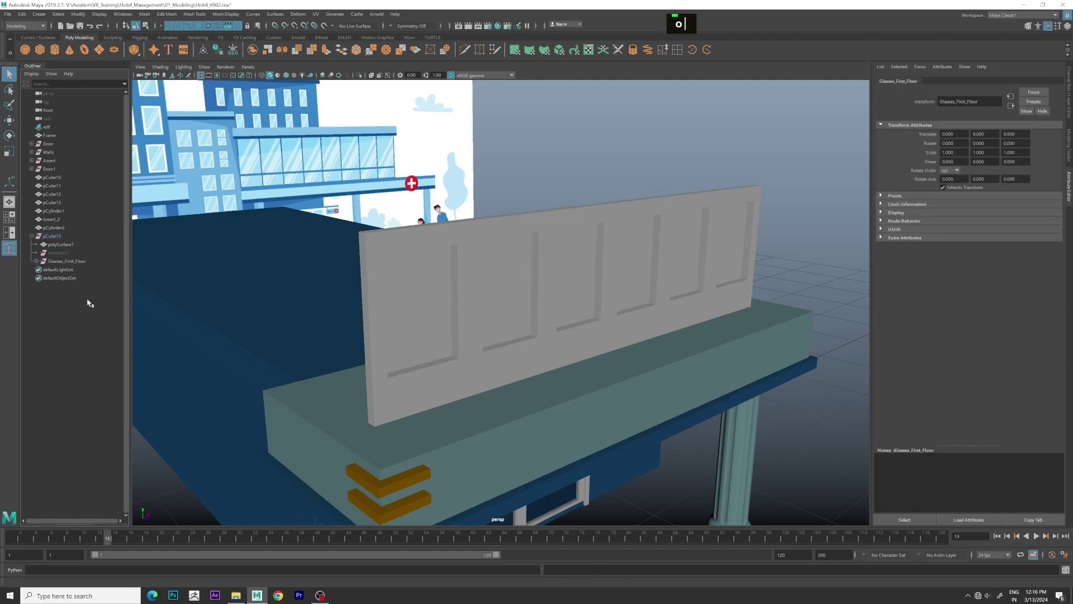
right_click(497, 287)
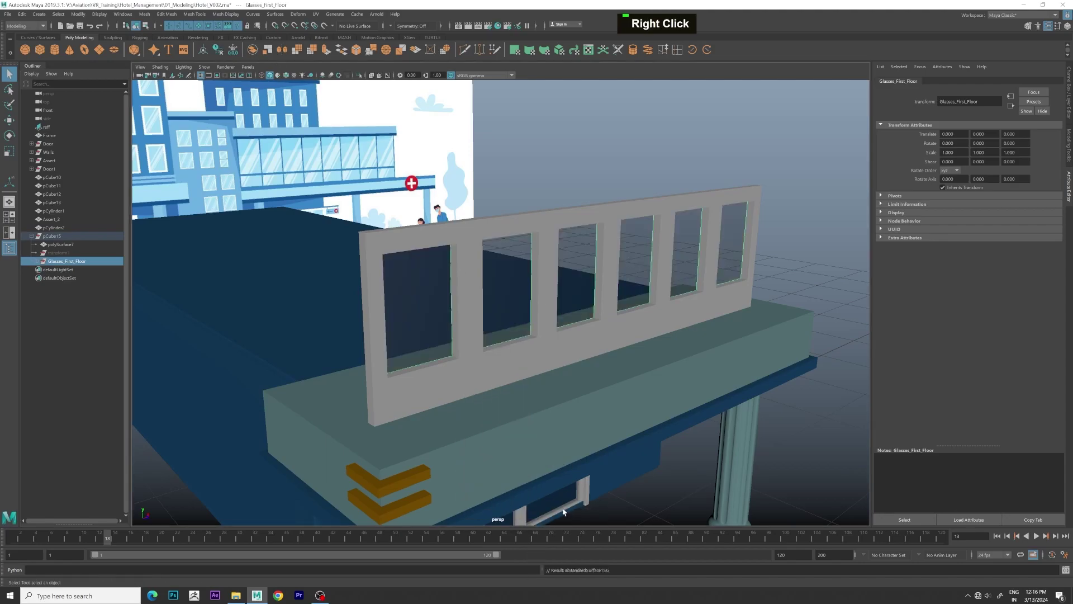
scroll("down", 3)
left_click(760, 243)
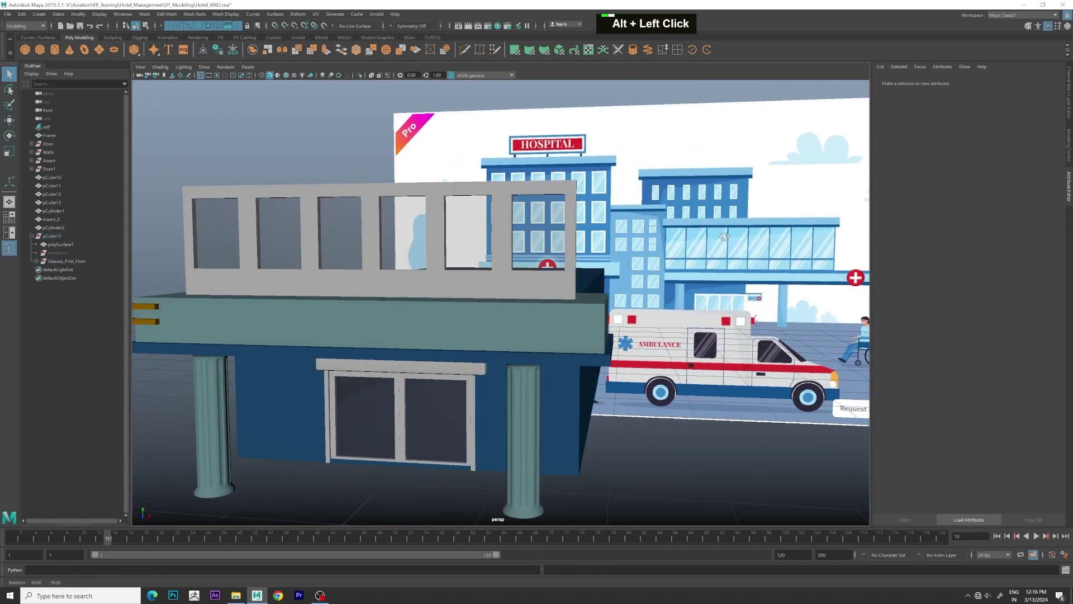
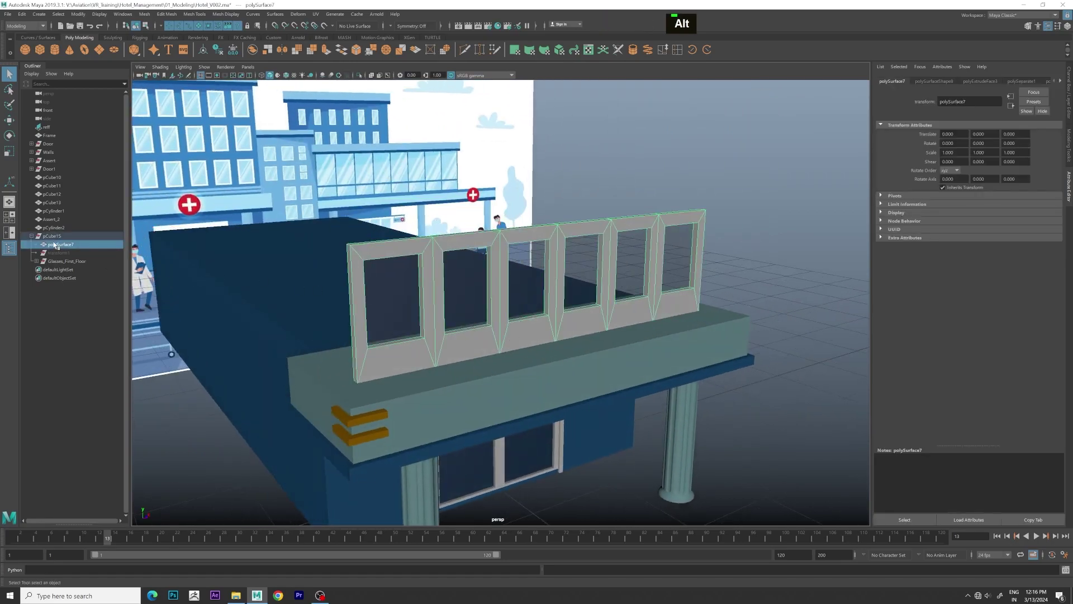
scroll("down", 3)
left_click(519, 291)
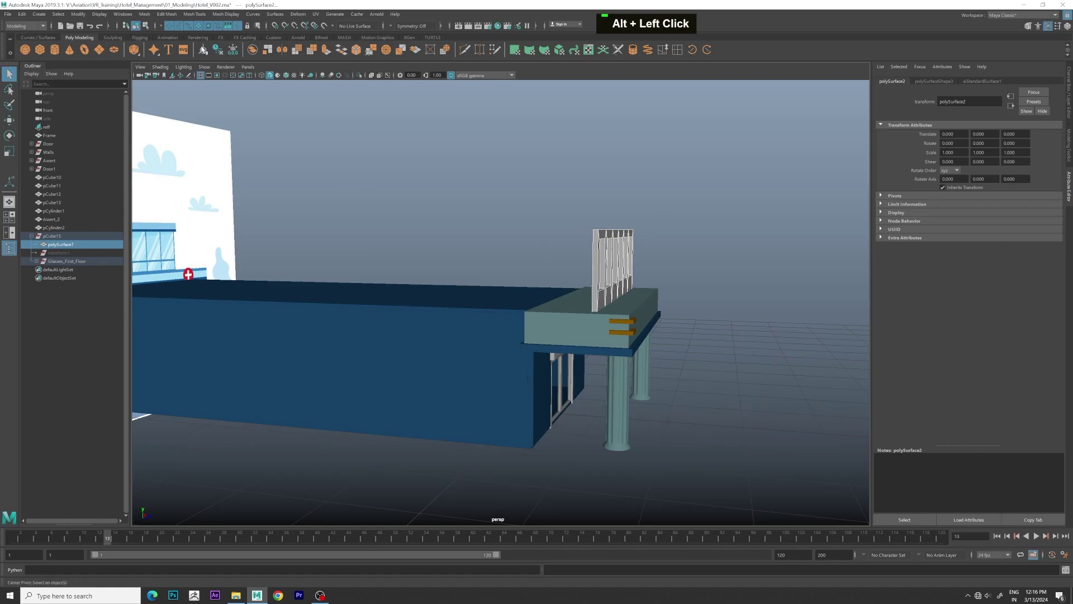
double_click(205, 50)
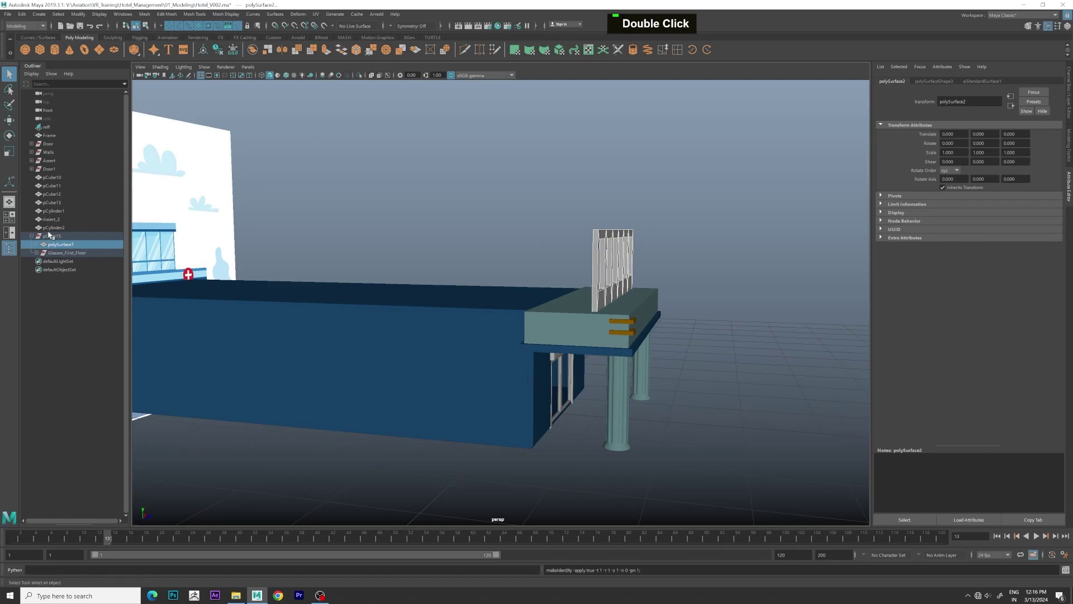
Step: Rename pCube15 to First_Floor with the glass group nested under it
left_click(262, 229)
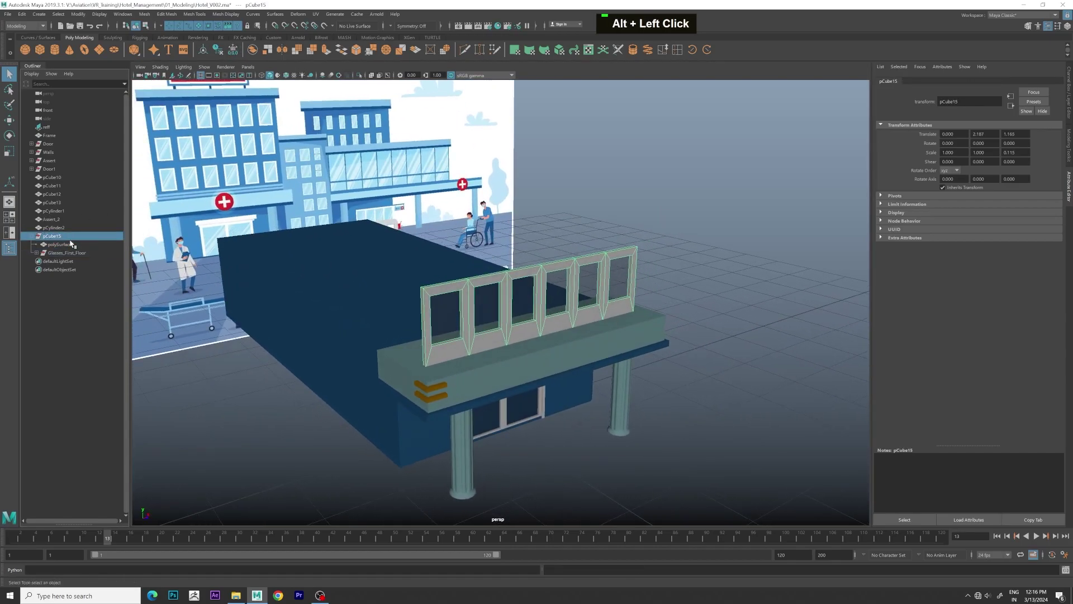
double_click(63, 240)
type("first_floor")
key("Return")
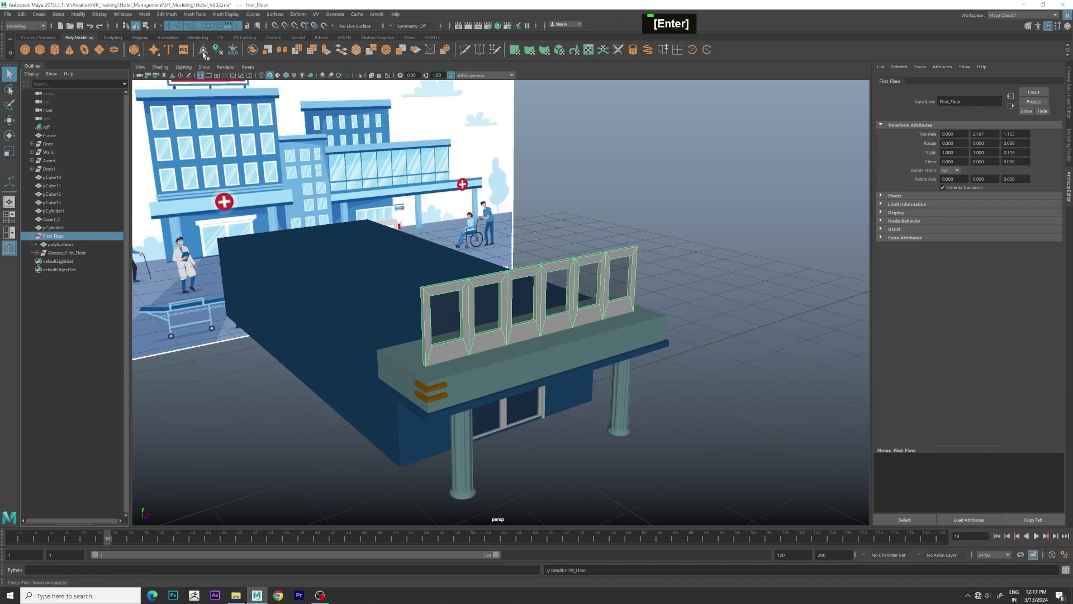
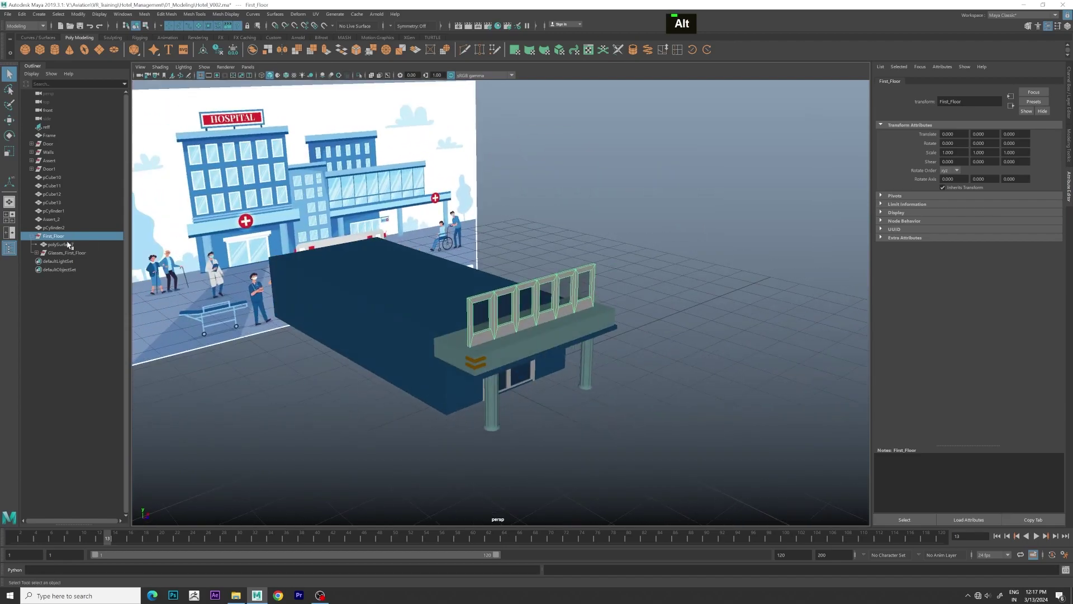
type("do")
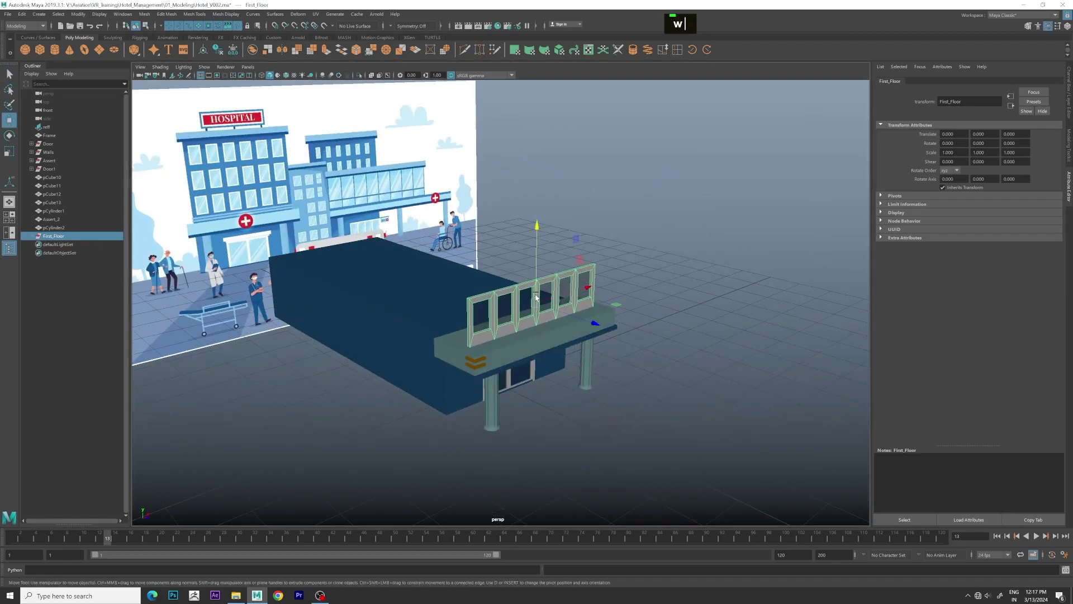
Step: Duplicate First_Floor and move the copy to the opposite edge of the building top
scroll("up", 3)
key("w")
scroll("up", 3)
middle_click(446, 234)
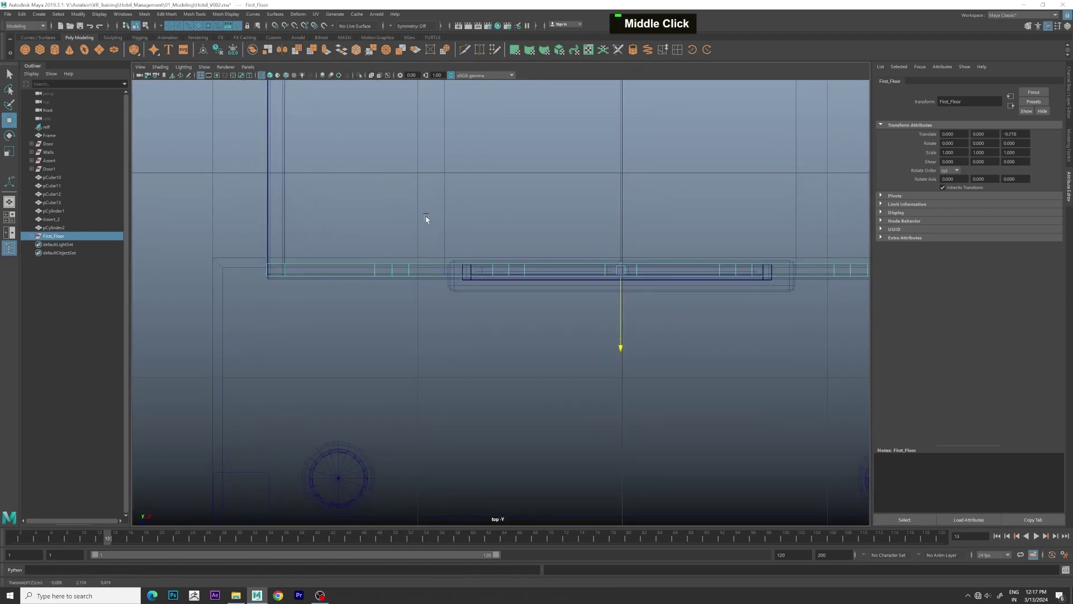
key("space")
key("space")
Step: Check First_Floor1 against the original wall in the perspective view
left_click(681, 199)
scroll("up", 3)
left_click(691, 210)
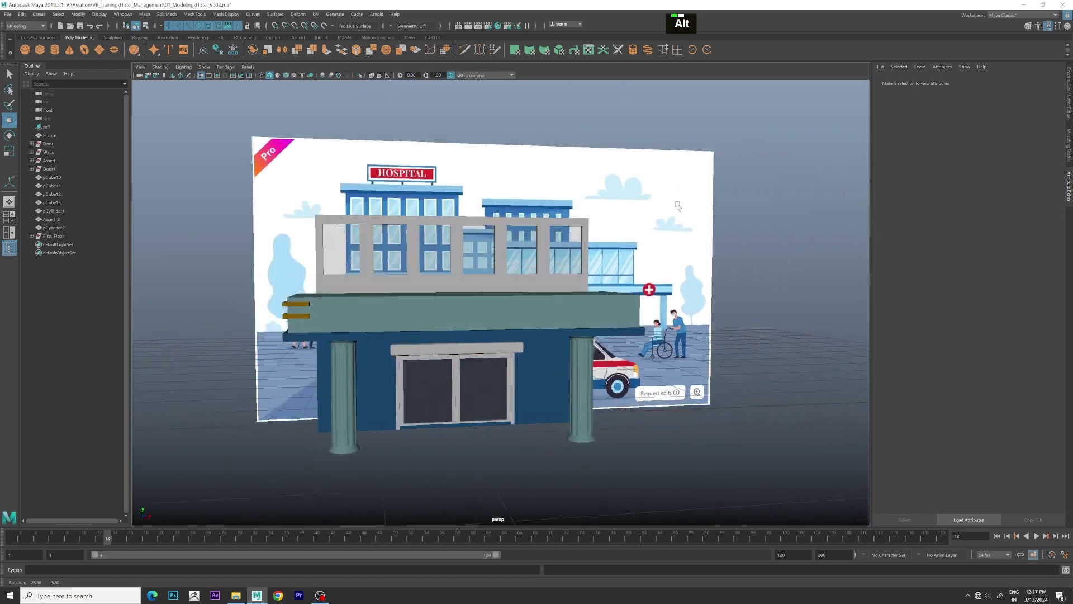
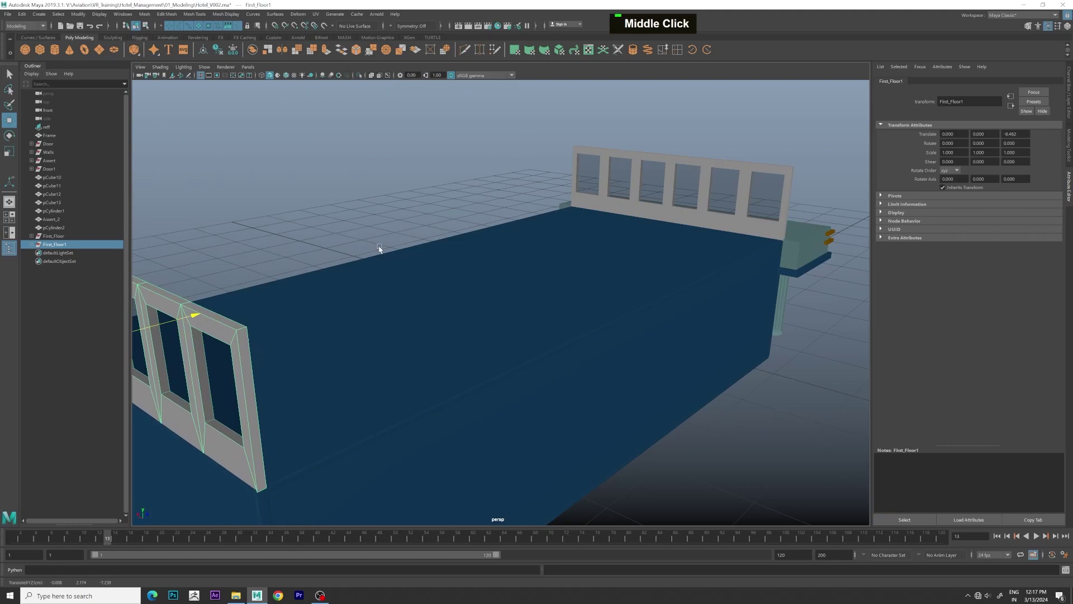
left_click(556, 246)
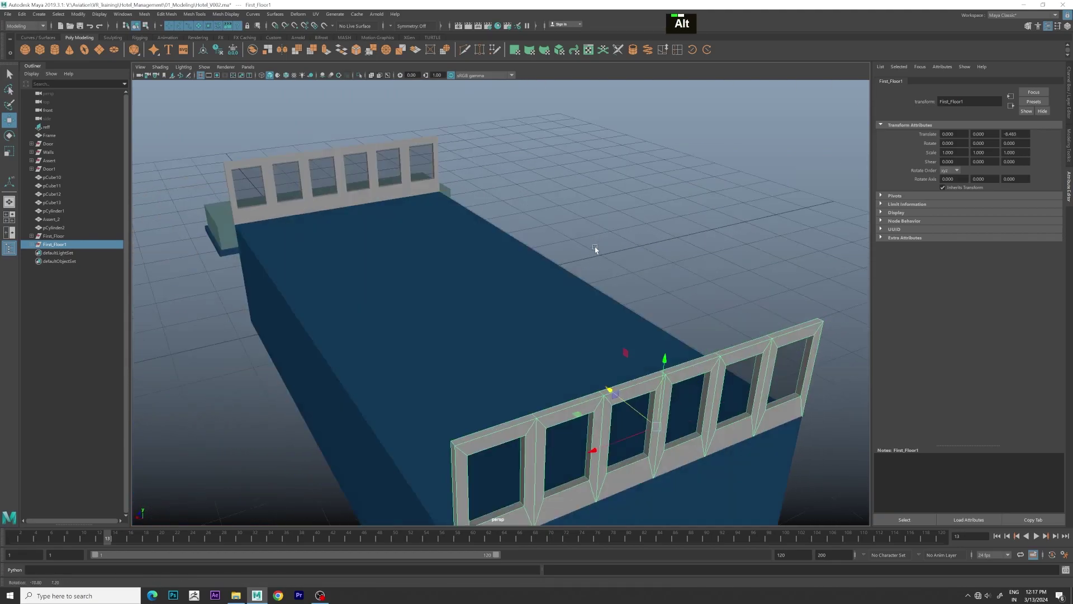
scroll("down", 3)
left_click(594, 245)
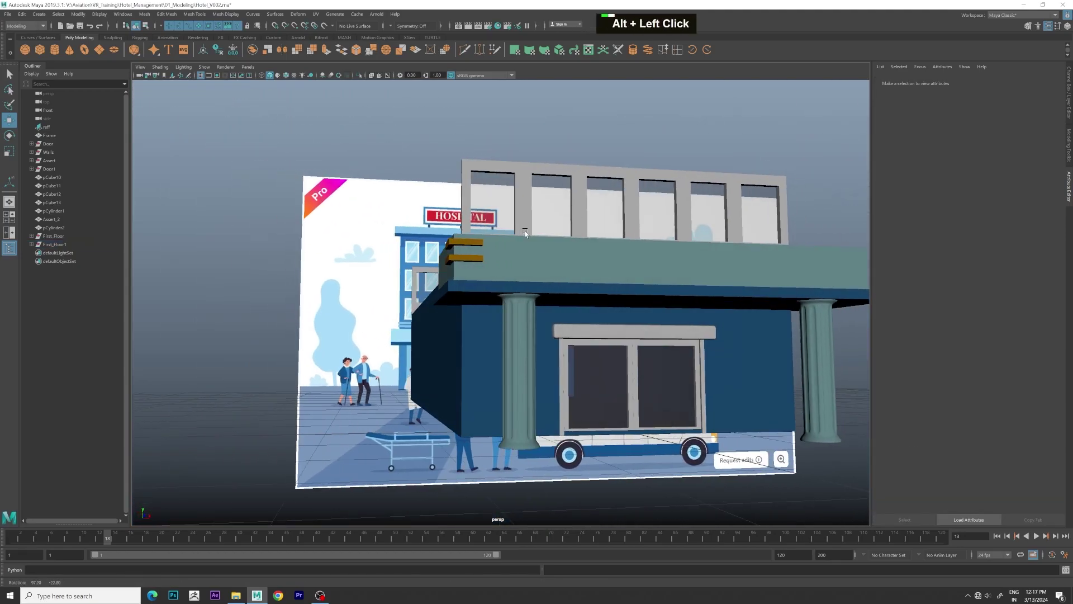
Step: Duplicate the window wall and rotate the copy 90 degrees on Y for the long side
scroll("up", 3)
scroll("down", 3)
middle_click(565, 266)
key("shift+l")
type("e")
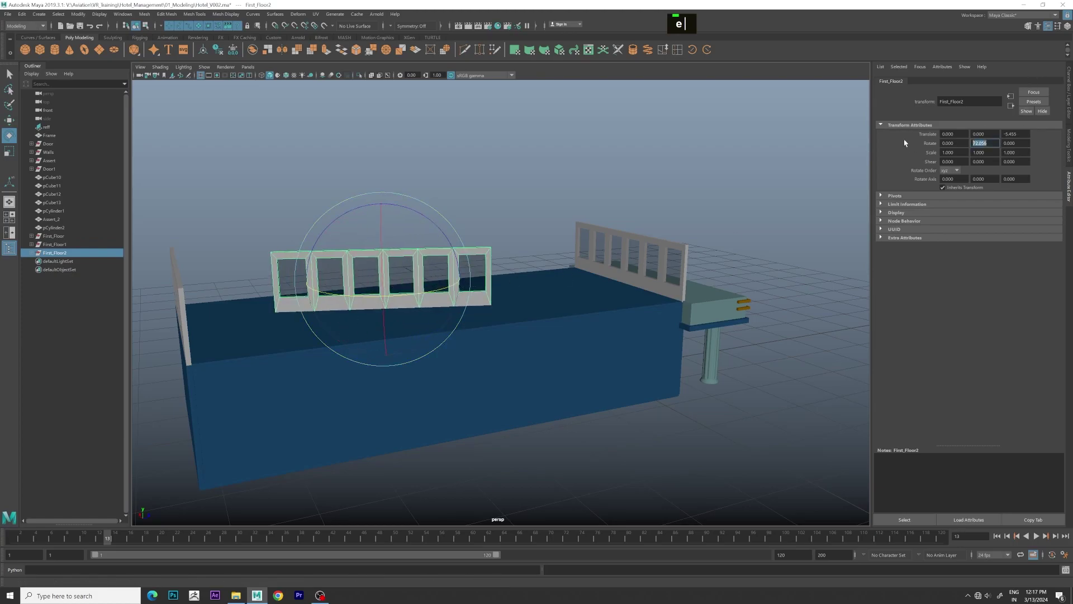
type("0")
key("Return")
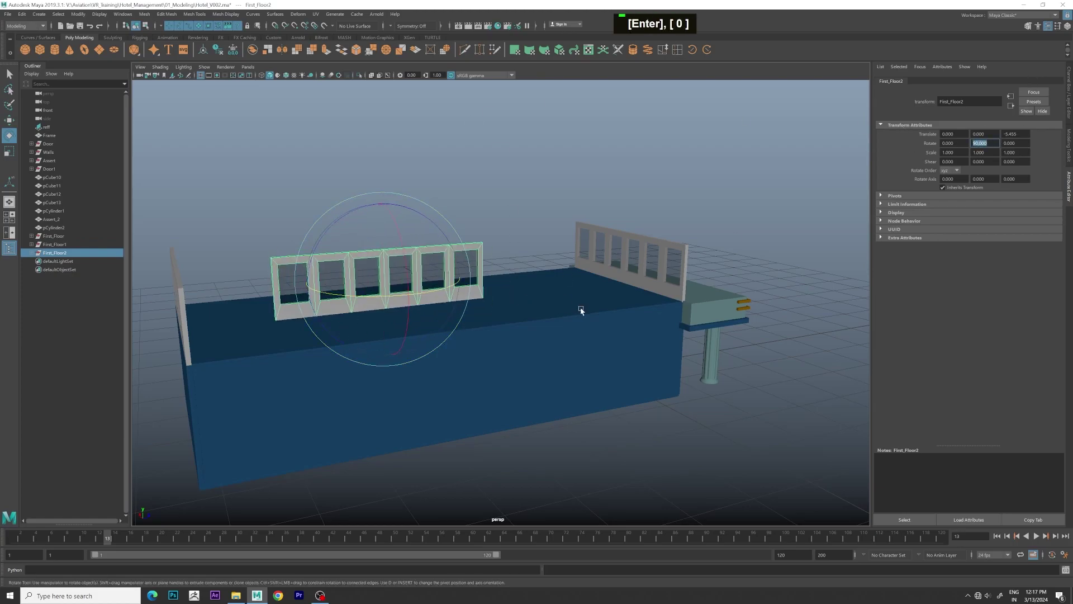
key("space")
key("space")
scroll("up", 3)
middle_click(636, 298)
scroll("up", 3)
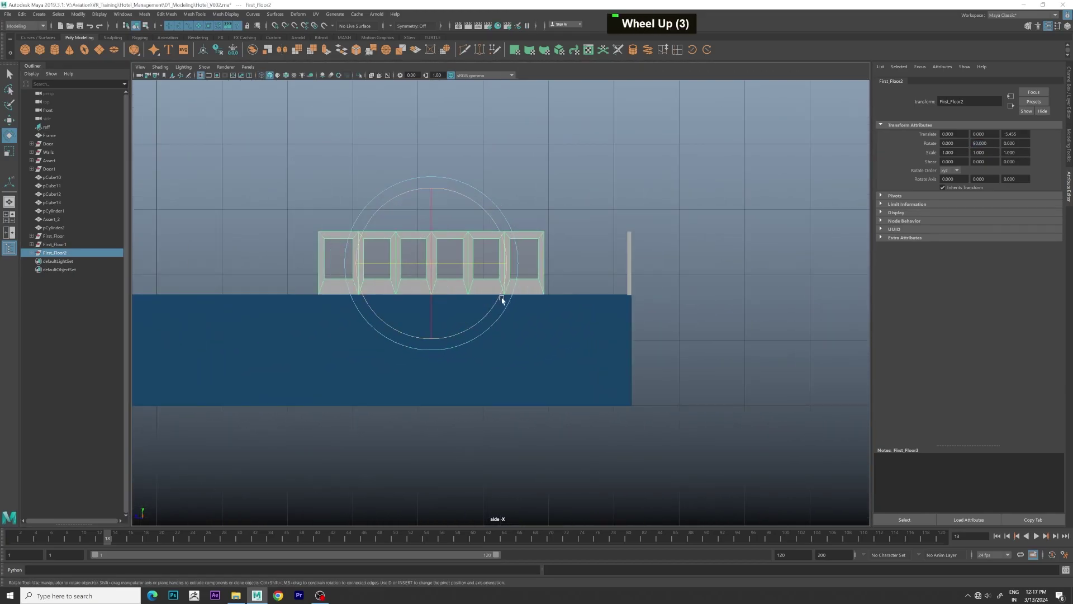
Step: Duplicate the rotated wall and slide copies along Z to line up on the side
key("w")
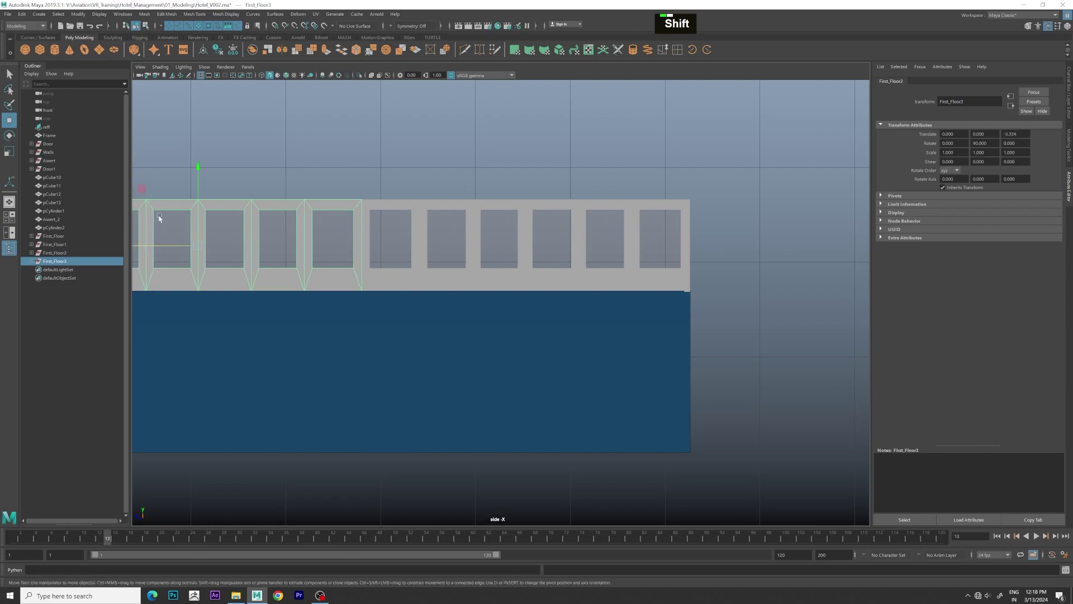
middle_click(539, 234)
scroll("down", 3)
left_click(535, 226)
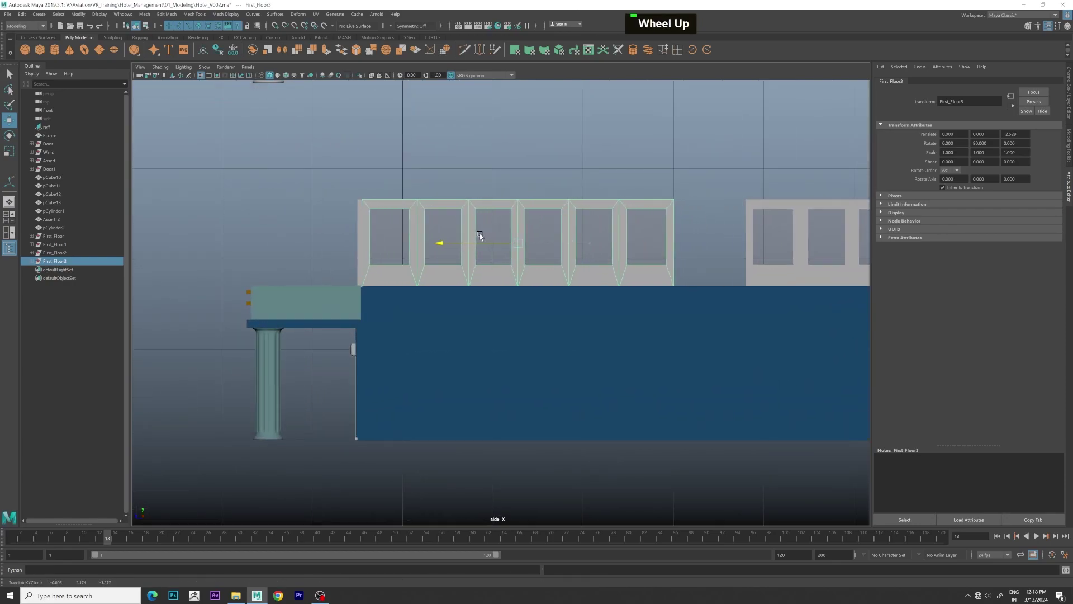
scroll("up", 3)
scroll("down", 3)
middle_click(626, 218)
scroll("up", 3)
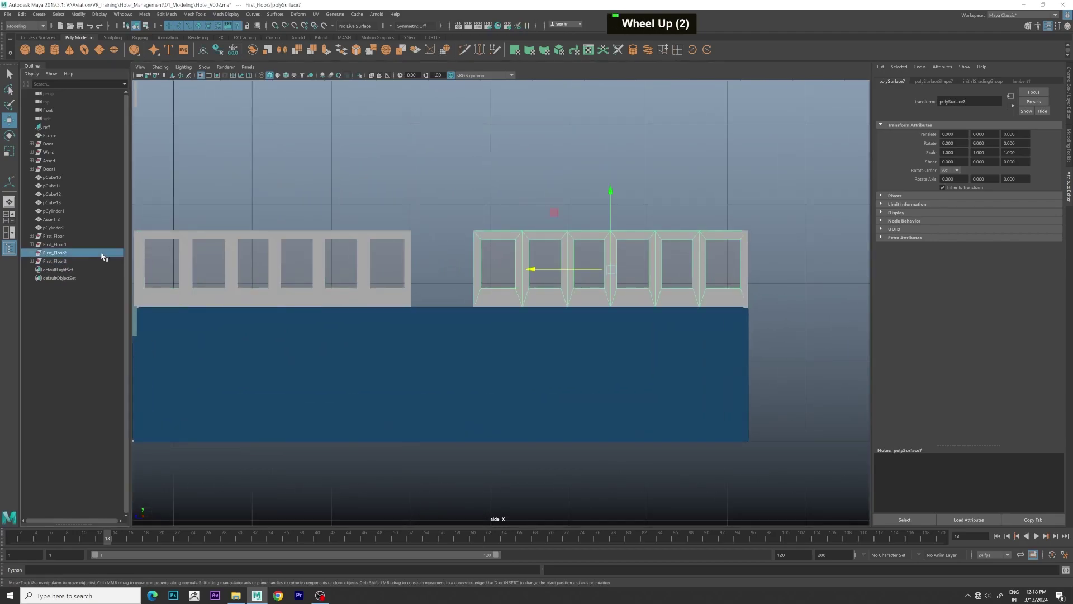
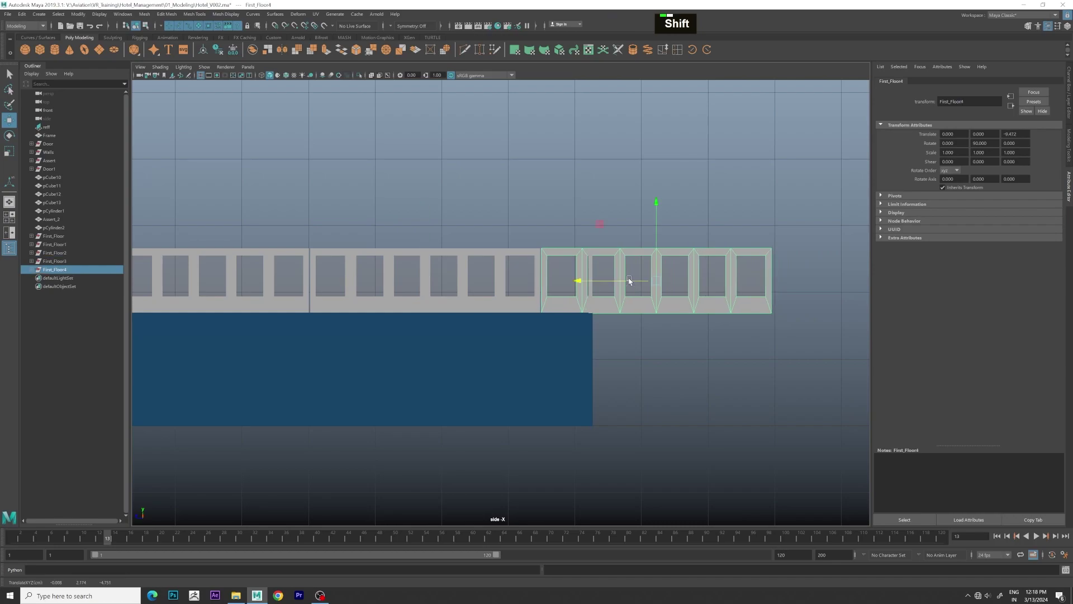
Step: Slide the fourth copy past the building end and enter face selection on it
scroll("down", 3)
scroll("up", 3)
scroll("up", 3)
middle_click(638, 272)
scroll("down", 3)
right_click(590, 222)
right_click(565, 285)
scroll("up", 3)
Step: Delete the overhanging window faces so the side wall ends flush with the building
key("Delete")
scroll("up", 3)
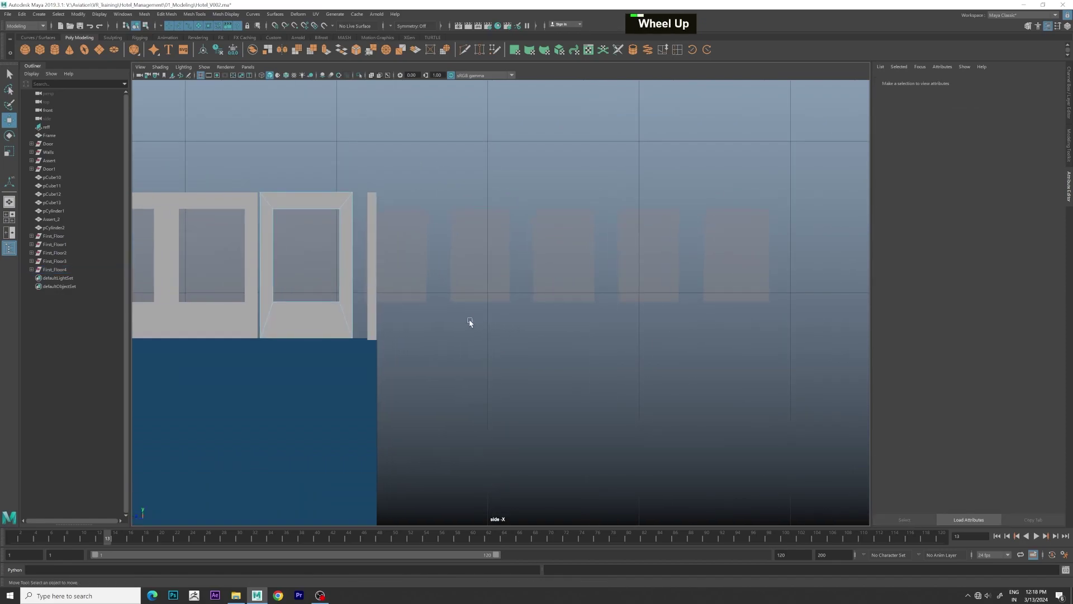
scroll("up", 3)
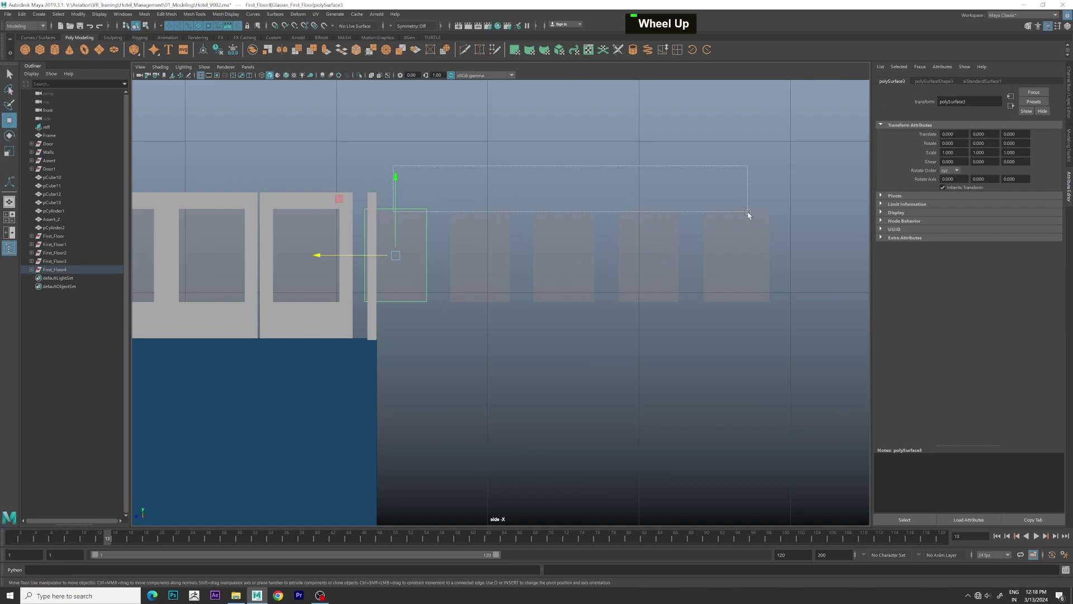
key("Delete")
scroll("up", 3)
scroll("up", 3)
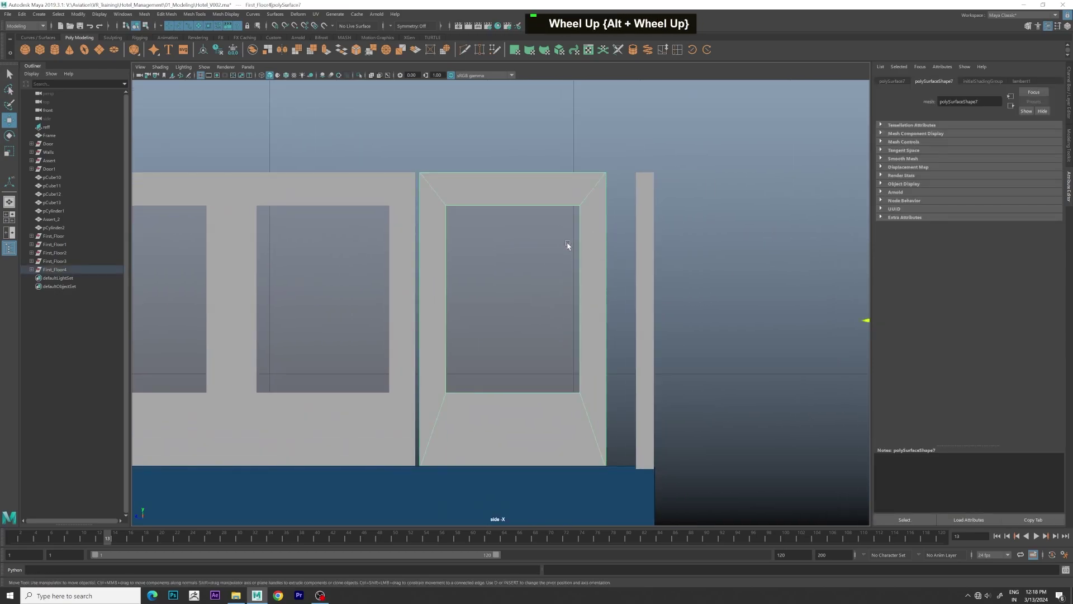
Step: Move First_Floor2 against its neighbour to close the gap in the run
left_click(567, 246)
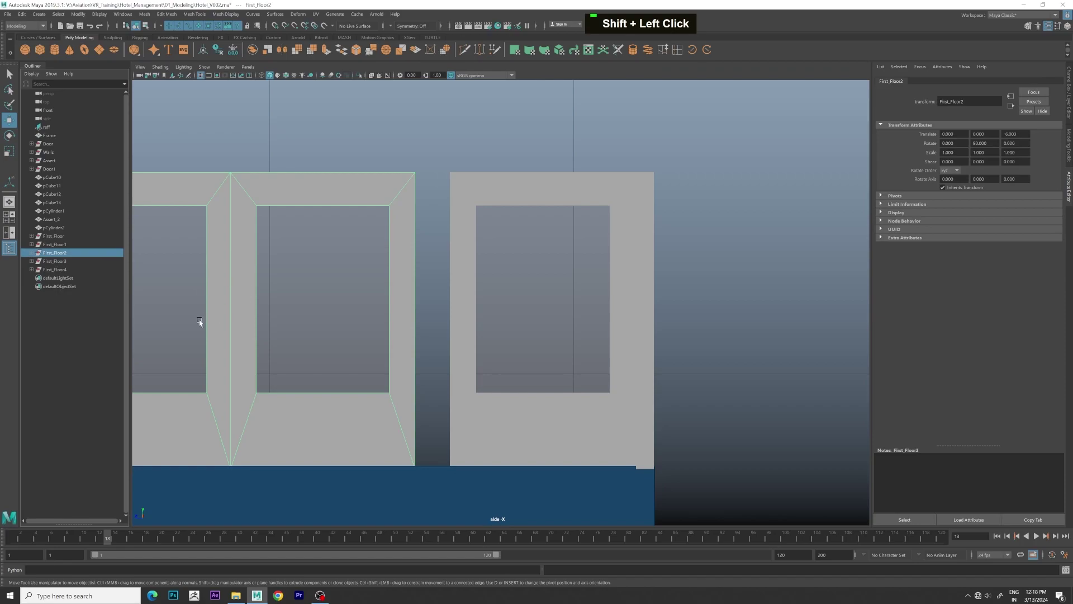
scroll("down", 3)
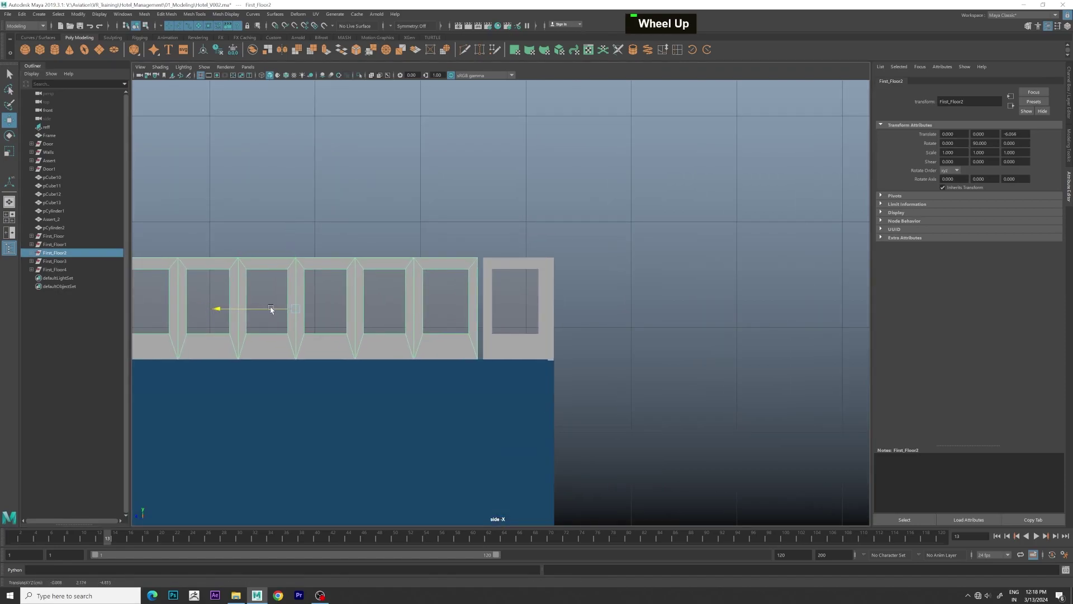
middle_click(676, 316)
scroll("up", 3)
middle_click(495, 298)
scroll("up", 3)
key("space")
scroll("up", 3)
Step: Select the neighbouring side-wall pieces forming the continuous window run
middle_click(591, 255)
left_click(597, 303)
scroll("up", 3)
middle_click(620, 311)
left_click(585, 299)
scroll("up", 3)
scroll("up", 3)
left_click(464, 261)
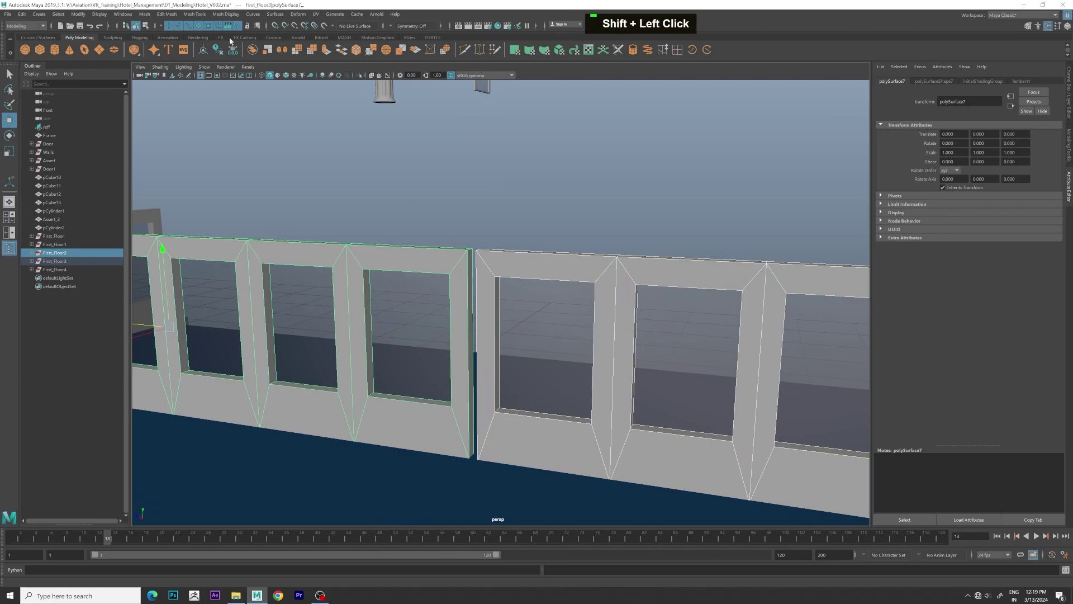
Step: Combine the side wall pieces into one mesh and bridge the faces across the seam between them
scroll("up", 3)
left_click(574, 211)
right_click(552, 242)
left_click(548, 260)
left_click(505, 260)
right_click(505, 260)
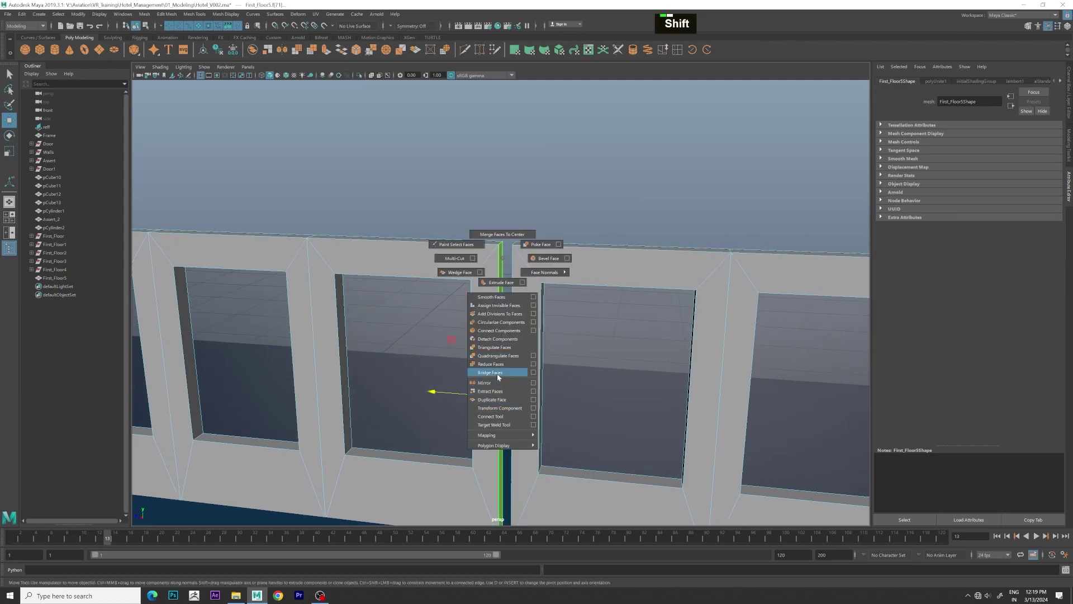
right_click(535, 281)
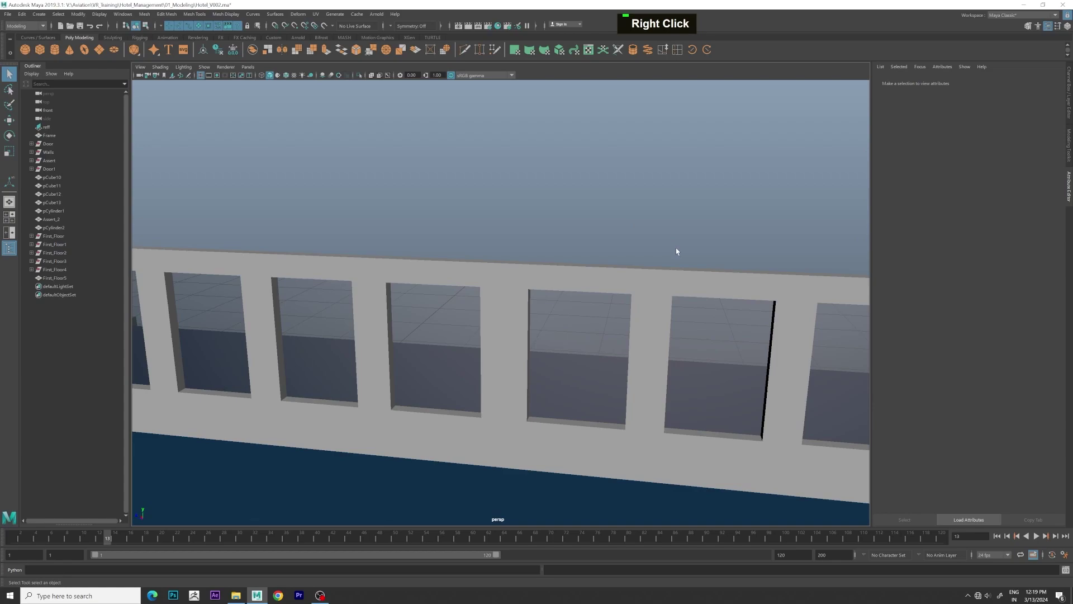
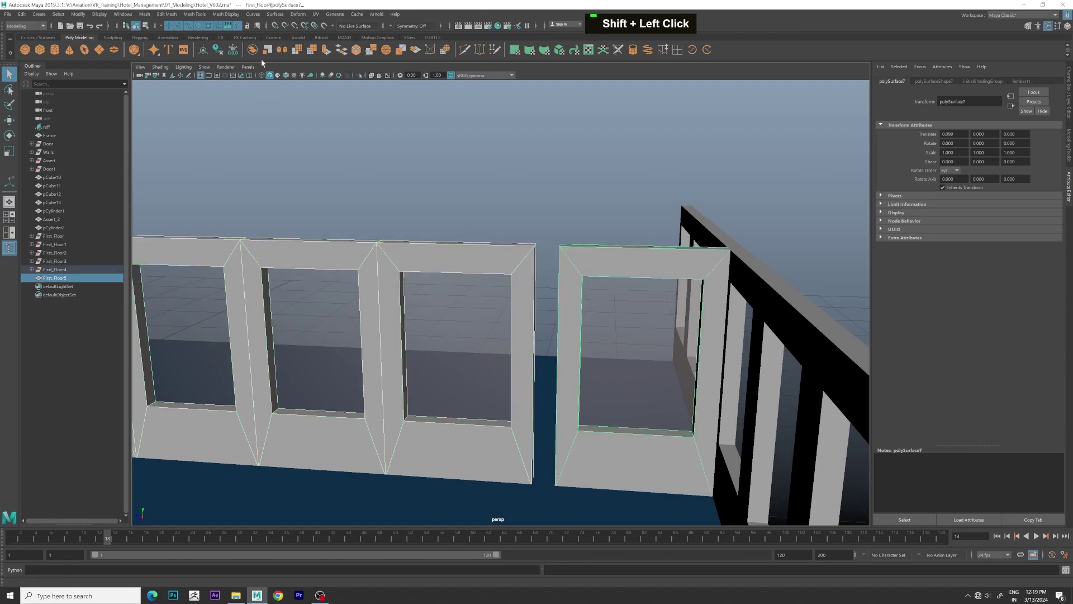
Step: Combine the corner wall pieces and bridge the faces to fill the corner seam, giving First_Floor6
scroll("up", 3)
right_click(556, 222)
left_click(603, 235)
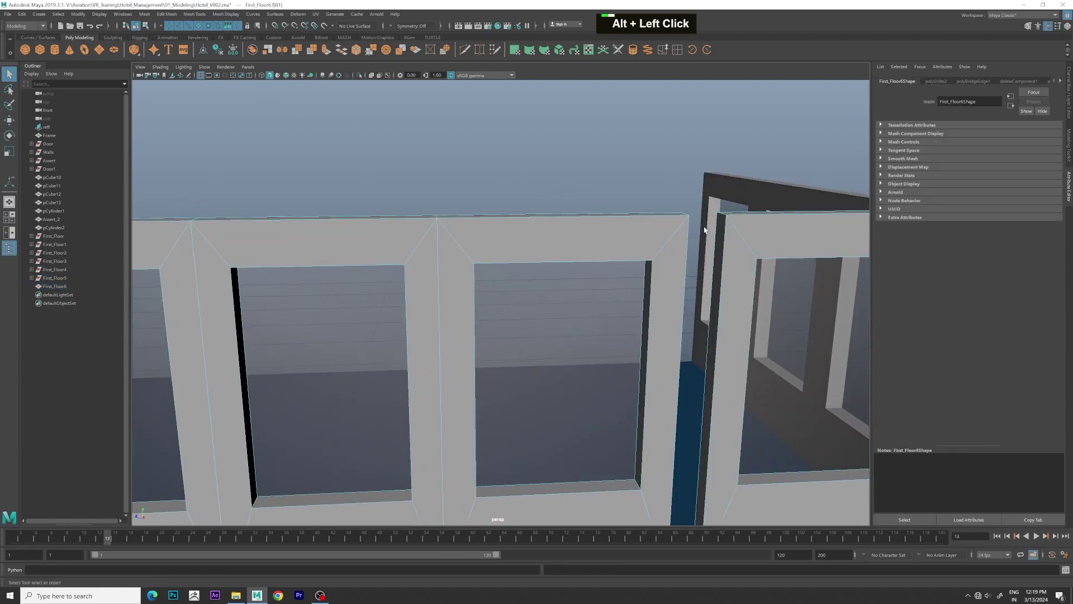
left_click(721, 231)
right_click(697, 245)
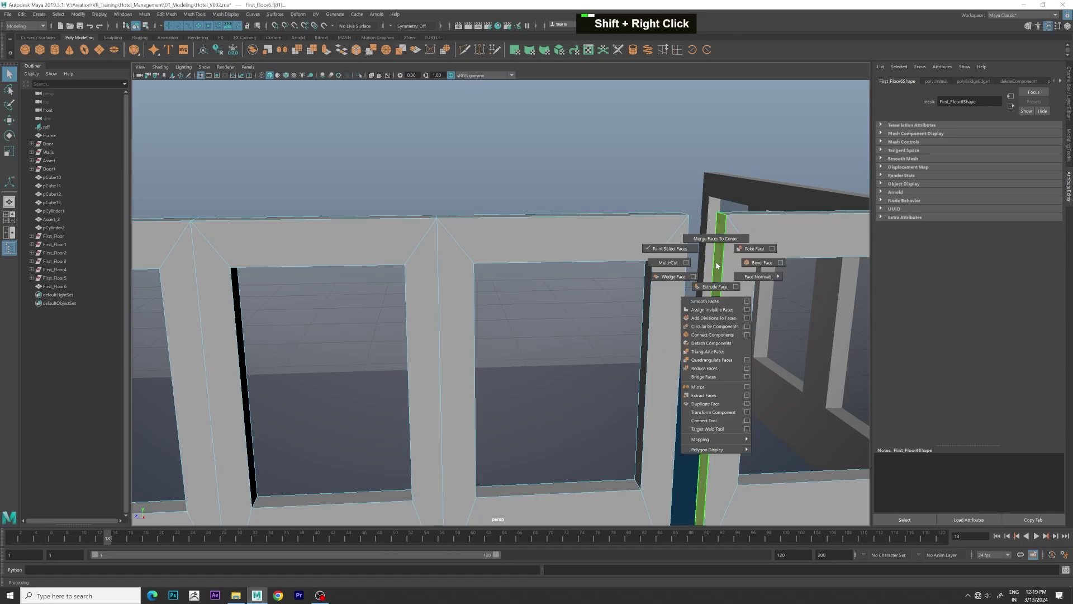
scroll("down", 3)
left_click(699, 329)
Step: Return to object selection and select the window wall pieces along the floor
right_click(574, 265)
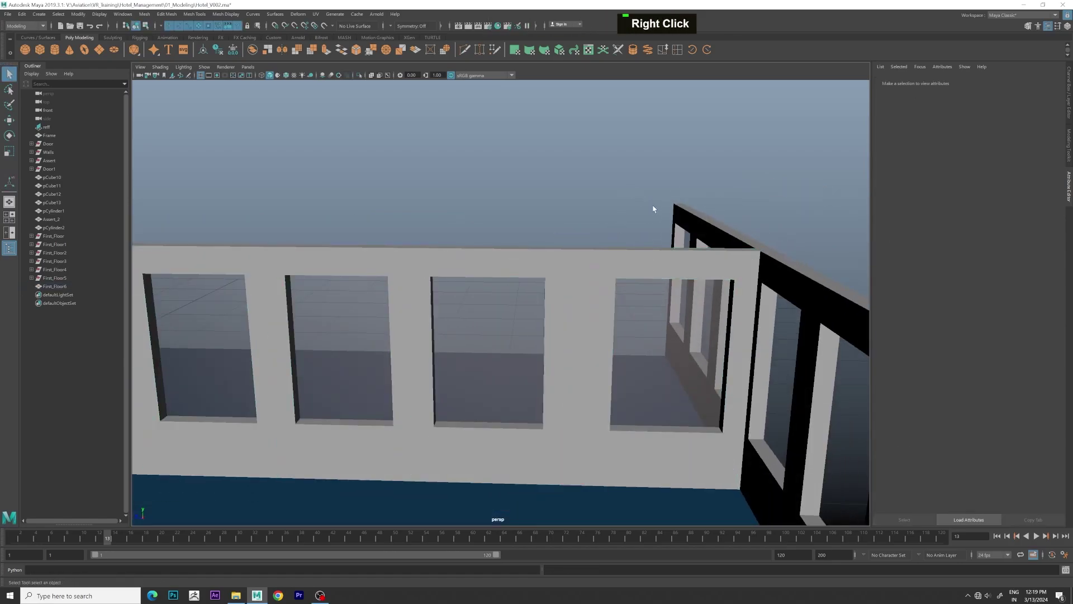
scroll("down", 3)
scroll("down", 3)
left_click(645, 235)
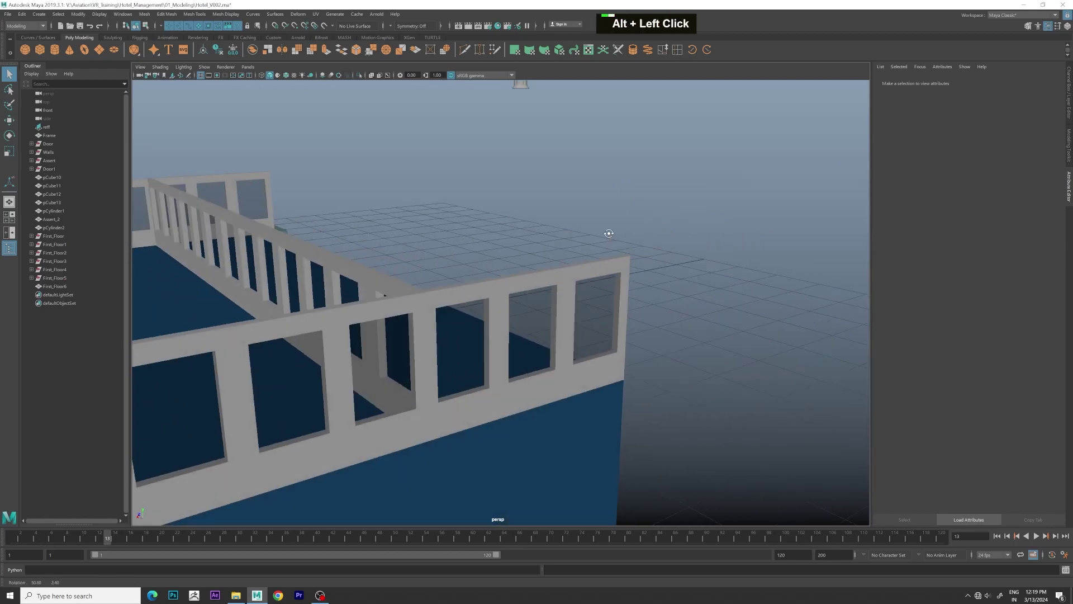
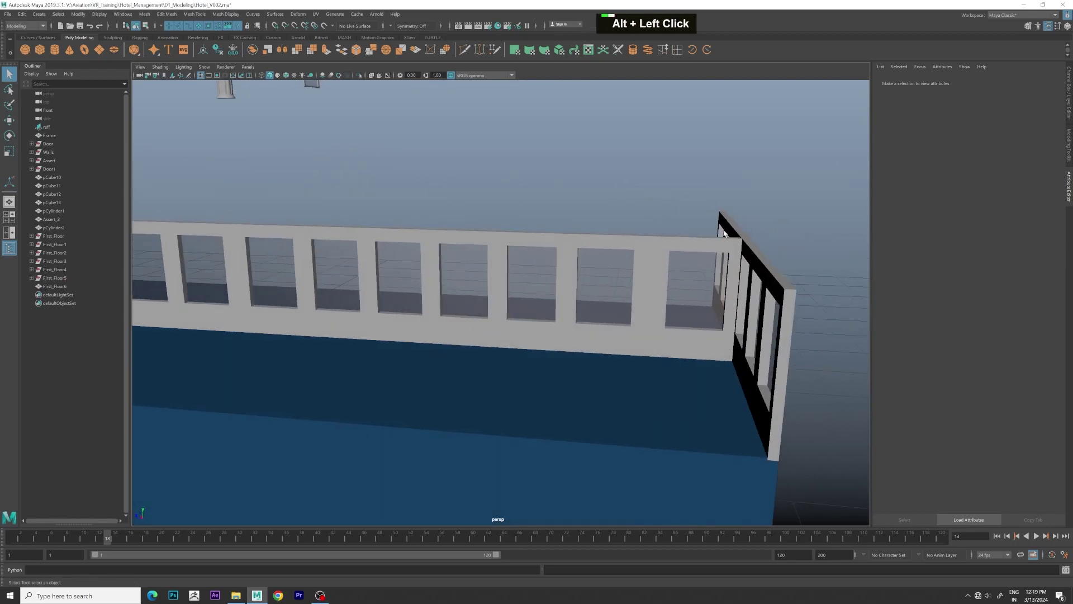
scroll("down", 3)
scroll("down", 3)
left_click(71, 235)
scroll("down", 3)
left_click(437, 258)
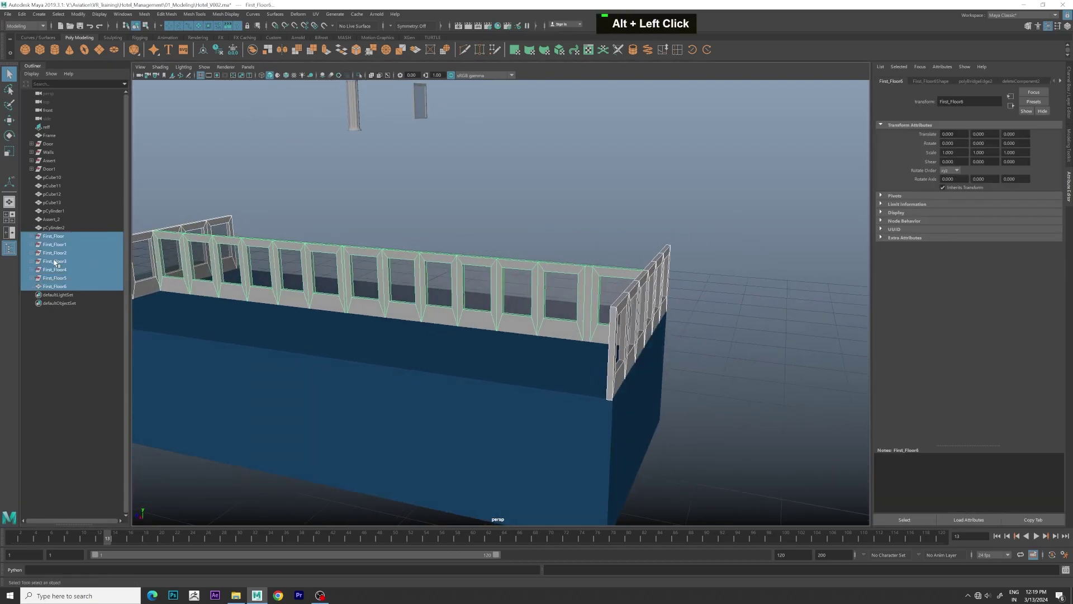
Step: Group all the window wall pieces (Ctrl+G) and rename the group Side_Wall
scroll("down", 3)
left_click(411, 273)
middle_click(450, 272)
key("ctrl+g")
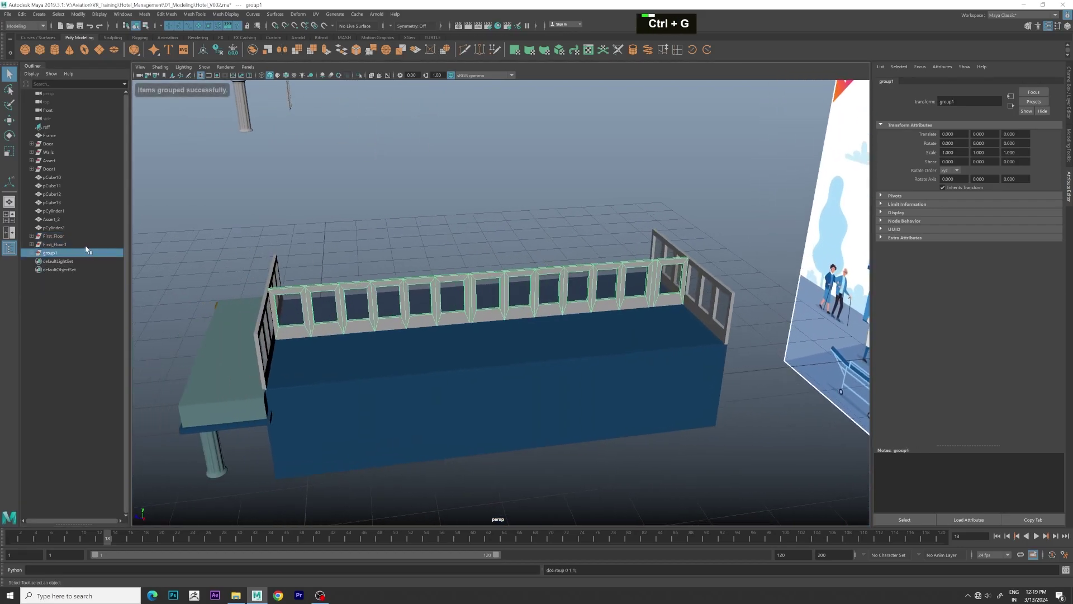
double_click(80, 254)
type("side_wall")
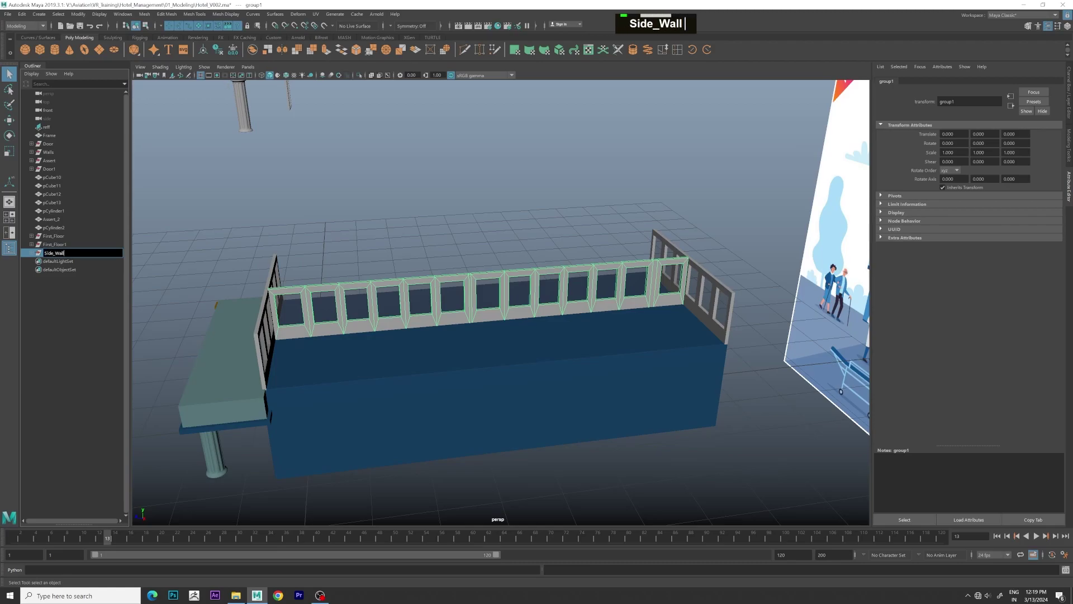
key("Return")
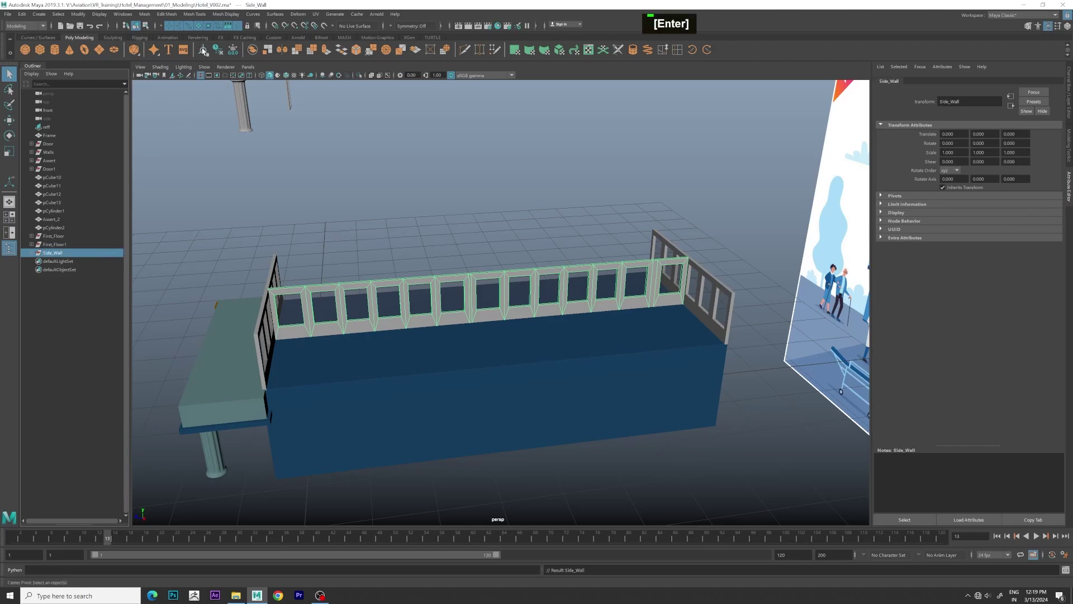
Step: Select the Side_Wall group in the viewport ready for duplication
double_click(217, 53)
scroll("down", 3)
scroll("up", 3)
scroll("down", 3)
left_click(446, 176)
scroll("up", 3)
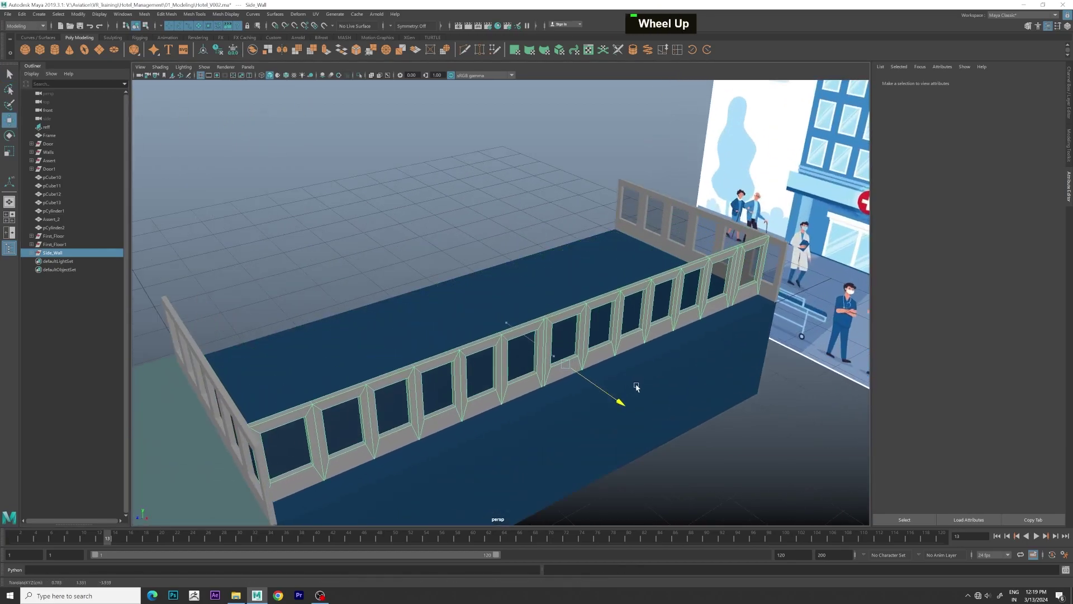
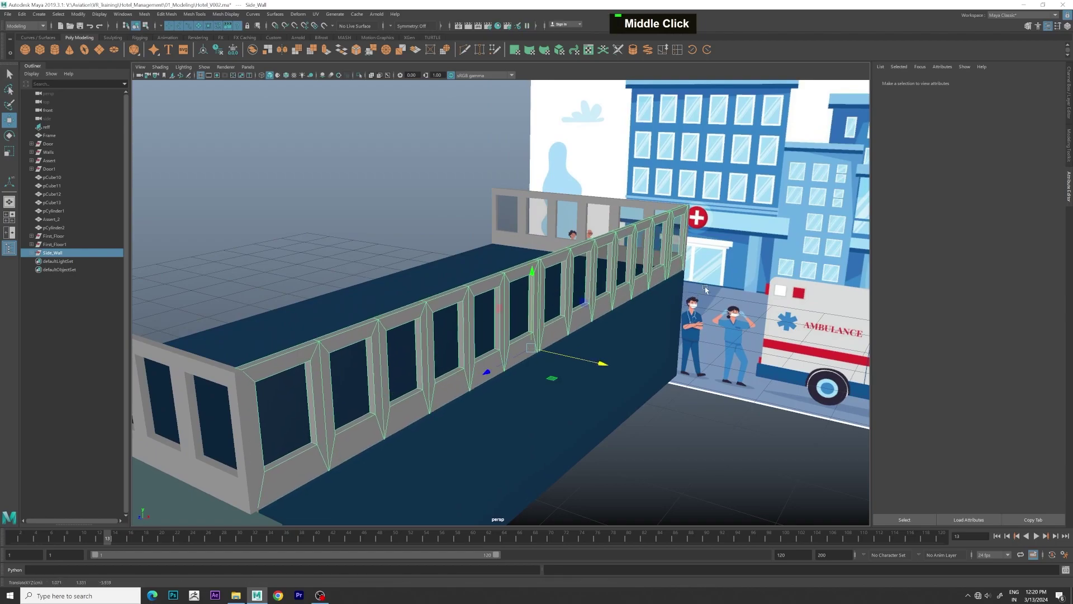
Step: Move the duplicated Side_Wall1 group to the opposite edge of the floor and nudge it into position
middle_click(730, 285)
scroll("down", 3)
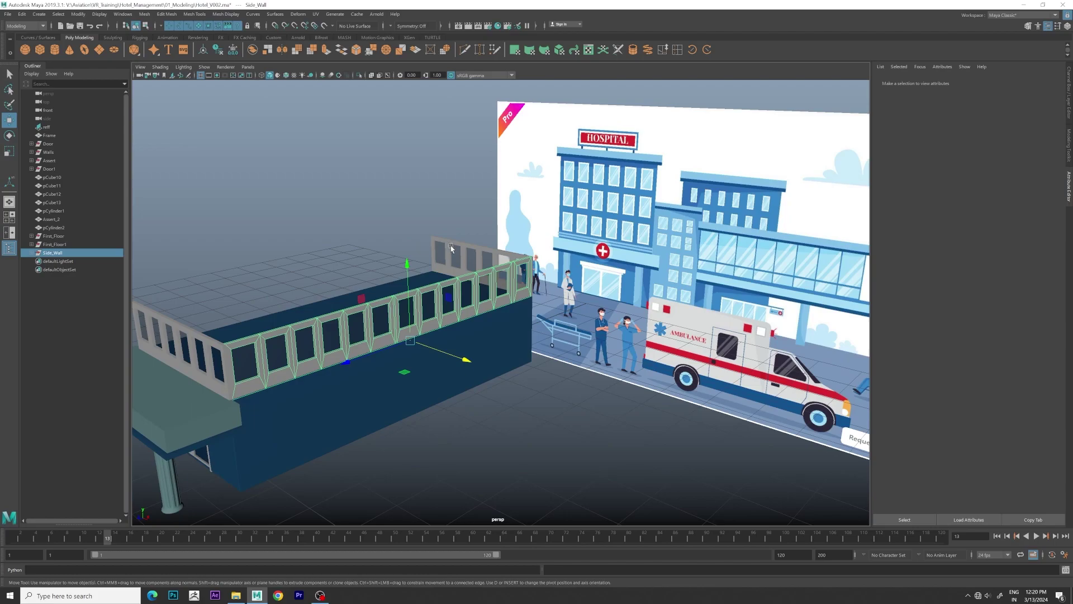
scroll("up", 3)
left_click(474, 269)
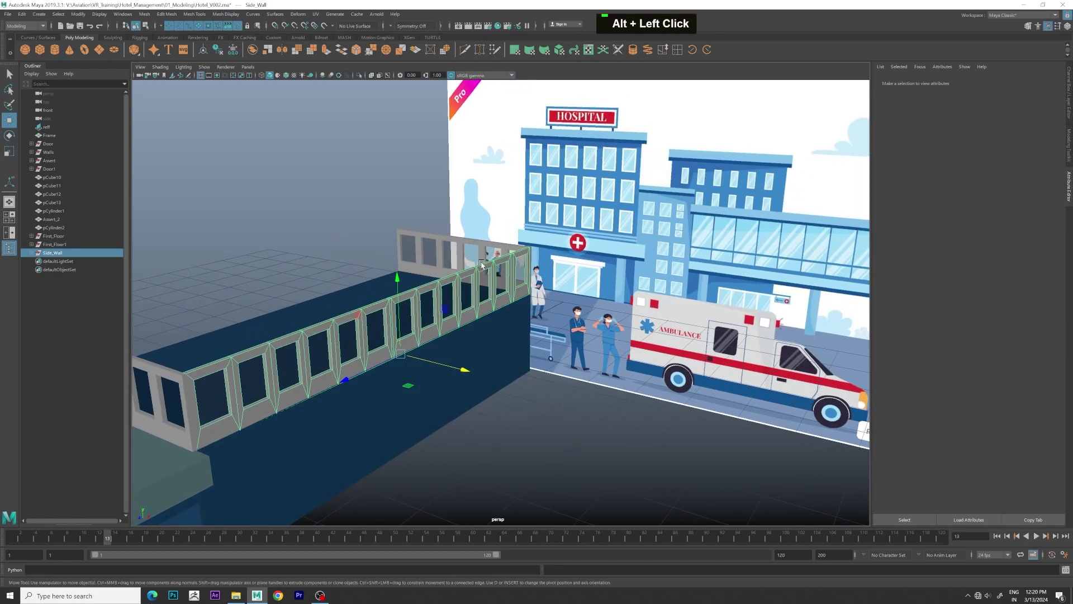
left_click(376, 196)
scroll("up", 3)
middle_click(410, 215)
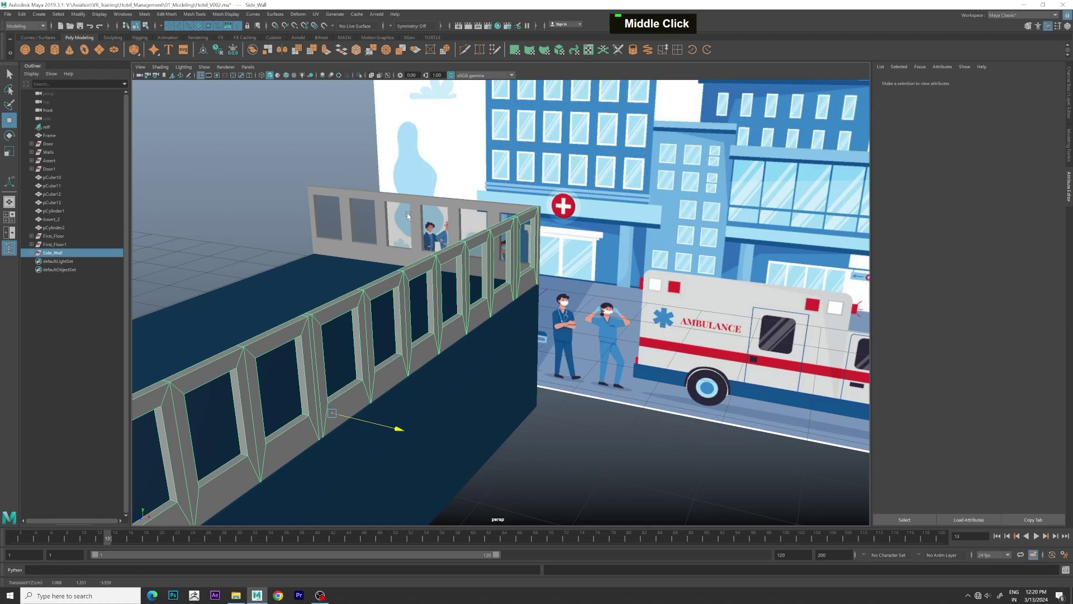
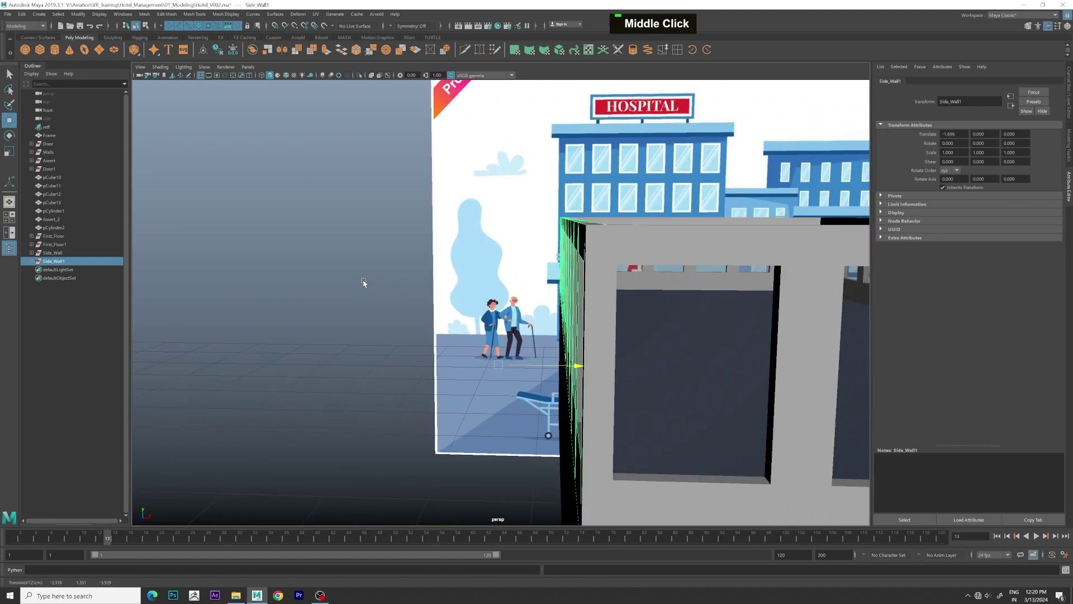
Step: Clear the selection and pick the first window wall of the upper floor
scroll("down", 3)
scroll("up", 3)
scroll("down", 3)
left_click(556, 290)
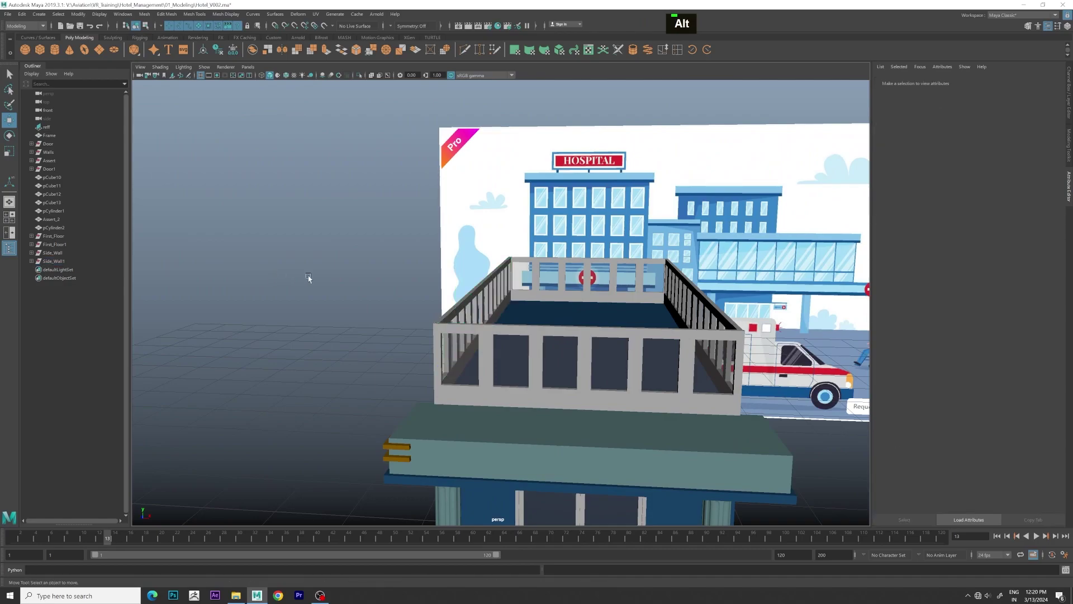
scroll("up", 3)
left_click(316, 283)
scroll("down", 3)
middle_click(466, 317)
left_click(507, 350)
scroll("up", 3)
left_click(494, 331)
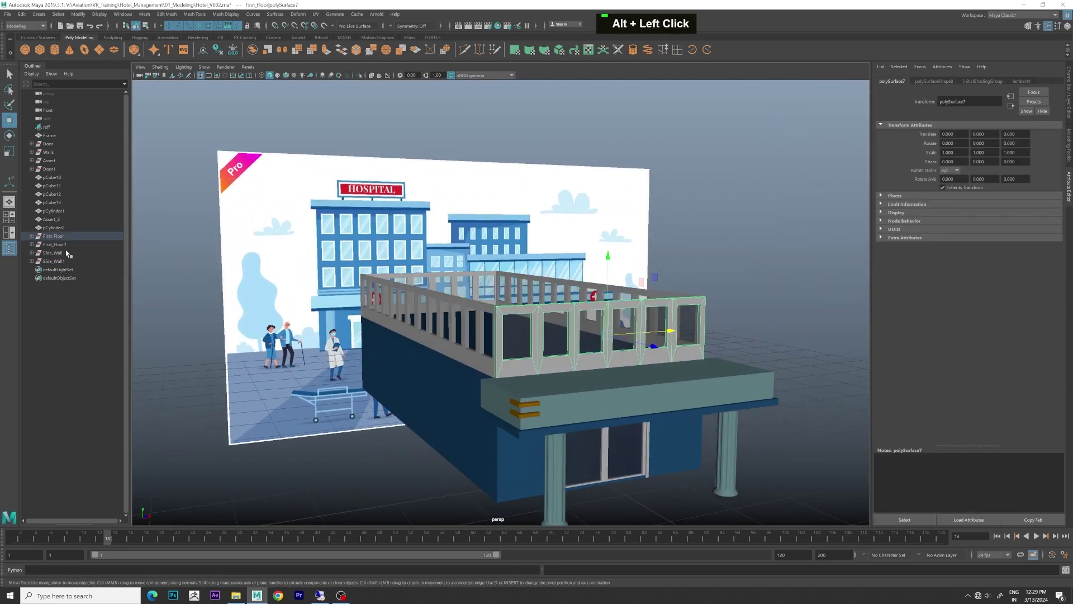
Step: Merge the four window walls into one object and rename it First_Floor
left_click(489, 299)
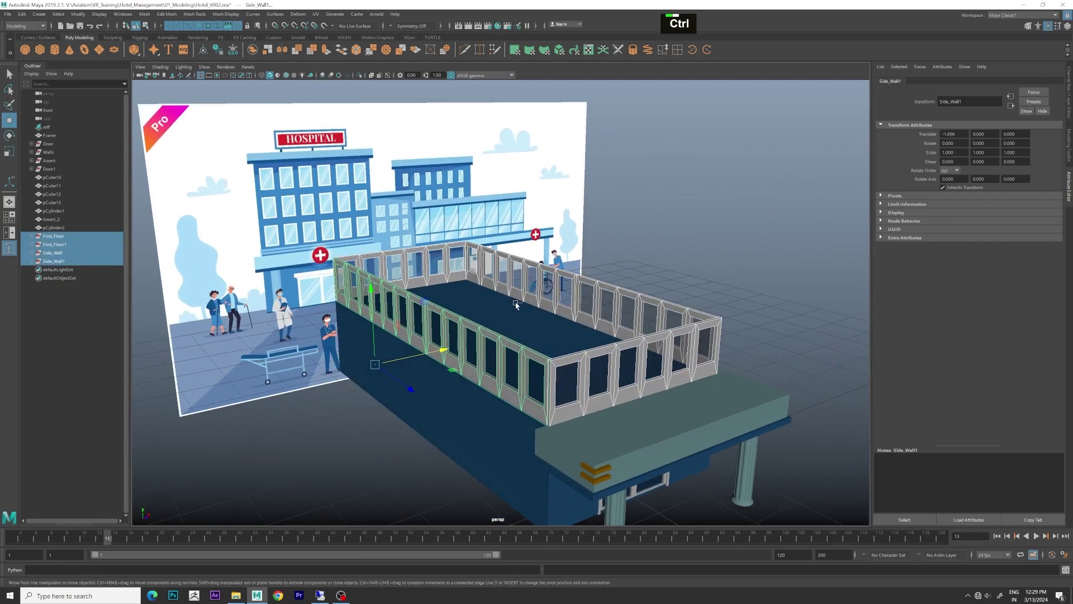
key("ctrl+g")
double_click(77, 239)
type("first_flooor")
key("BackSpace")
key("BackSpace")
type("r")
key("Return")
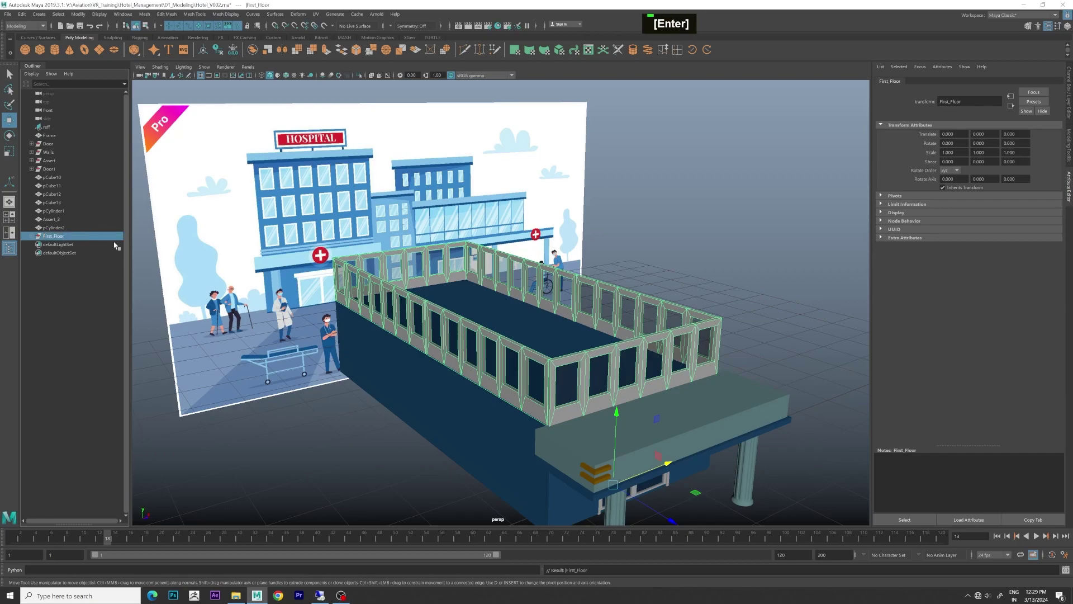
Step: Select the floor plate inside the walls to reuse as the top slab
scroll("down", 3)
left_click(486, 334)
scroll("up", 3)
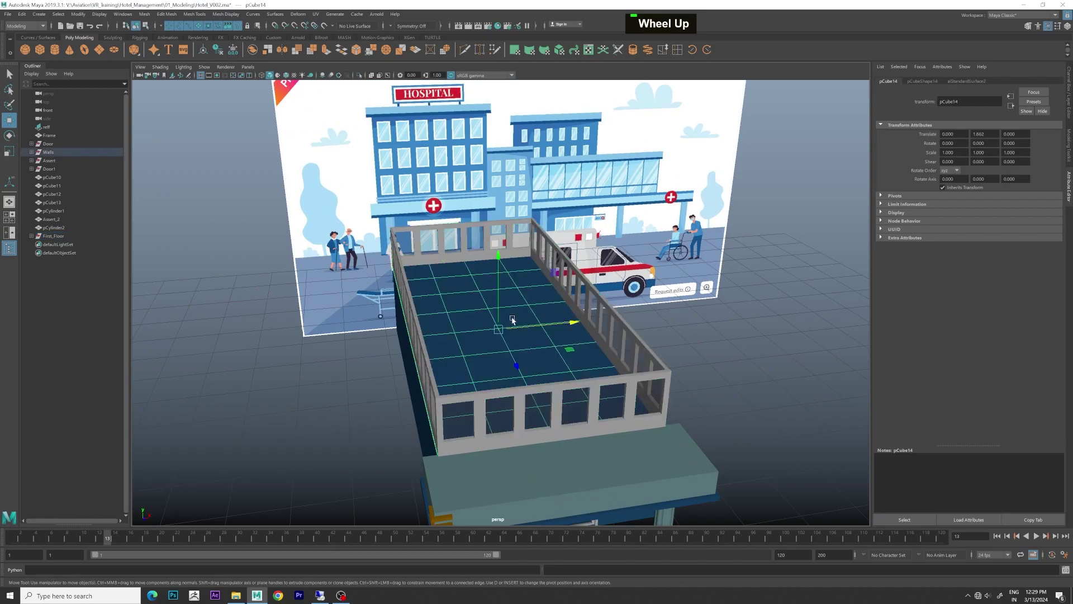
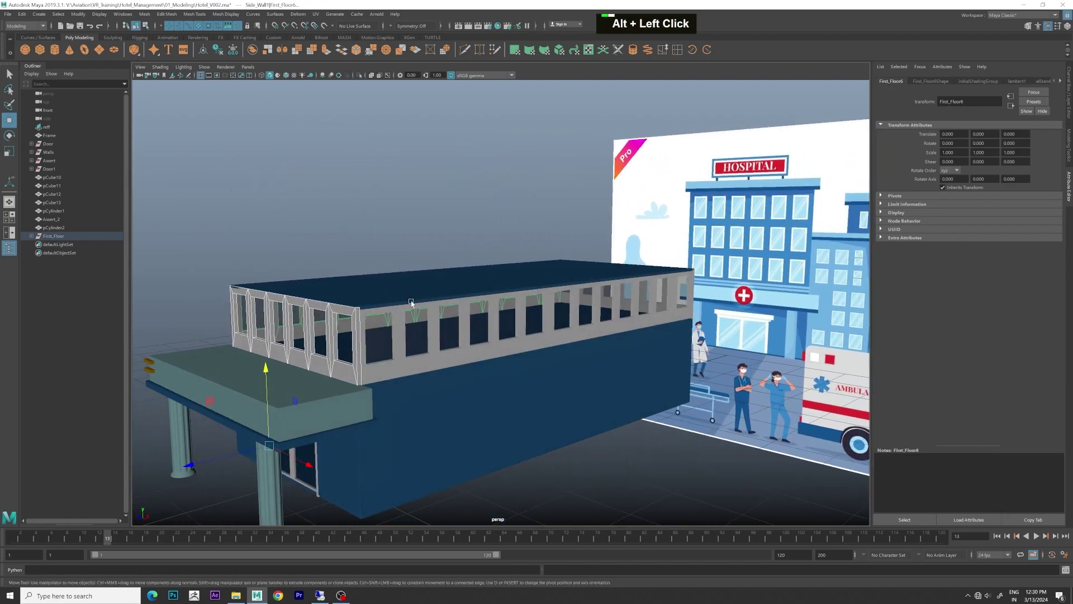
Step: Assign a new dark blue aiStandardSurface material to the First_Floor window walls
left_click(401, 319)
middle_click(526, 294)
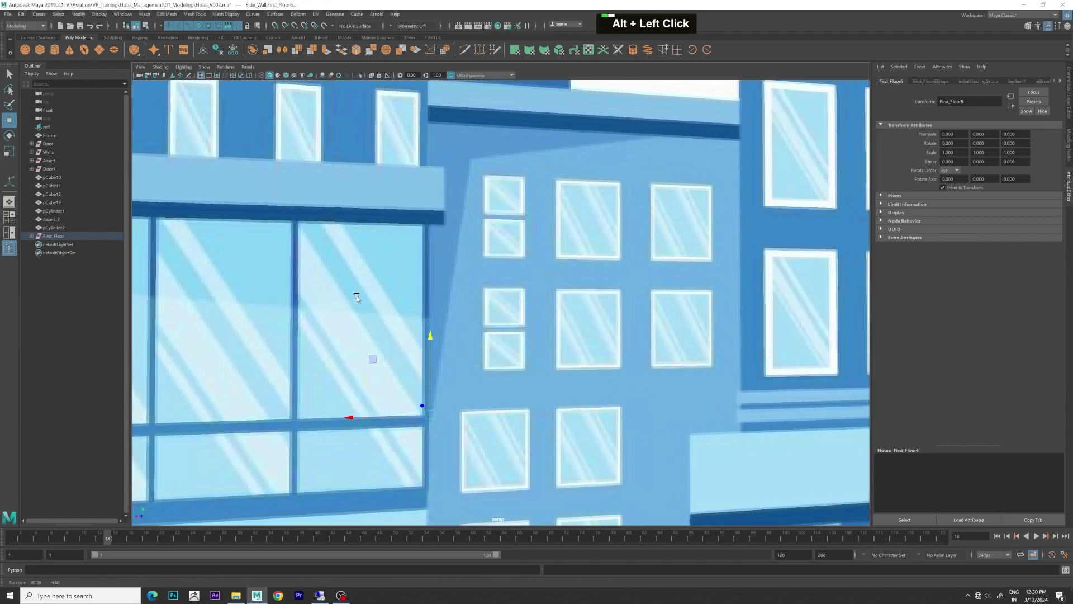
scroll("up", 3)
double_click(514, 341)
scroll("down", 3)
middle_click(581, 336)
left_click(584, 325)
right_click(428, 310)
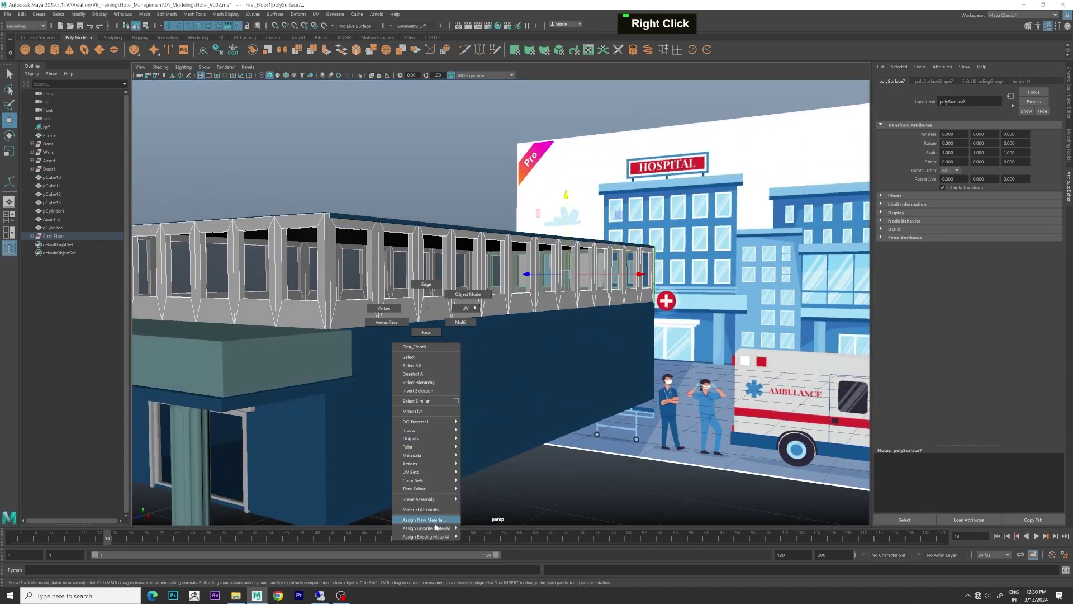
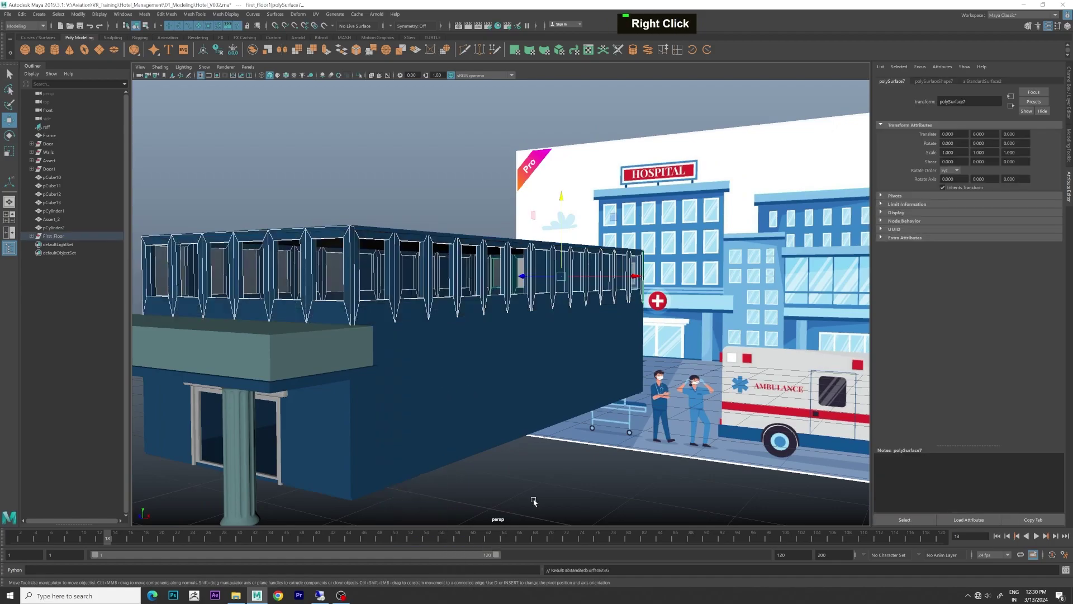
scroll("down", 3)
left_click(534, 474)
scroll("down", 3)
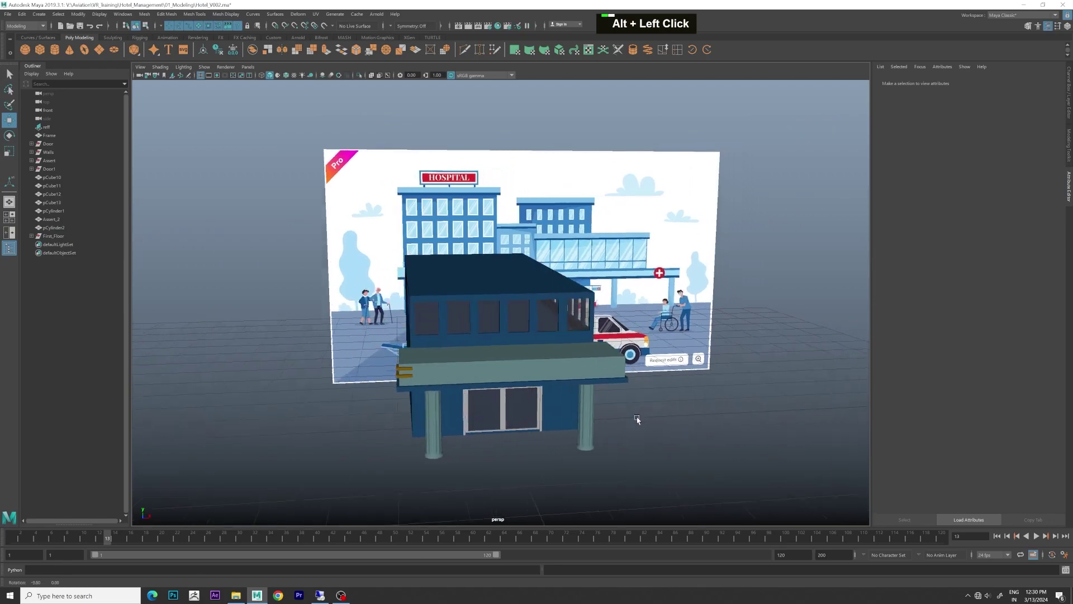
Step: Scale the thin trim strip slightly larger than the floor and move it around the floor's base
scroll("up", 3)
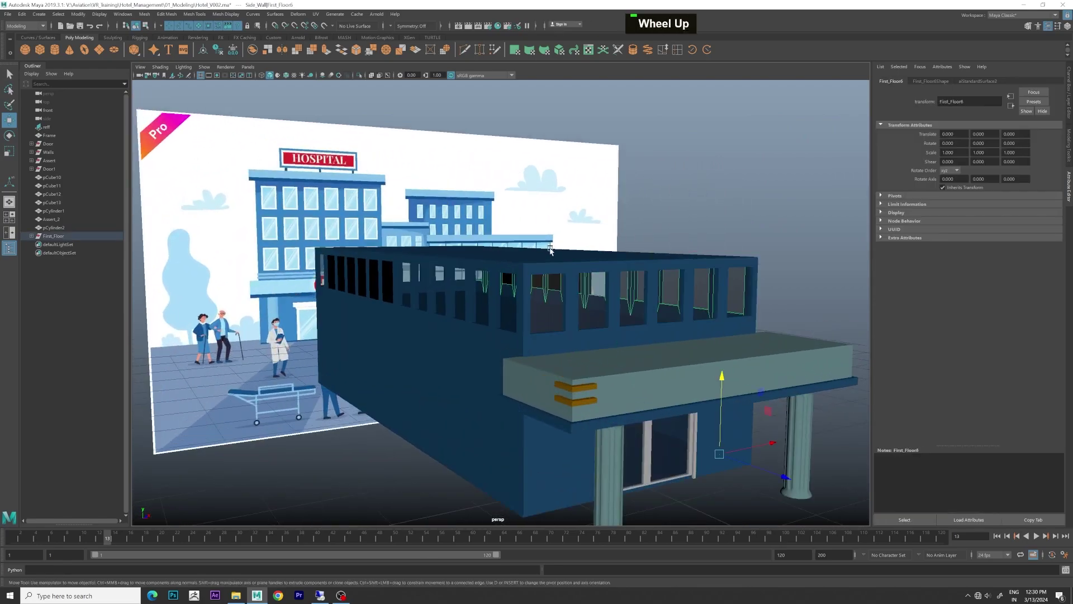
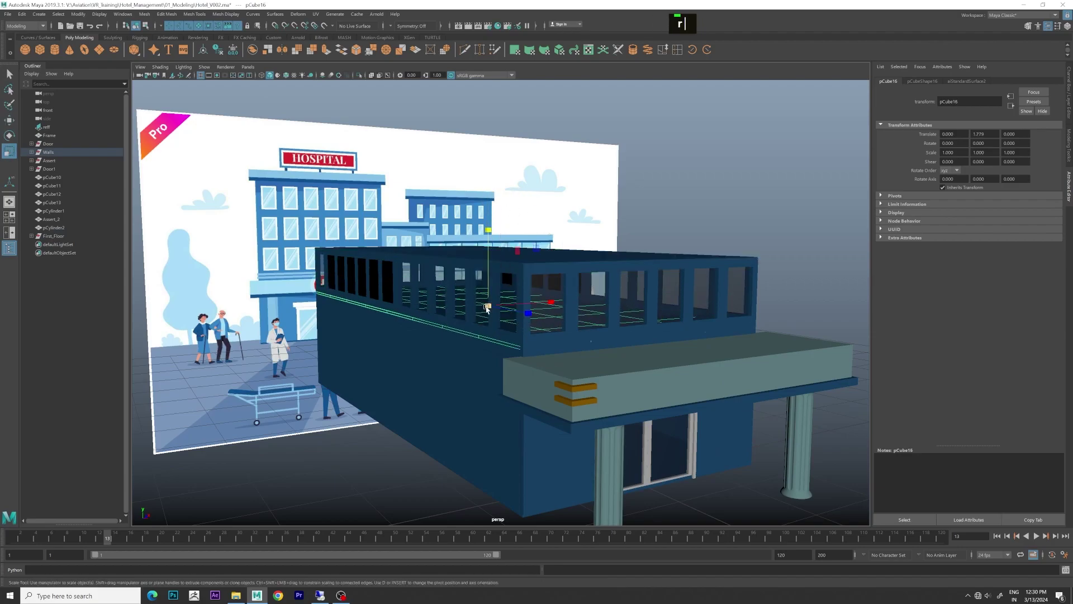
key("r")
middle_click(531, 308)
scroll("up", 3)
key("w")
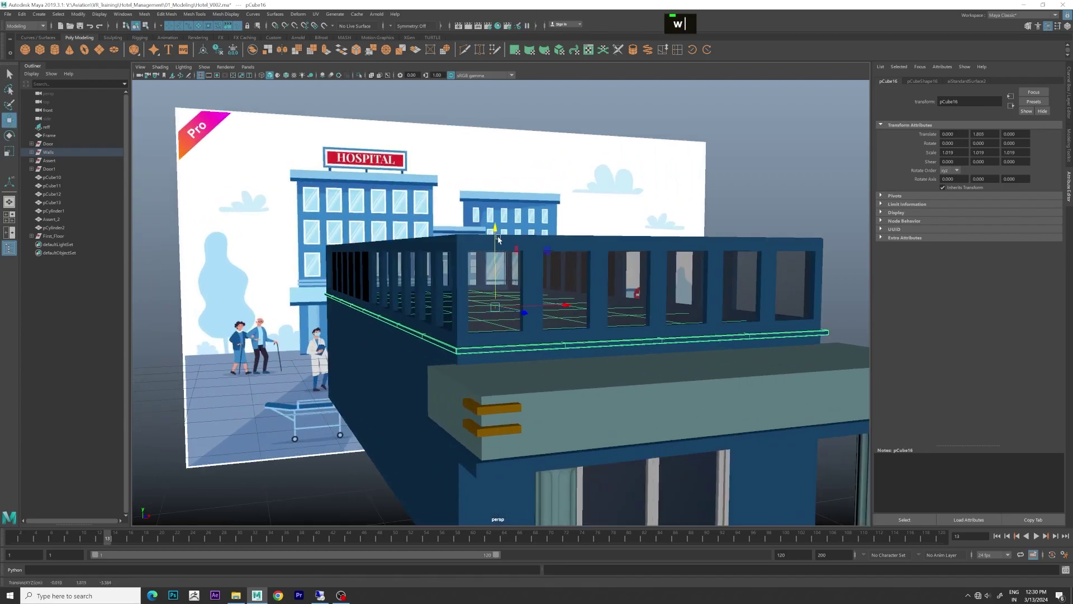
key("w")
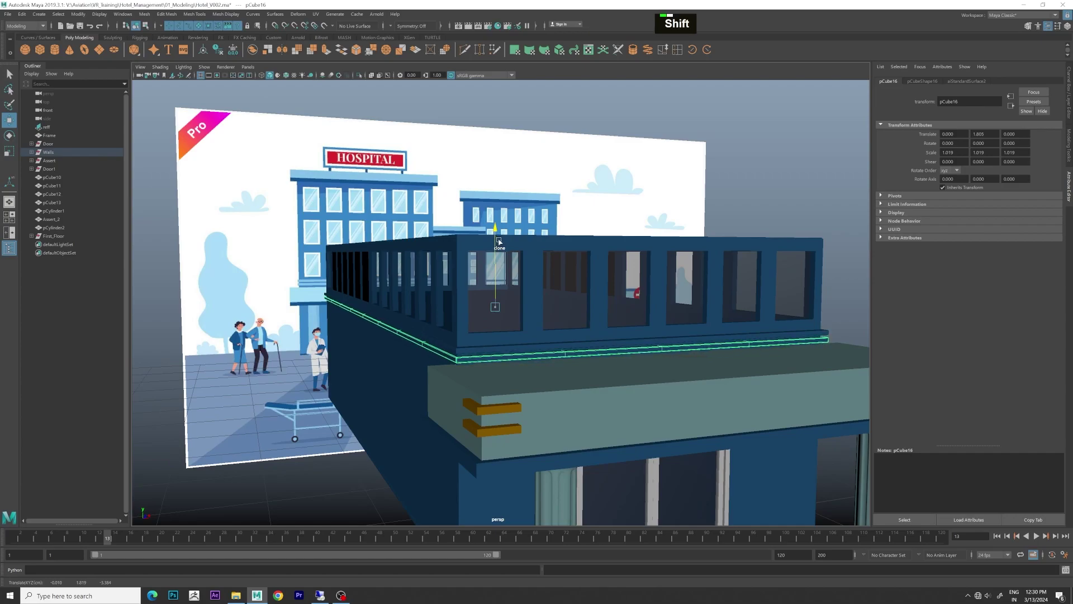
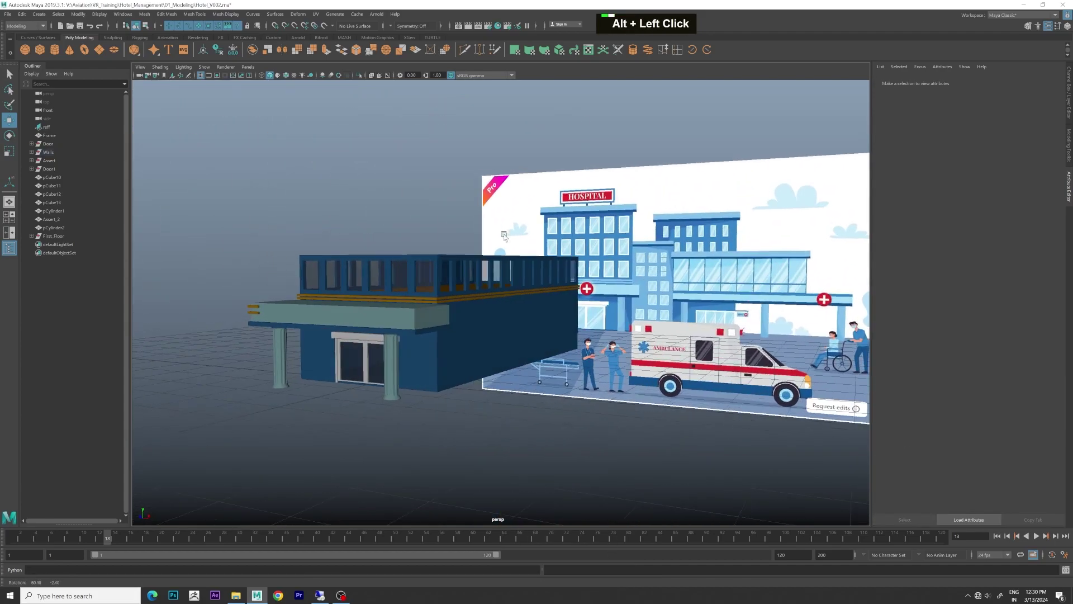
Step: Give the trim band the existing orange material and select the First_Floor window walls
scroll("down", 3)
left_click(644, 278)
scroll("up", 3)
left_click(597, 304)
middle_click(598, 313)
scroll("up", 3)
left_click(482, 358)
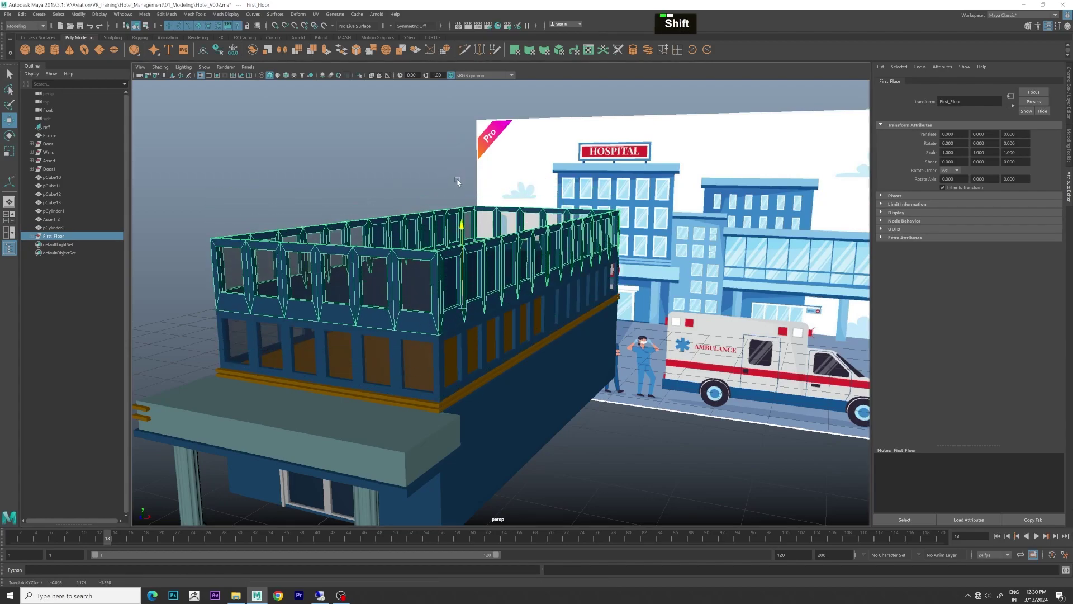
Step: Duplicate First_Floor and raise the copy onto the storey below, checking from the front view
key("space")
key("space")
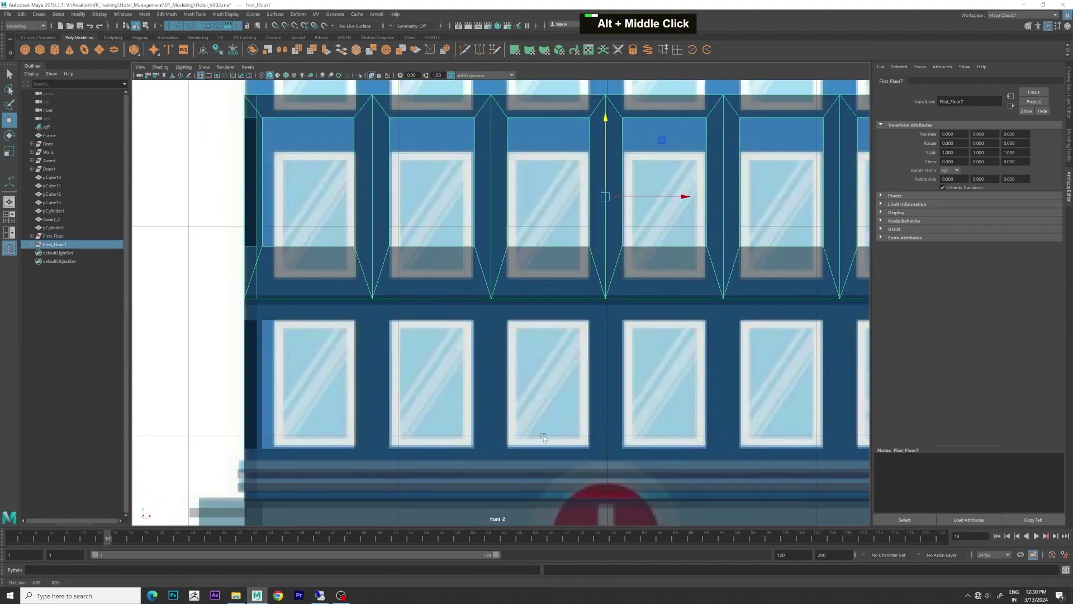
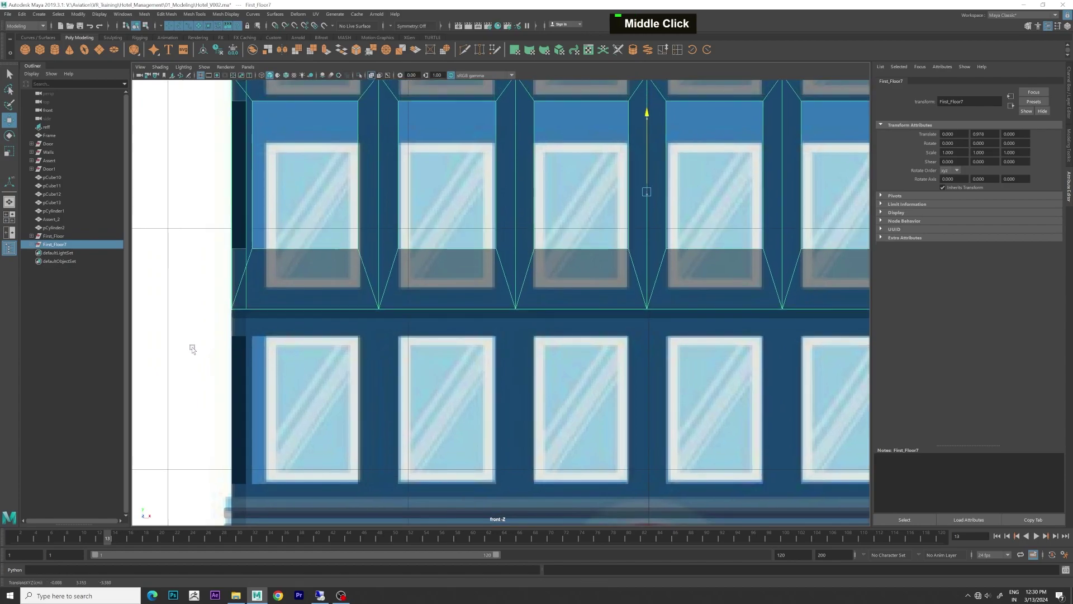
key("space")
key("space")
left_click(525, 283)
scroll("up", 3)
middle_click(581, 271)
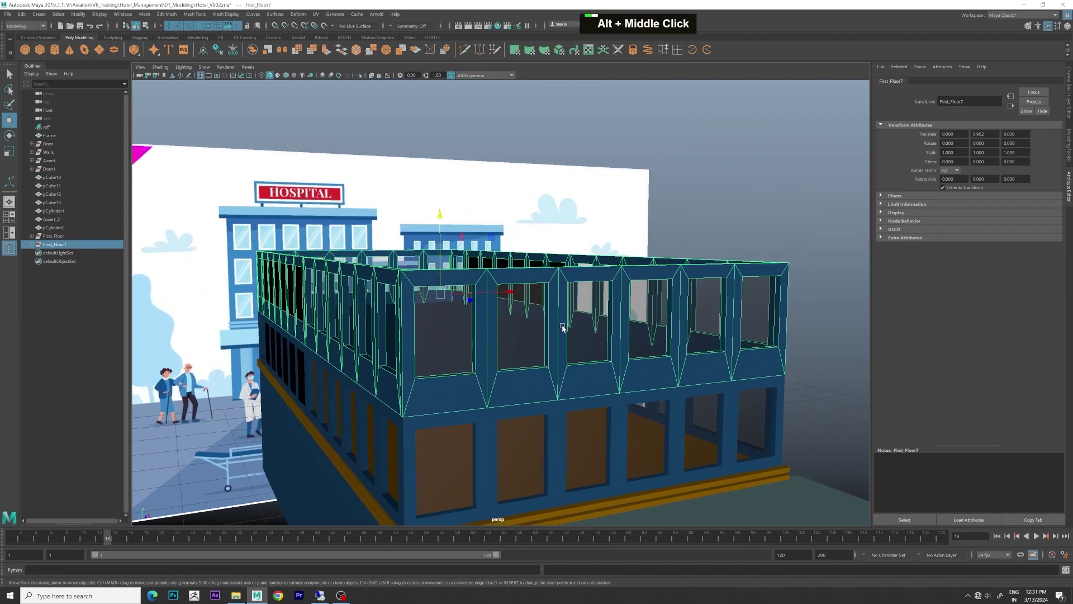
Step: Repeat the duplicate for a third window storey and check it in the four-view layout
type("d")
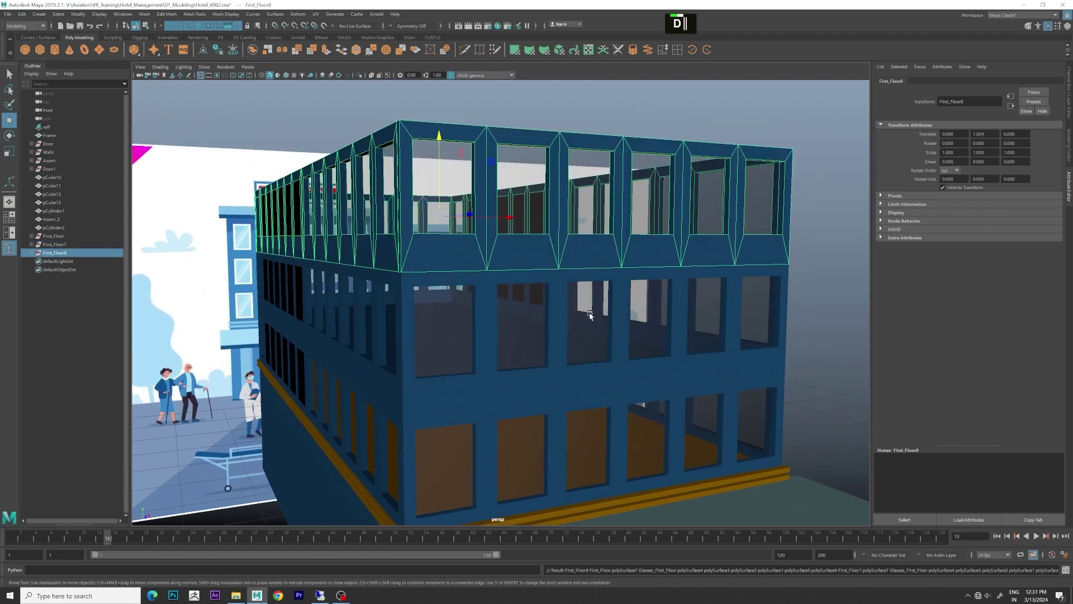
type("ddd")
scroll("down", 3)
key("d")
type("dd")
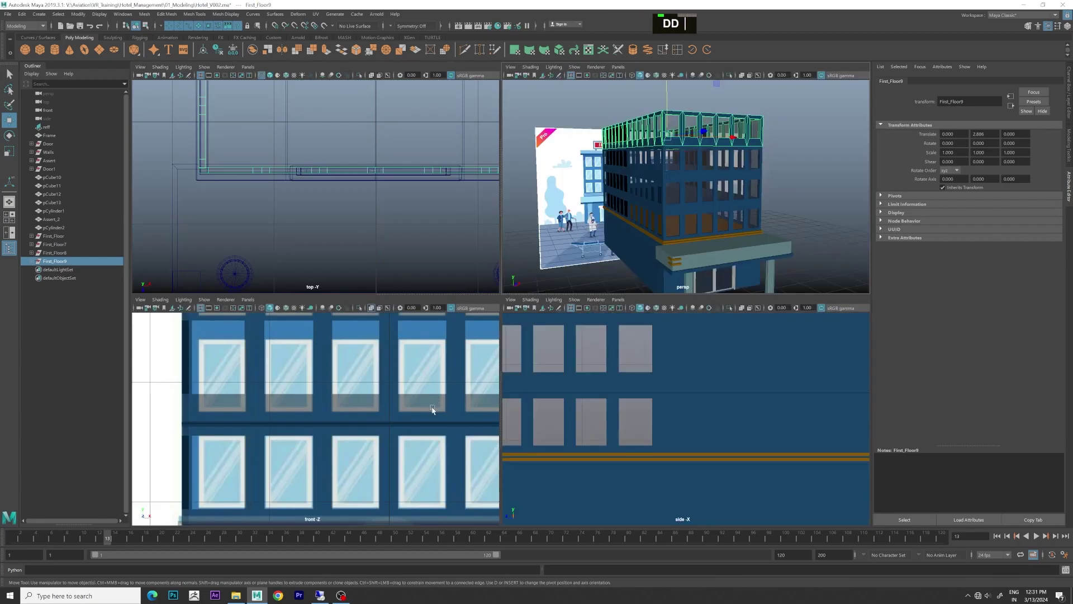
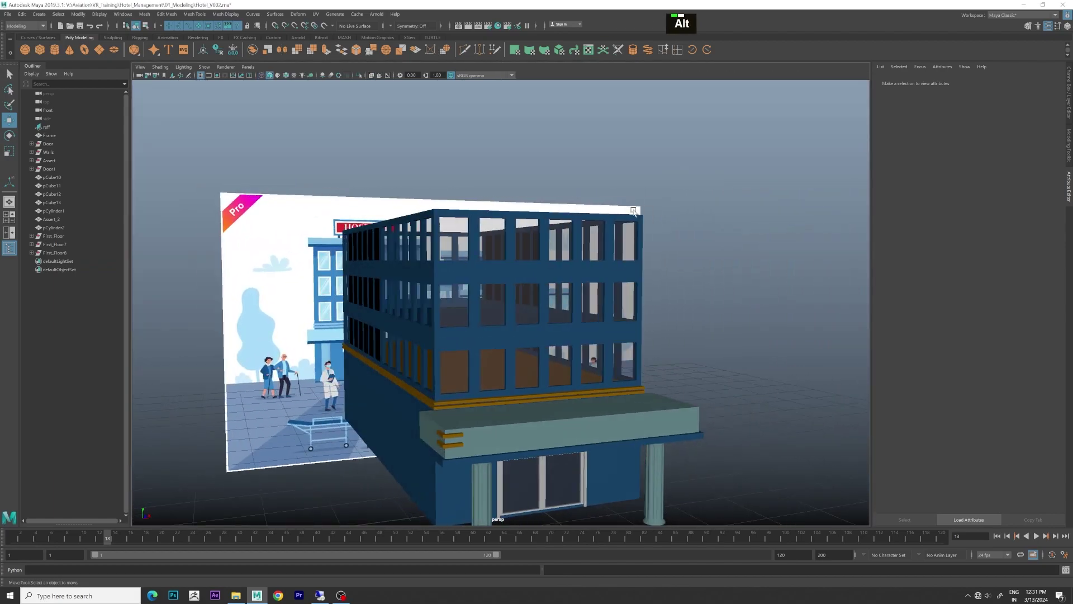
Step: Align the top storey copy with the reference so three window storeys rise above the canopy
scroll("up", 3)
left_click(583, 264)
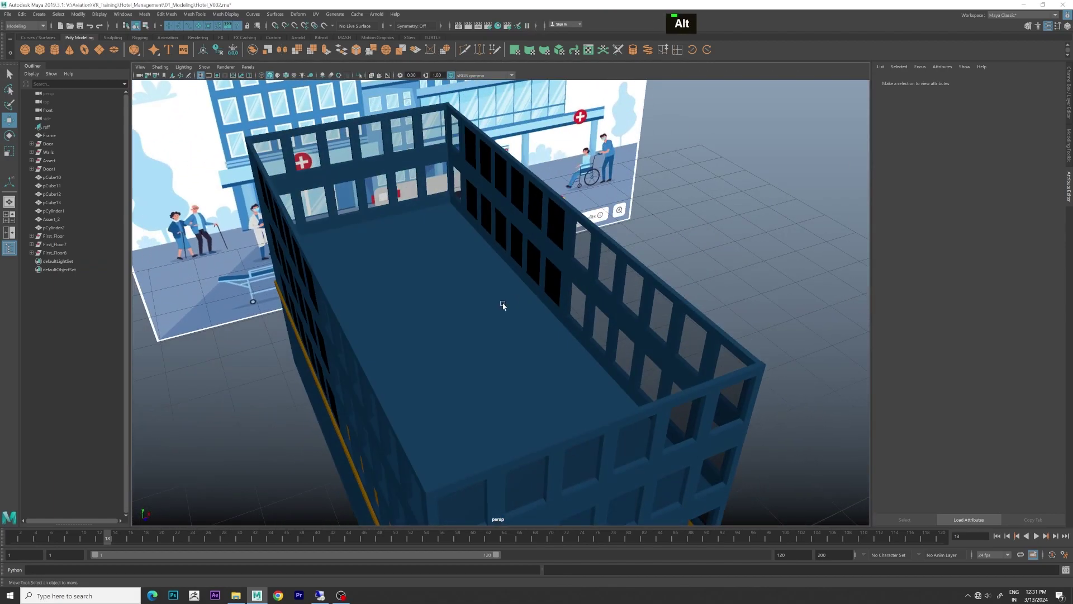
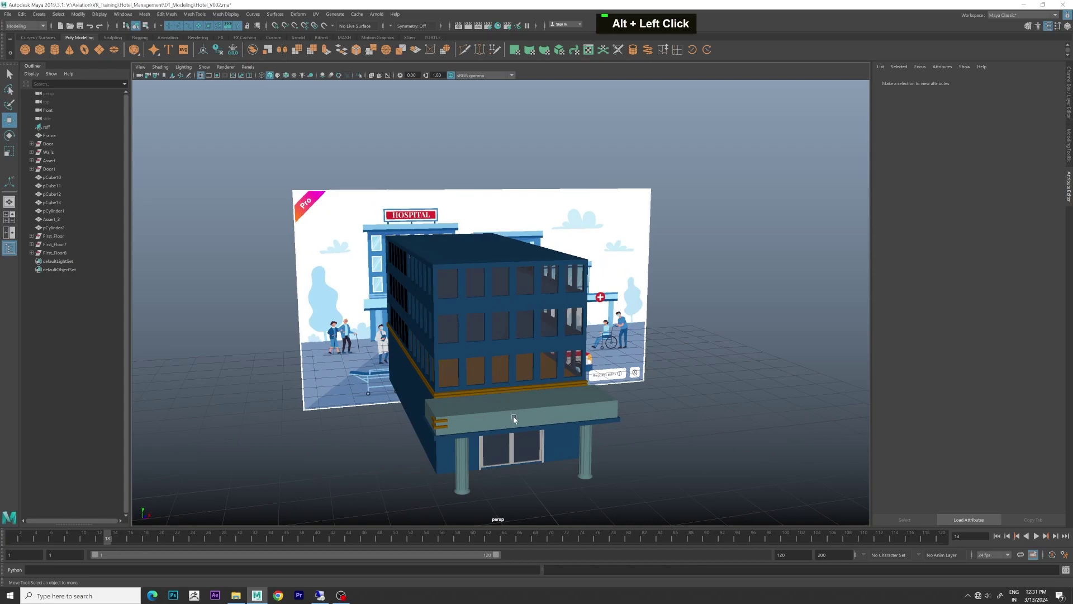
Step: Duplicate the entrance canopy slab and move the copy off to the side as a roof blank
left_click(694, 395)
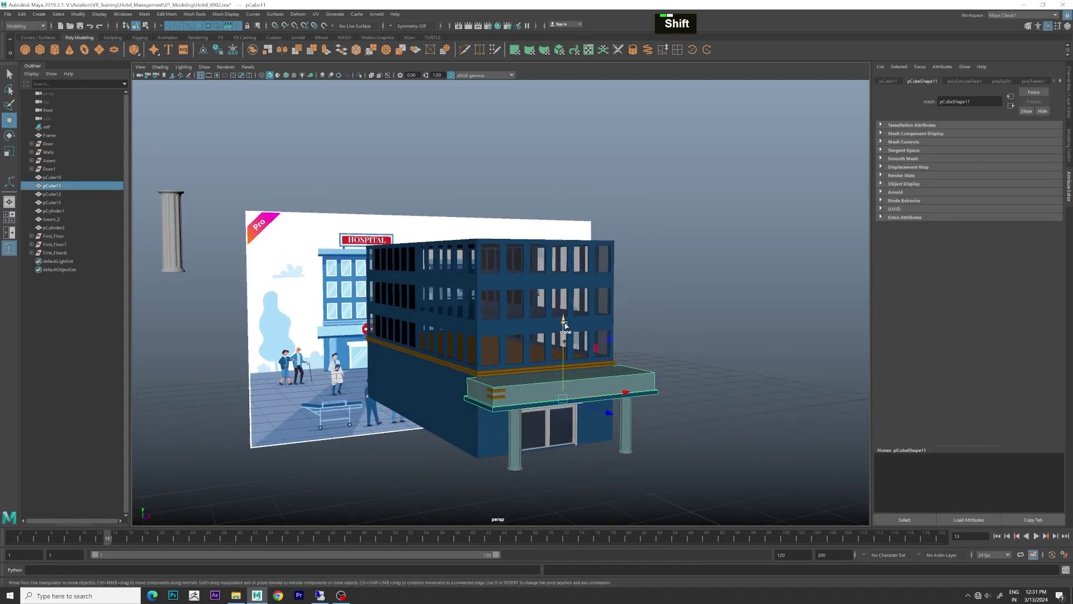
left_click(569, 274)
middle_click(585, 279)
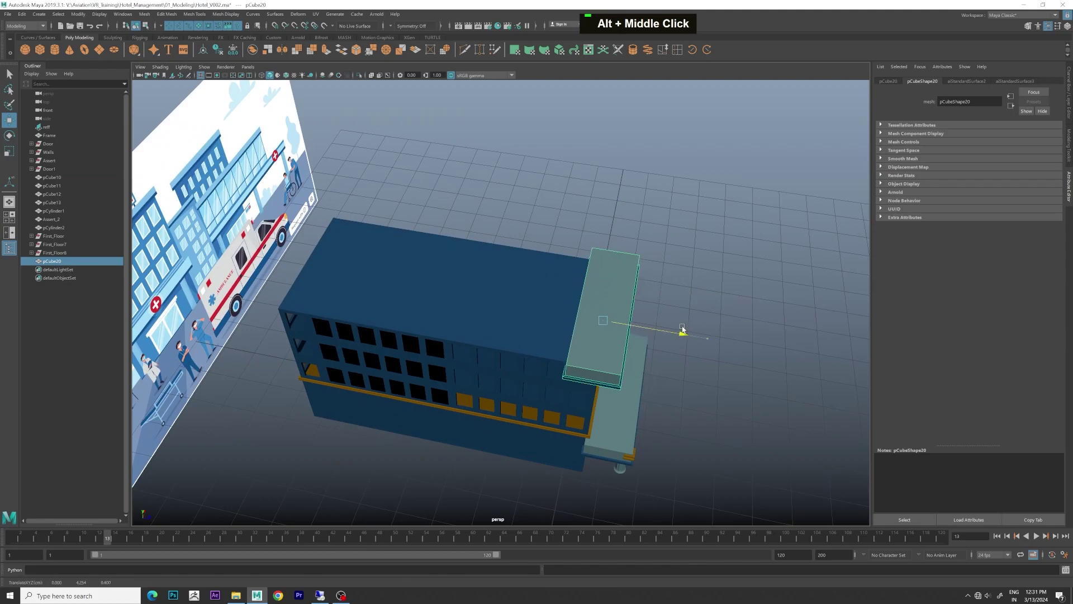
right_click(728, 254)
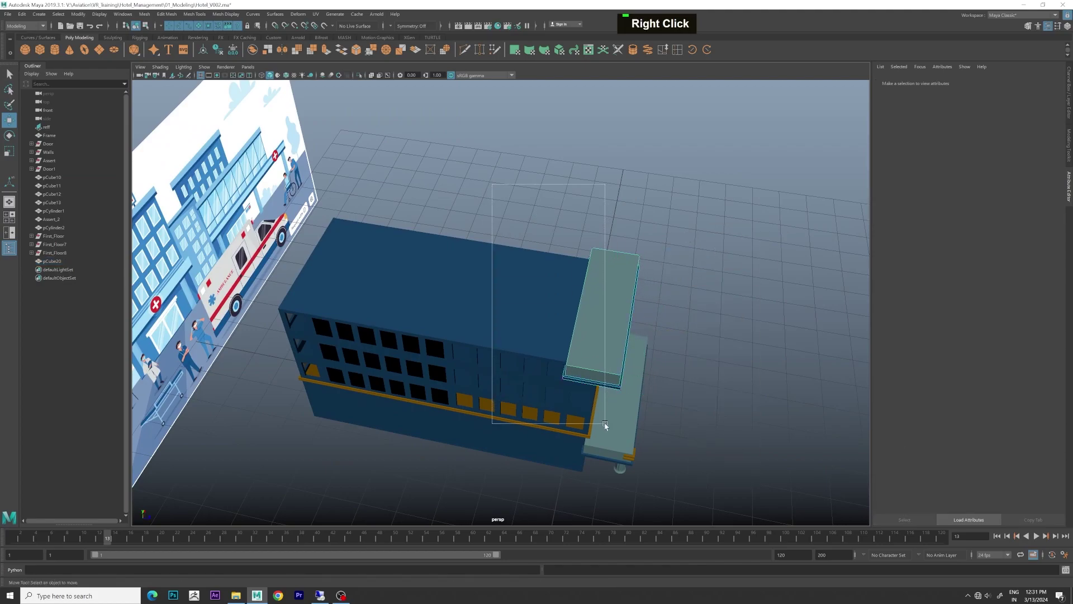
key("space")
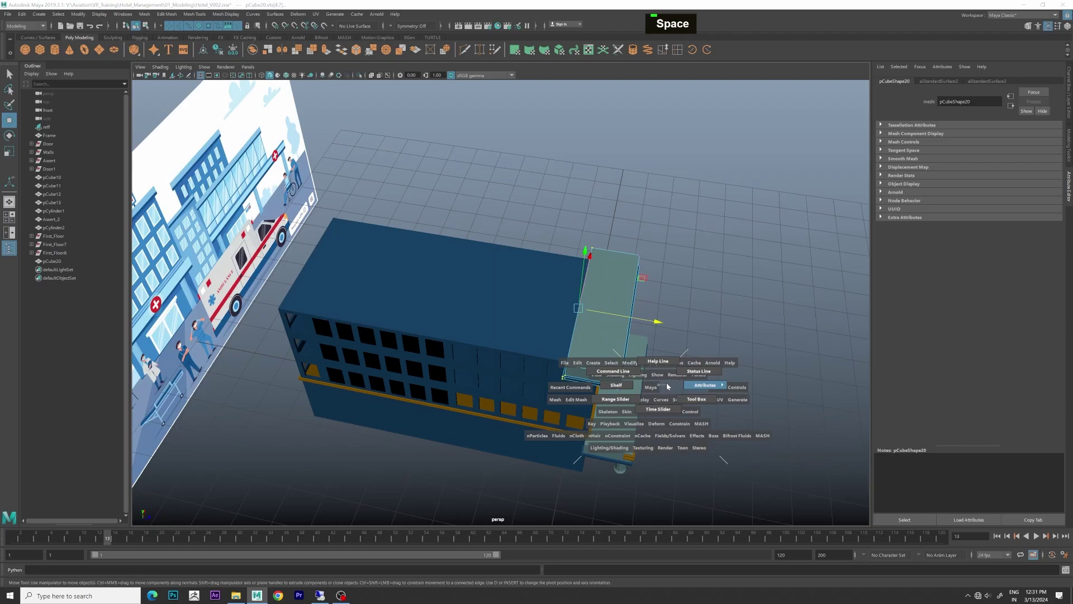
scroll("down", 3)
left_click(682, 378)
scroll("down", 3)
scroll("up", 3)
Step: Scale the new slab flat and move it onto the top storey as a slightly overhanging roof
left_click(711, 327)
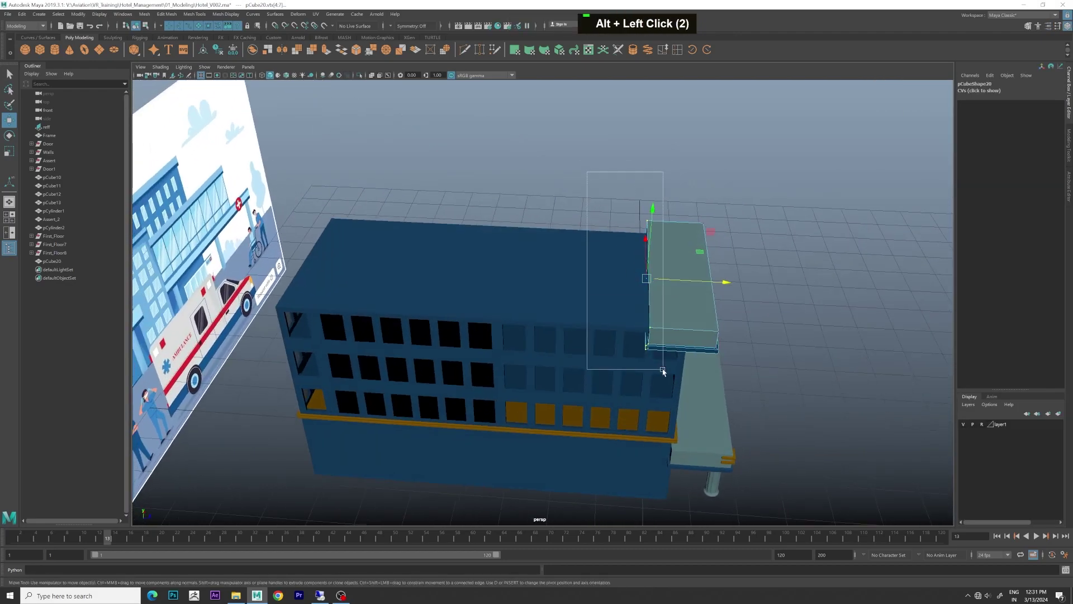
right_click(399, 287)
scroll("down", 3)
key("space")
double_click(570, 275)
key("space")
scroll("down", 3)
left_click(616, 284)
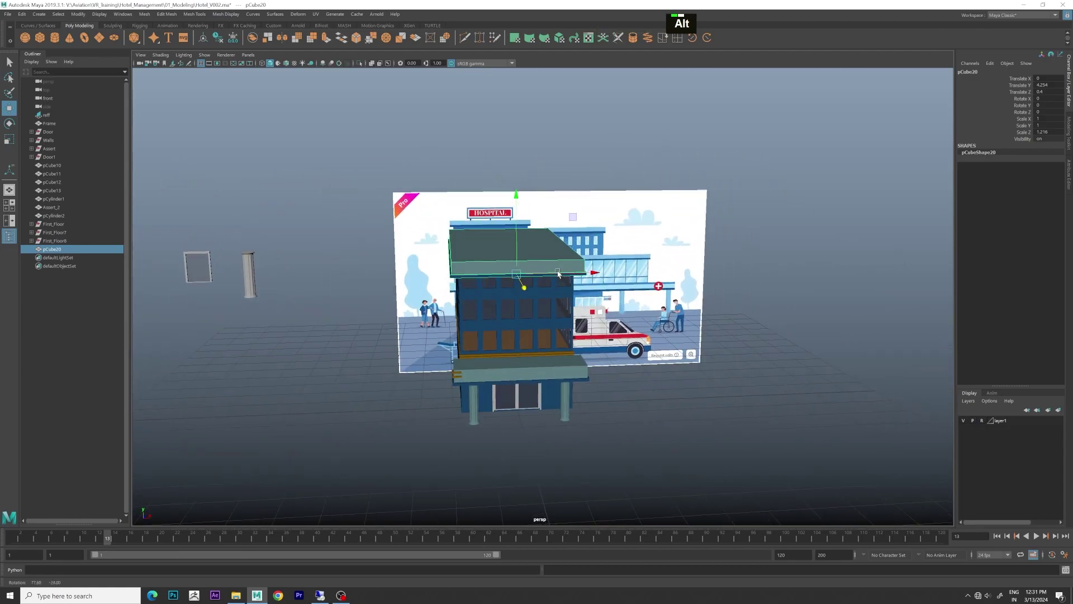
Step: Switch to the maximized front view and zoom in on the roof slab against the reference
scroll("up", 3)
scroll("down", 3)
middle_click(473, 287)
left_click(492, 306)
key("space")
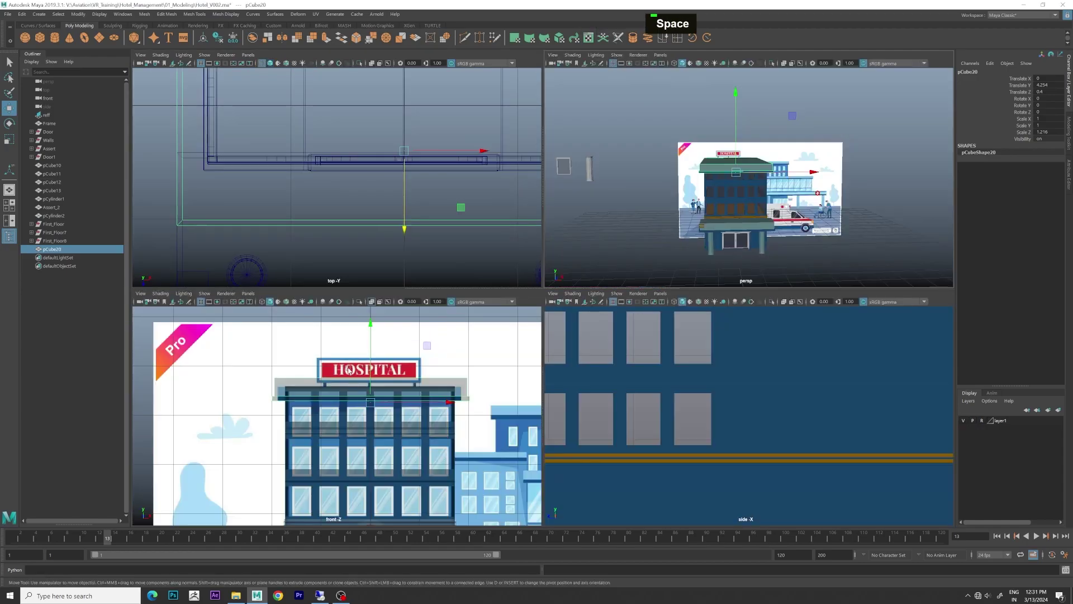
key("space")
scroll("up", 3)
scroll("up", 3)
middle_click(642, 238)
scroll("up", 3)
scroll("up", 3)
Step: Scale and move the roof slab to match the reference roof edge, then return to perspective
double_click(223, 42)
type("t")
type("r")
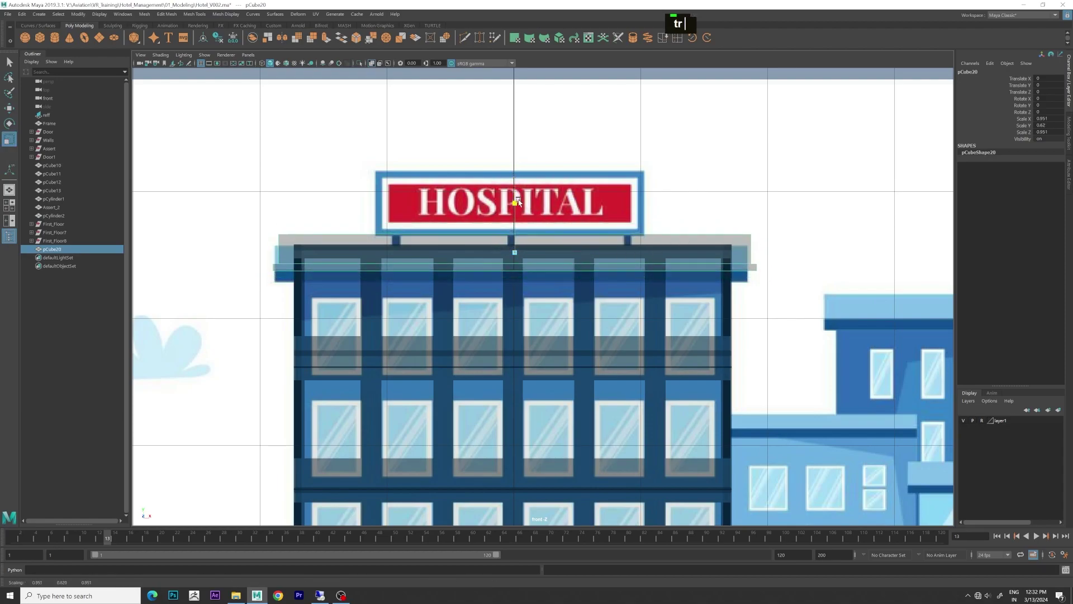
type("w")
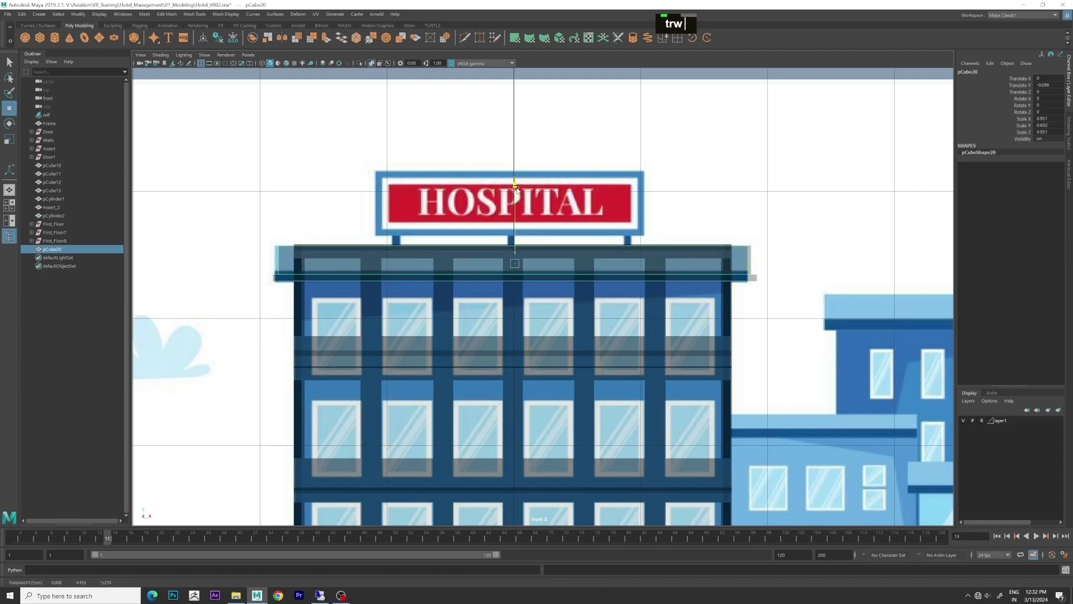
type("|")
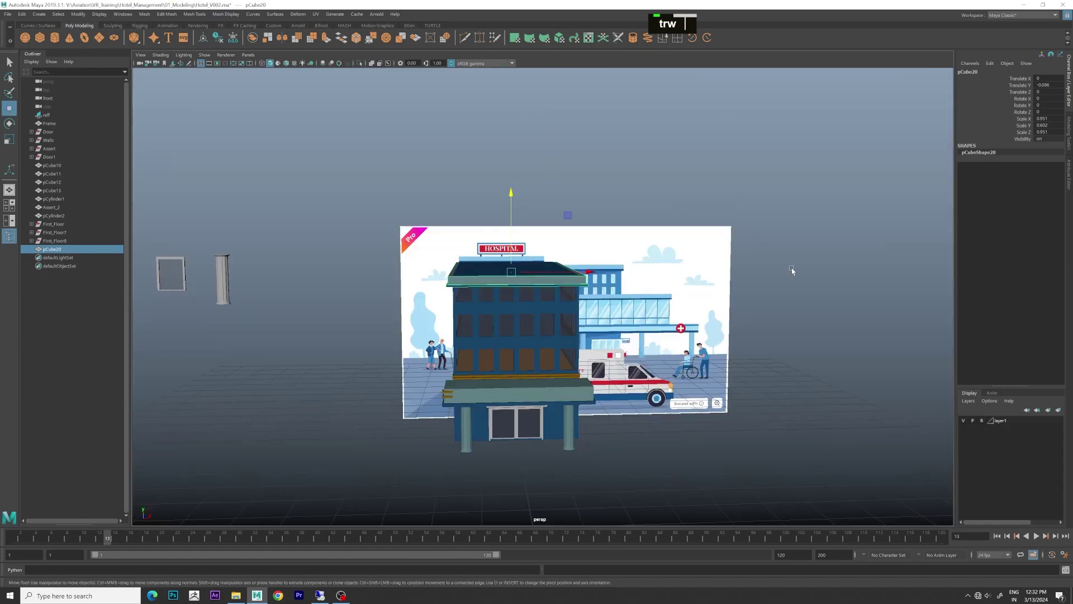
type("|")
scroll("down", 3)
left_click(765, 297)
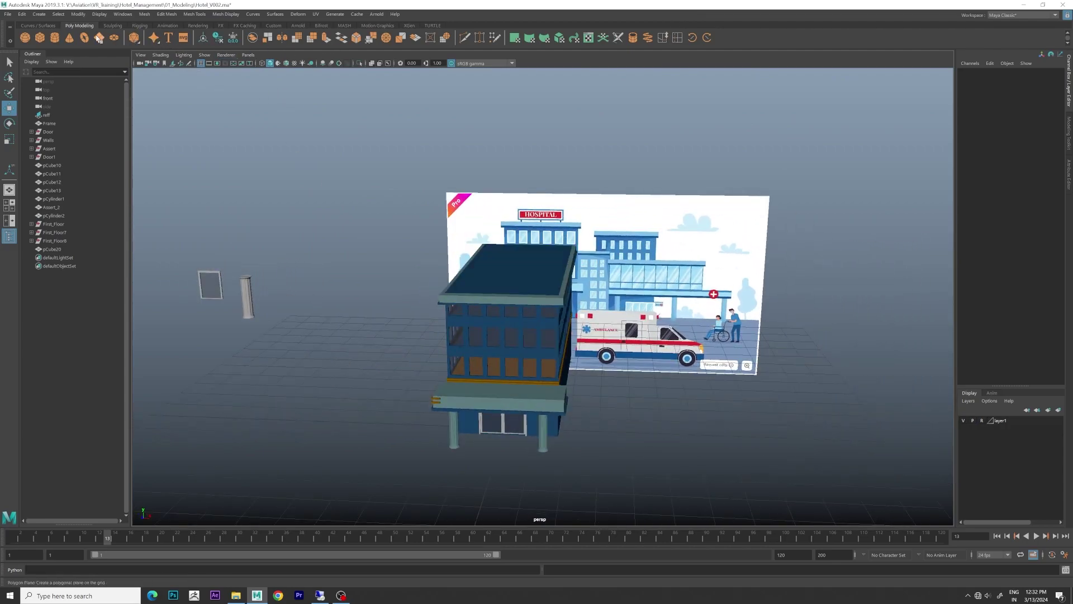
Step: Scale the new ground plane up large and move it into place under the building
type("r")
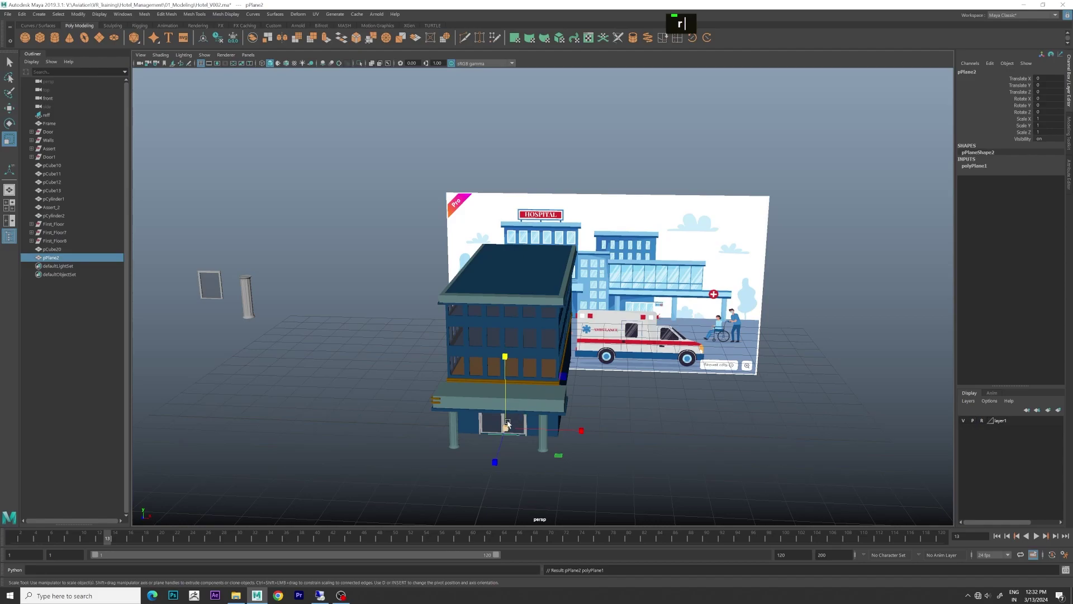
left_click(784, 440)
middle_click(816, 441)
key("w")
key("w")
left_click(646, 415)
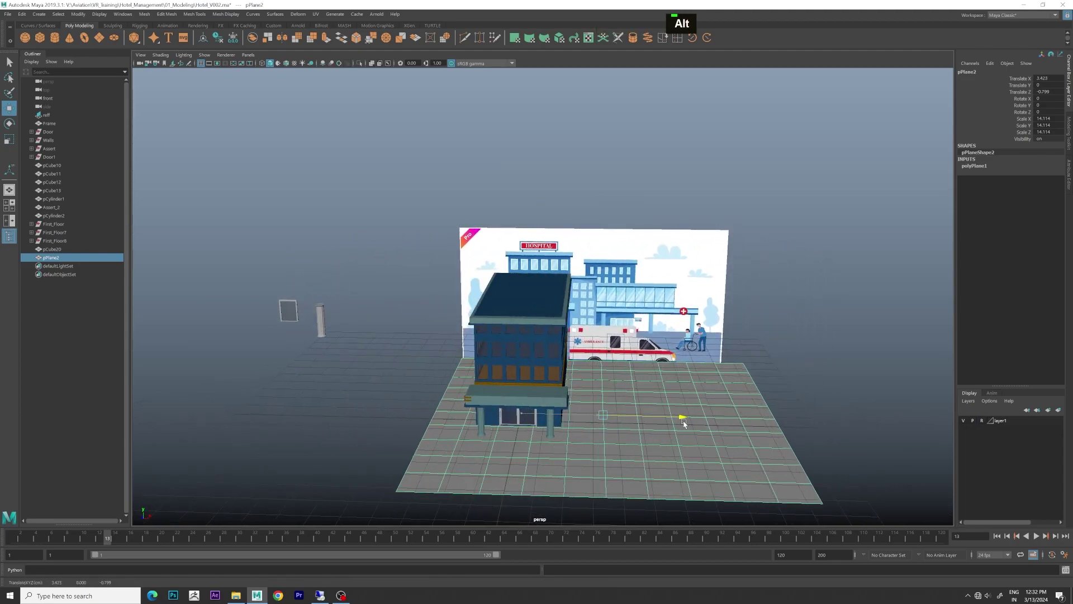
scroll("down", 3)
left_click(802, 367)
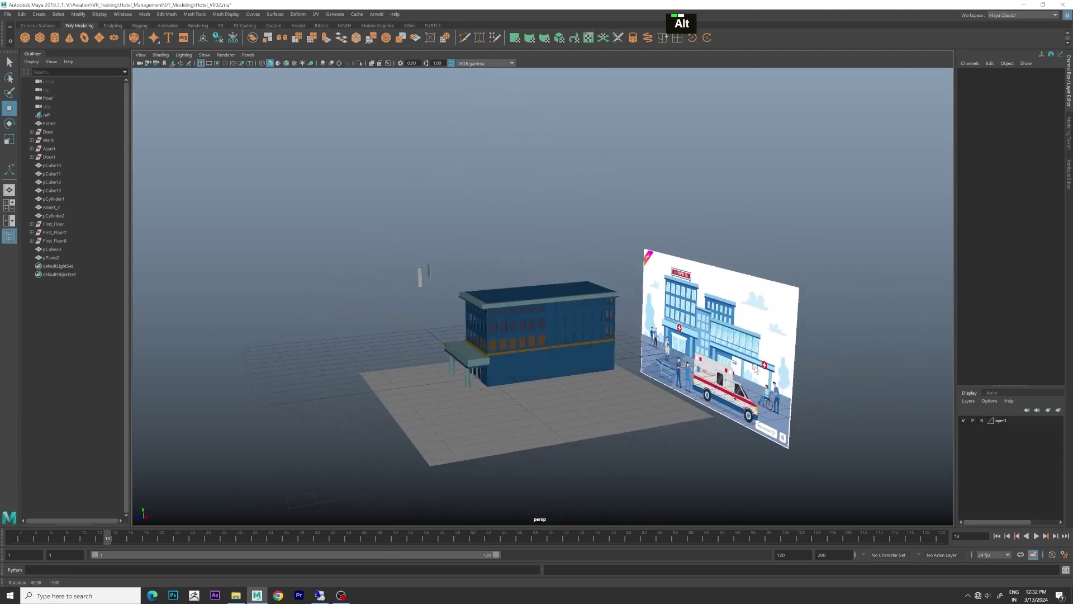
Step: Tumble around the building to check the storeys, roof and canopy against the reference image
scroll("up", 3)
left_click(704, 384)
scroll("up", 3)
middle_click(658, 381)
scroll("up", 3)
left_click(693, 431)
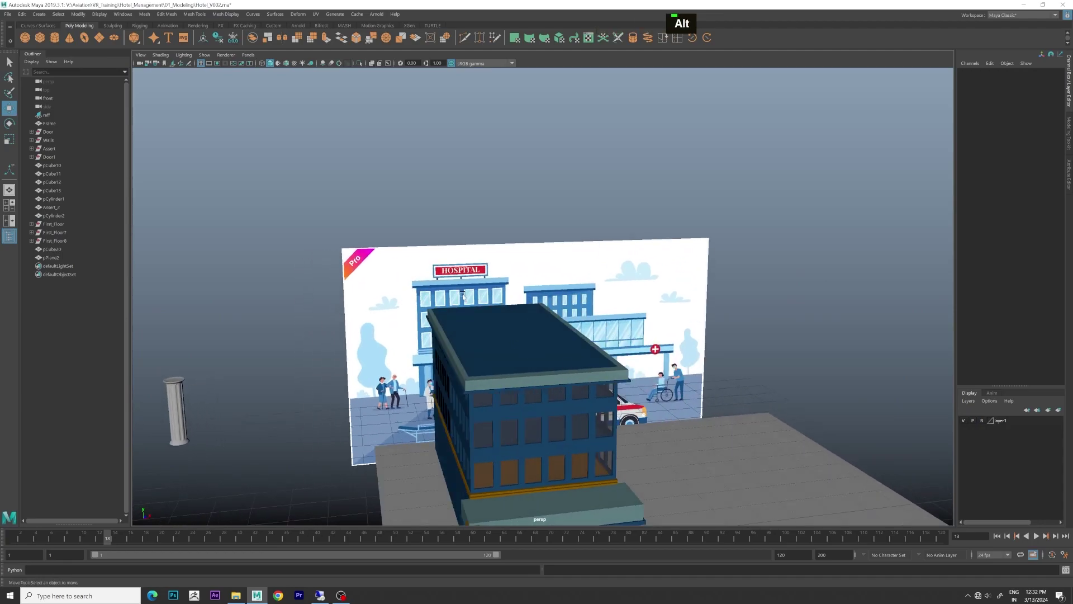
scroll("down", 3)
middle_click(607, 319)
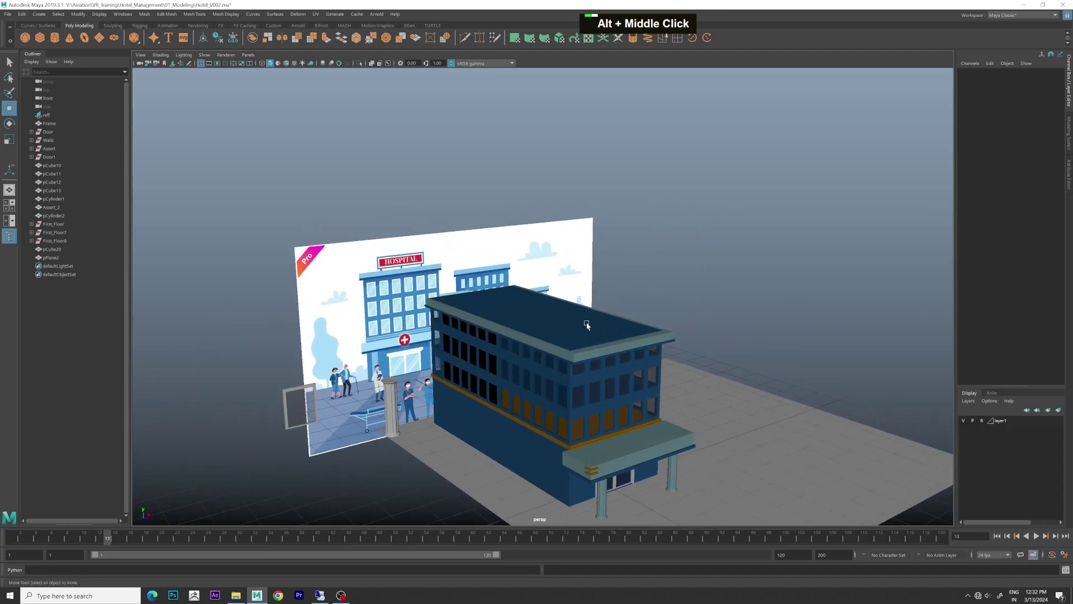
scroll("up", 3)
scroll("down", 3)
left_click(665, 337)
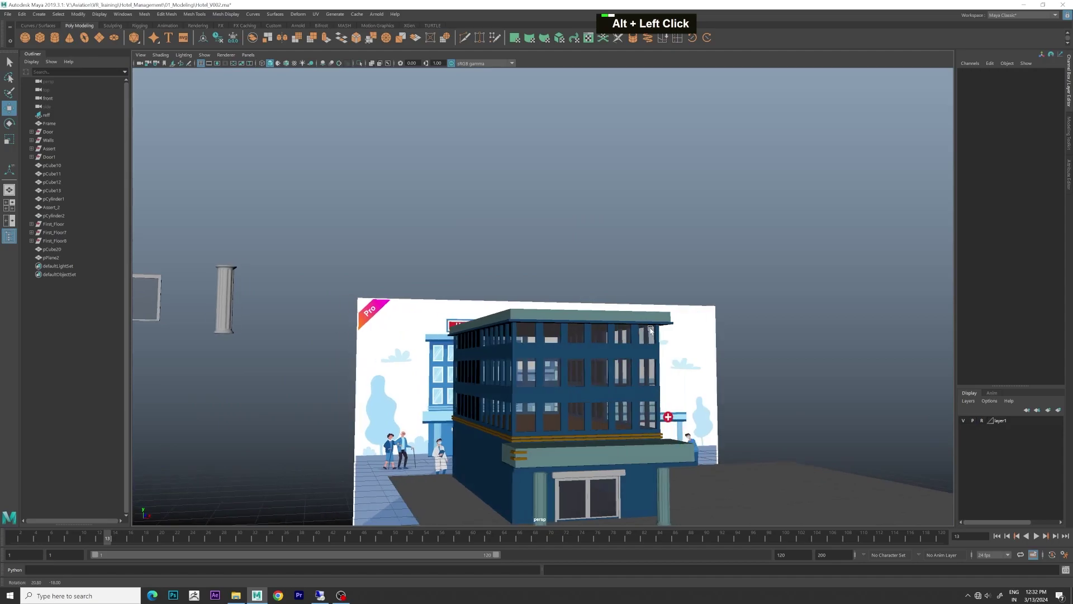
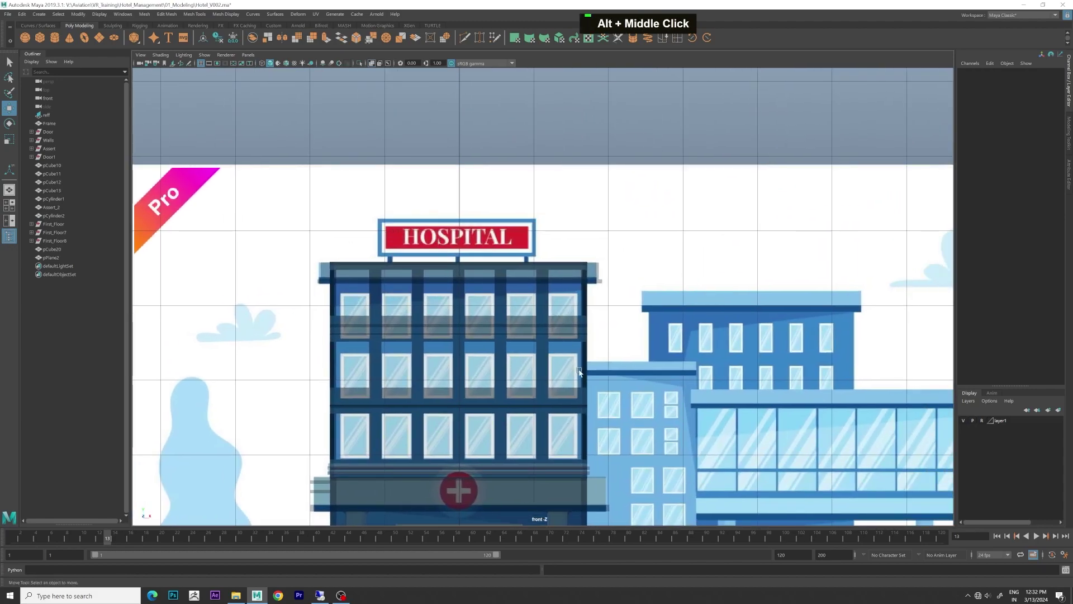
middle_click(650, 389)
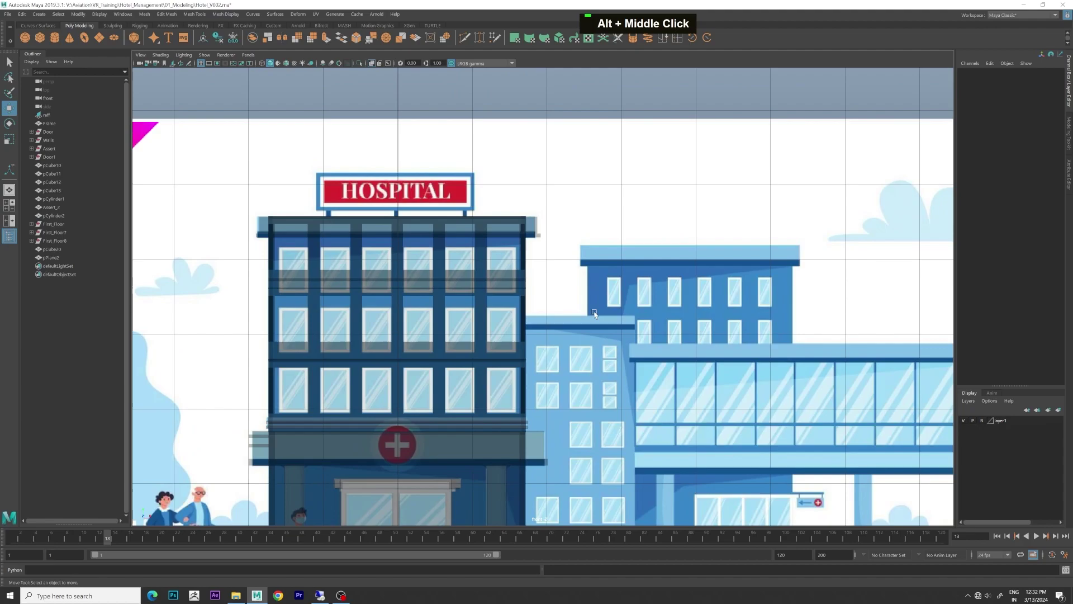
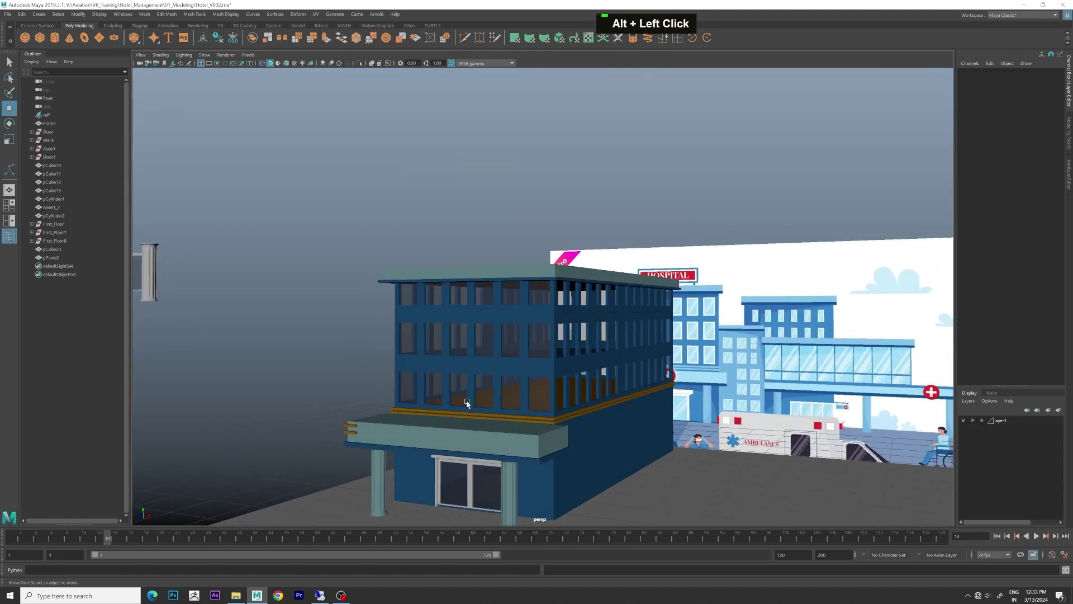
scroll("down", 3)
left_click(520, 357)
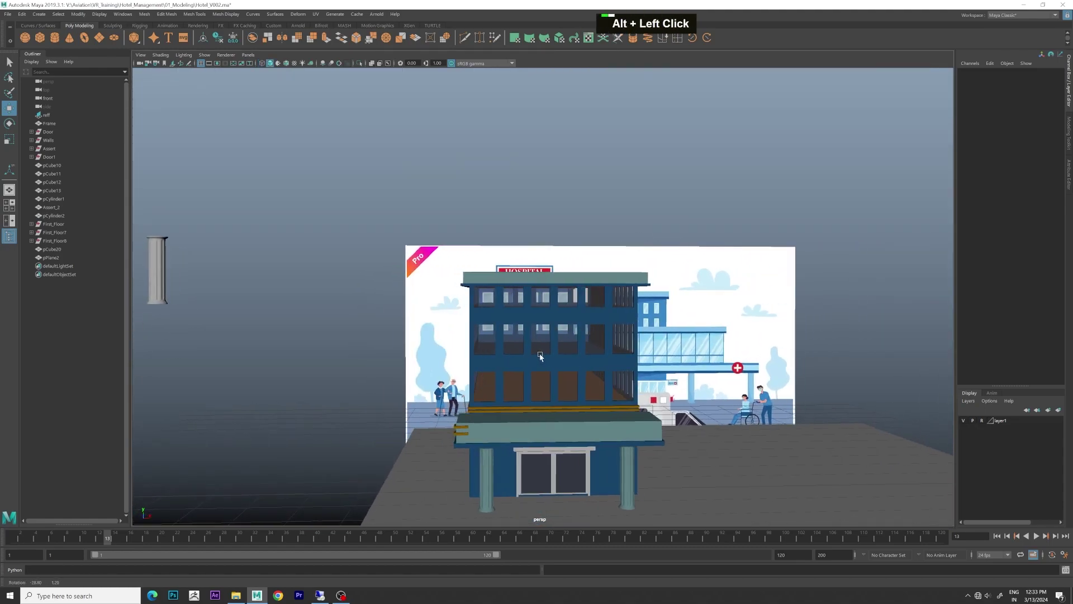
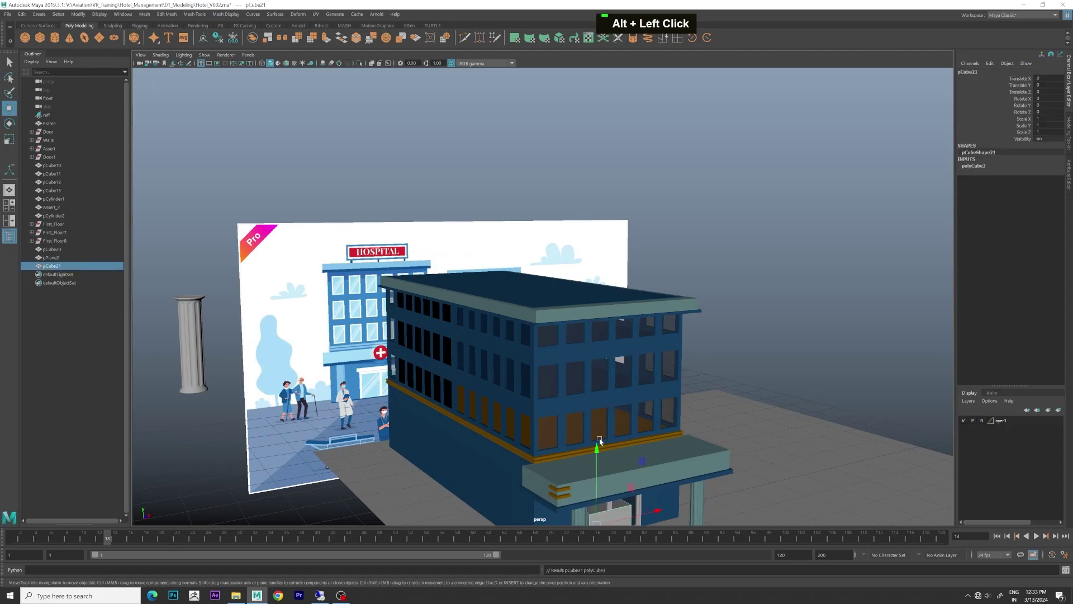
Step: In the front view, move and scale the new cube so it matches the reference HOSPITAL sign
key("space")
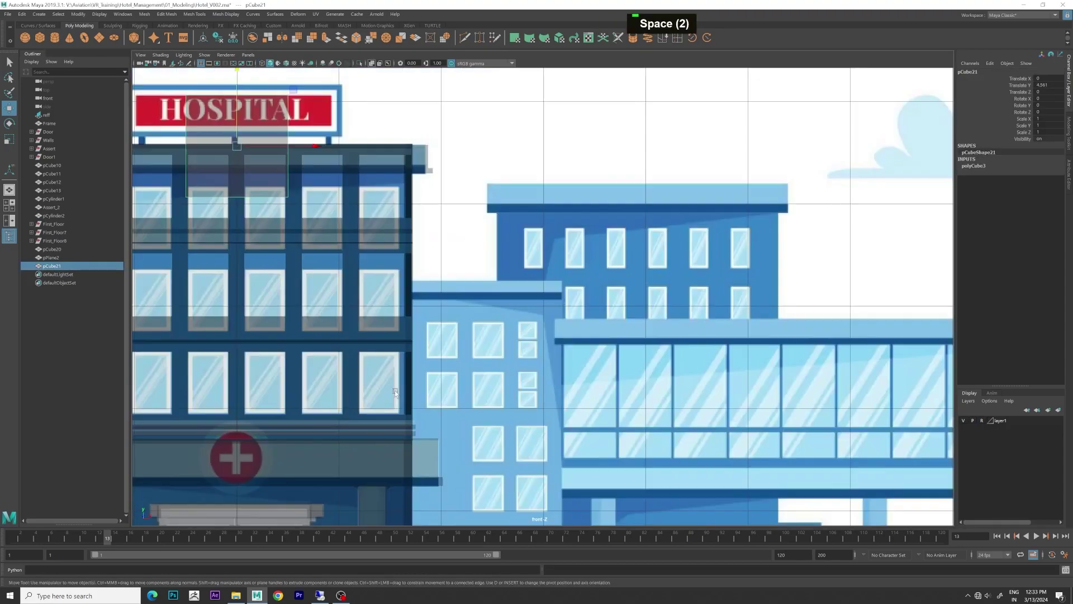
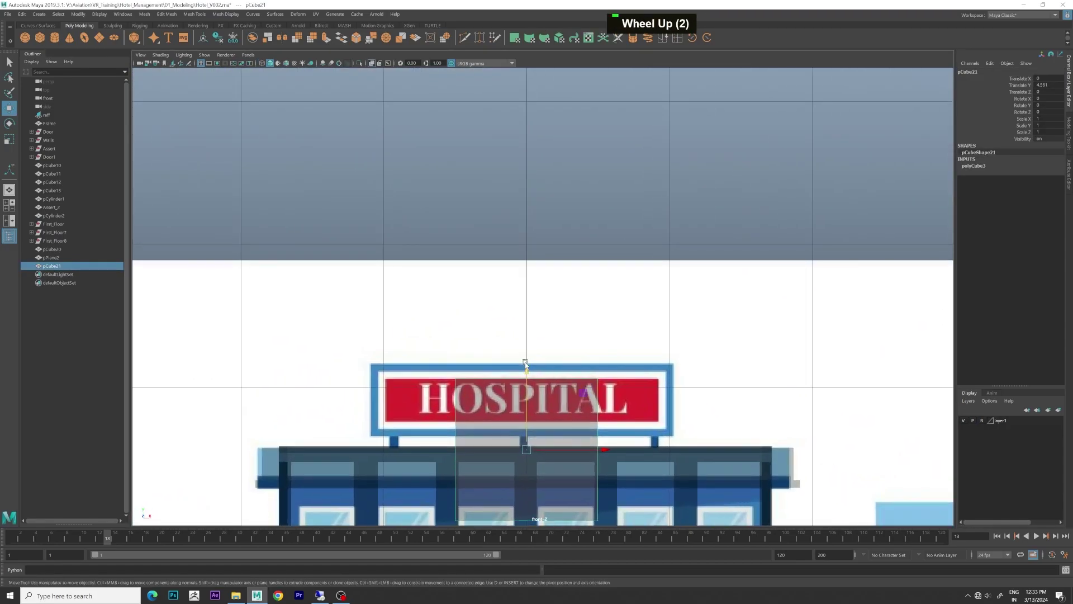
scroll("up", 3)
middle_click(548, 410)
right_click(590, 309)
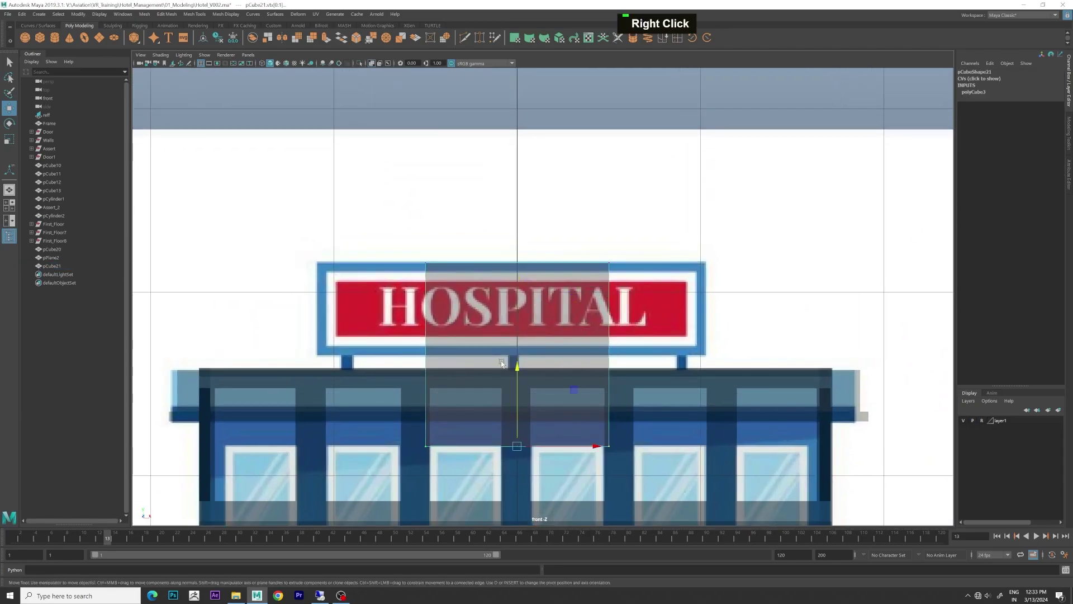
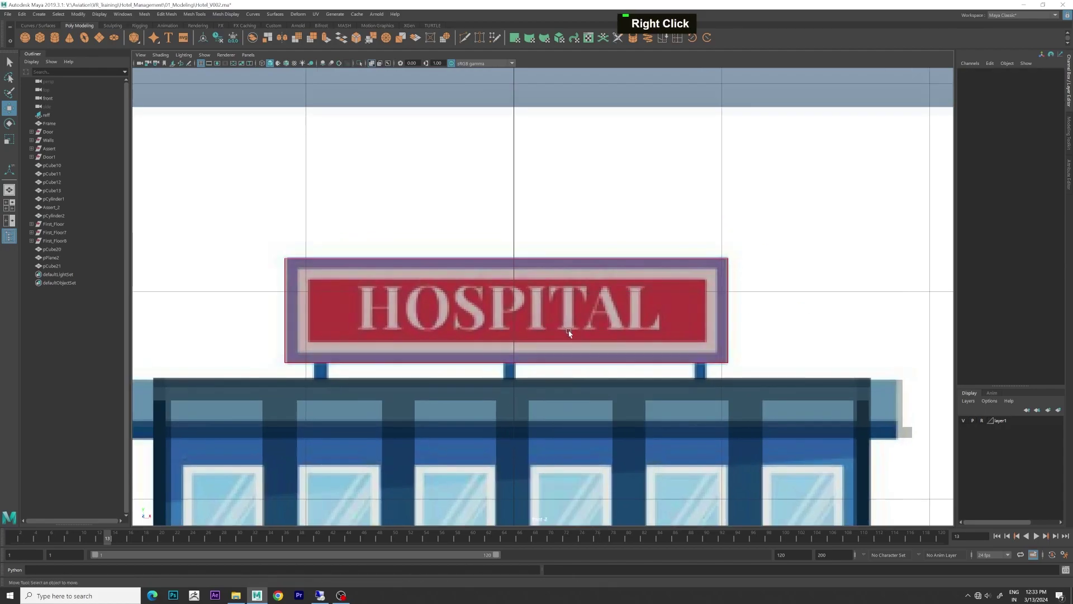
key("r")
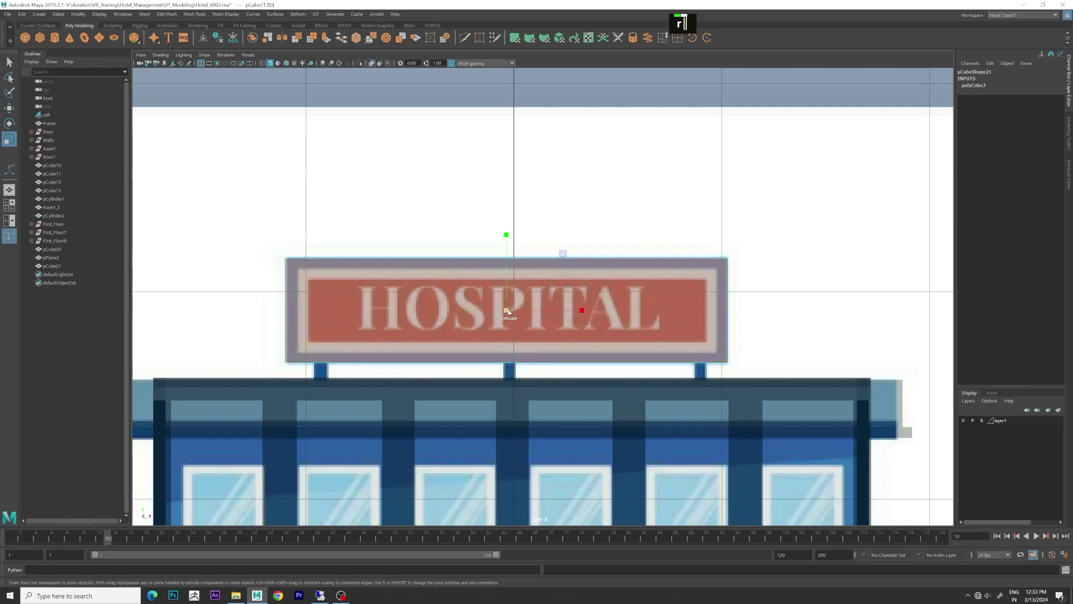
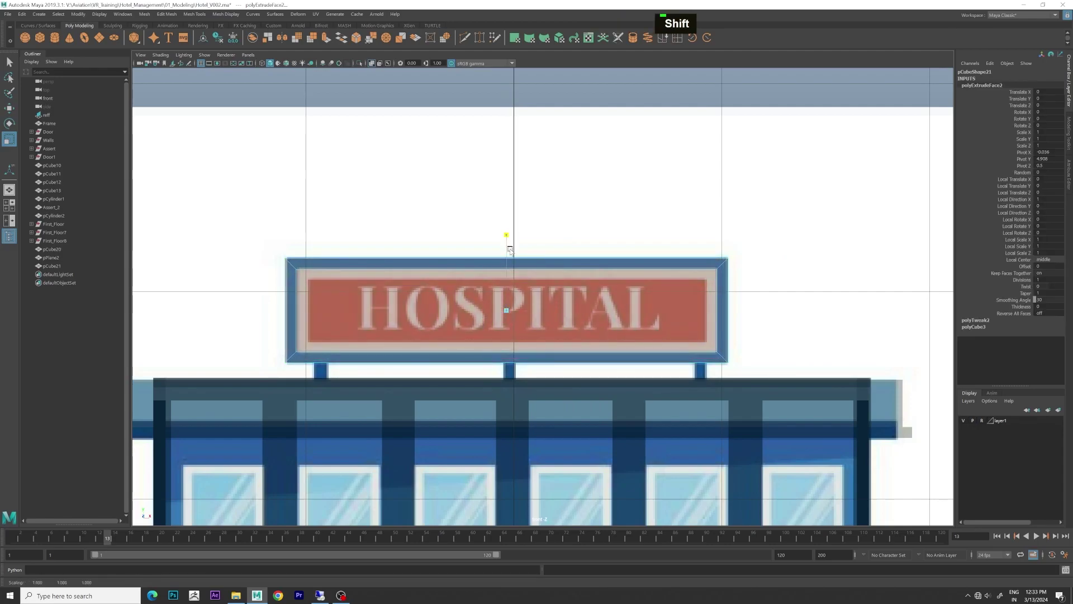
double_click(293, 282)
key("space")
key("space")
scroll("up", 3)
key("space")
middle_click(733, 250)
scroll("up", 3)
left_click(693, 265)
scroll("down", 3)
scroll("up", 3)
middle_click(709, 295)
scroll("up", 3)
type("ew")
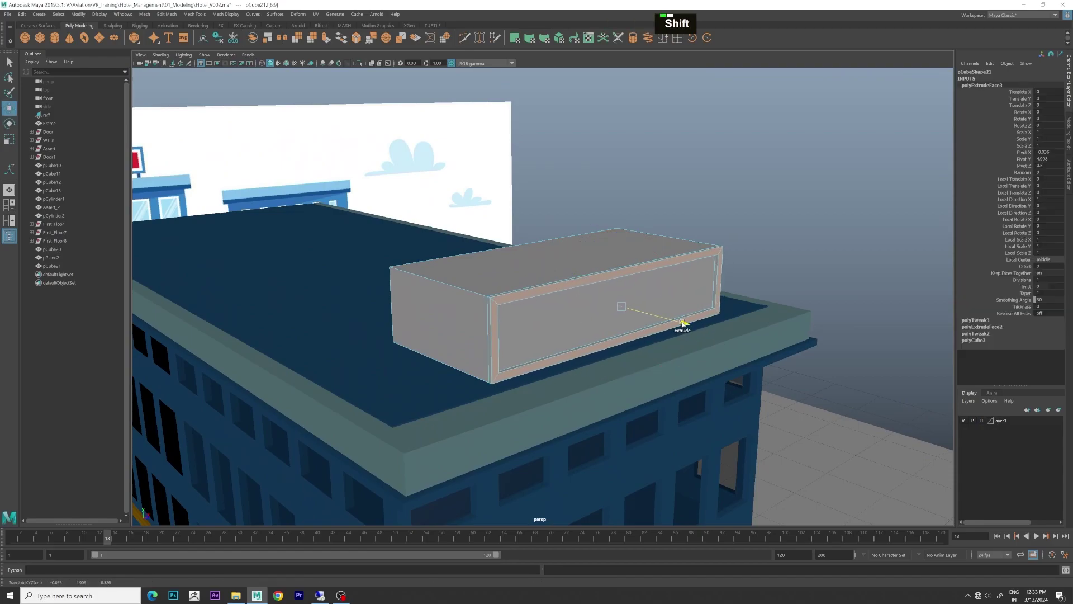
key("Right")
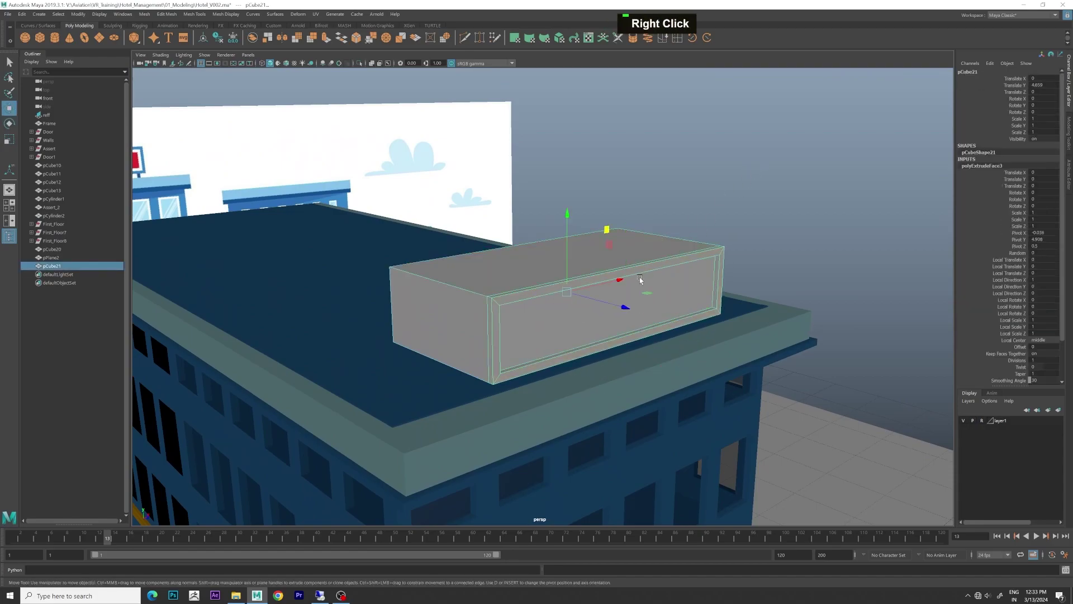
Step: Scale the board thin and extrude its front face inward to form a frame
key("r")
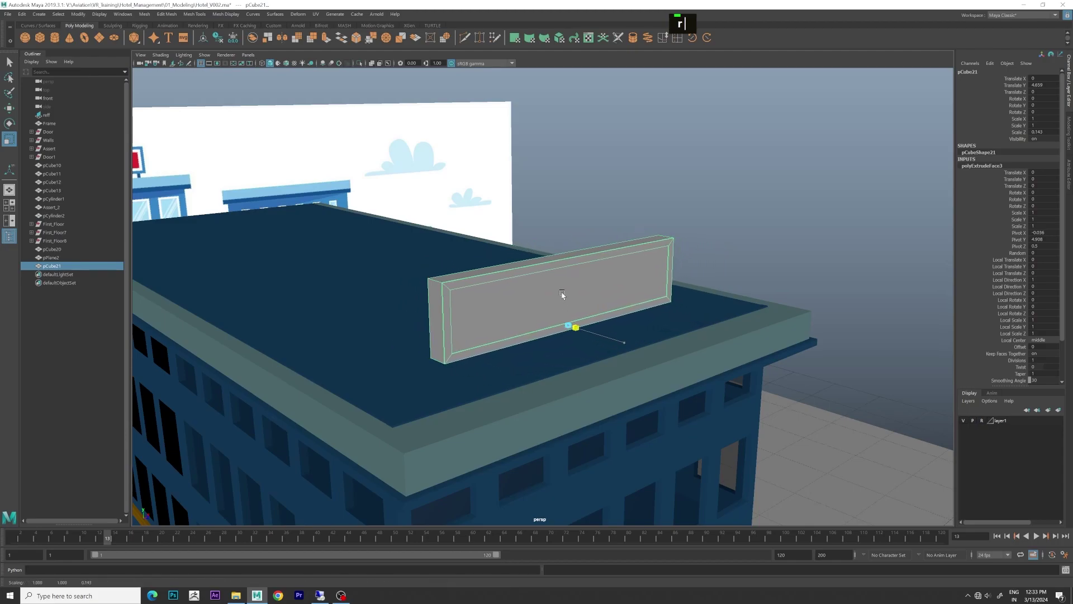
type("wh")
right_click(464, 277)
right_click(420, 296)
left_click(417, 297)
key("w")
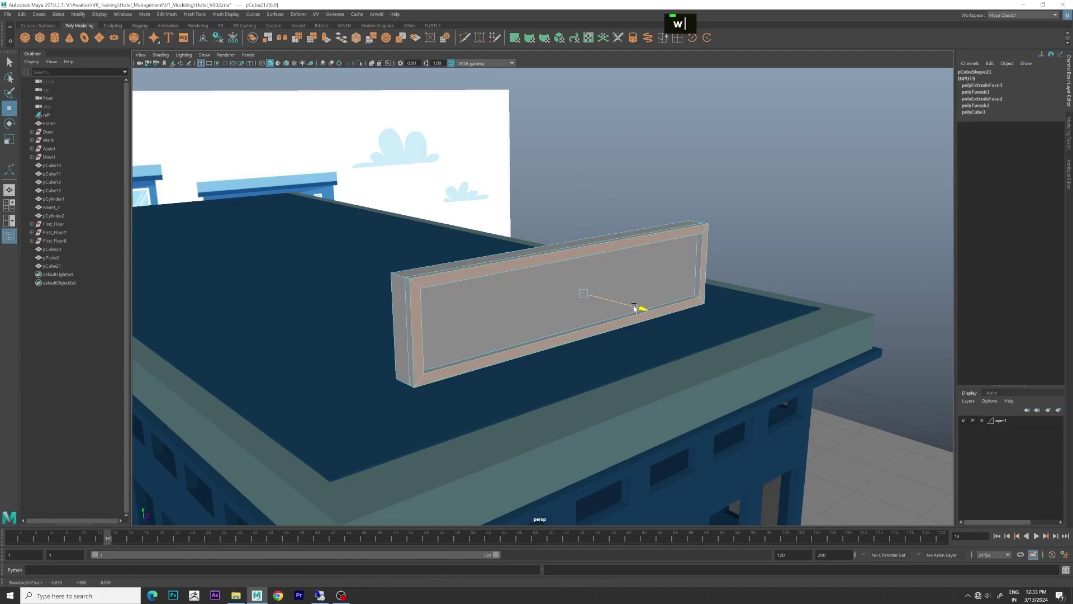
right_click(688, 231)
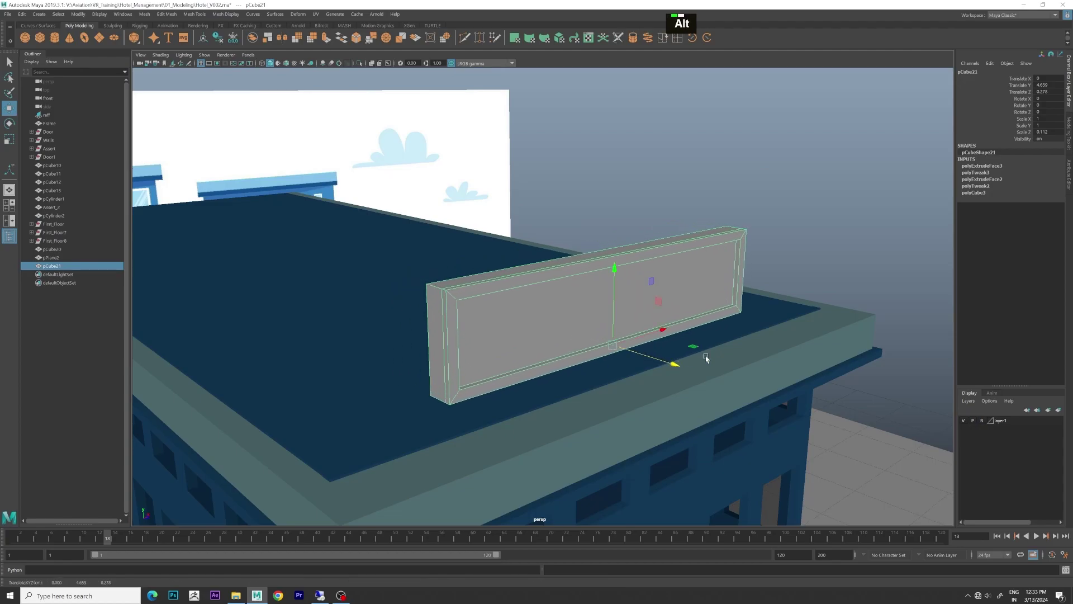
Step: Move the framed sign board onto the roof's front edge and return to the front view
middle_click(791, 330)
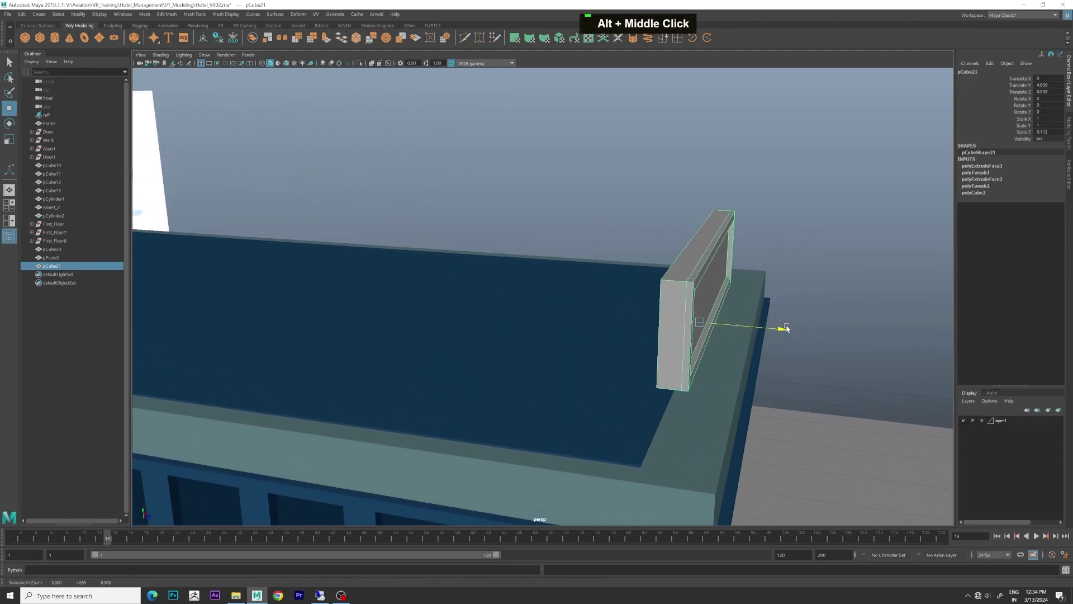
scroll("down", 3)
left_click(808, 319)
scroll("up", 3)
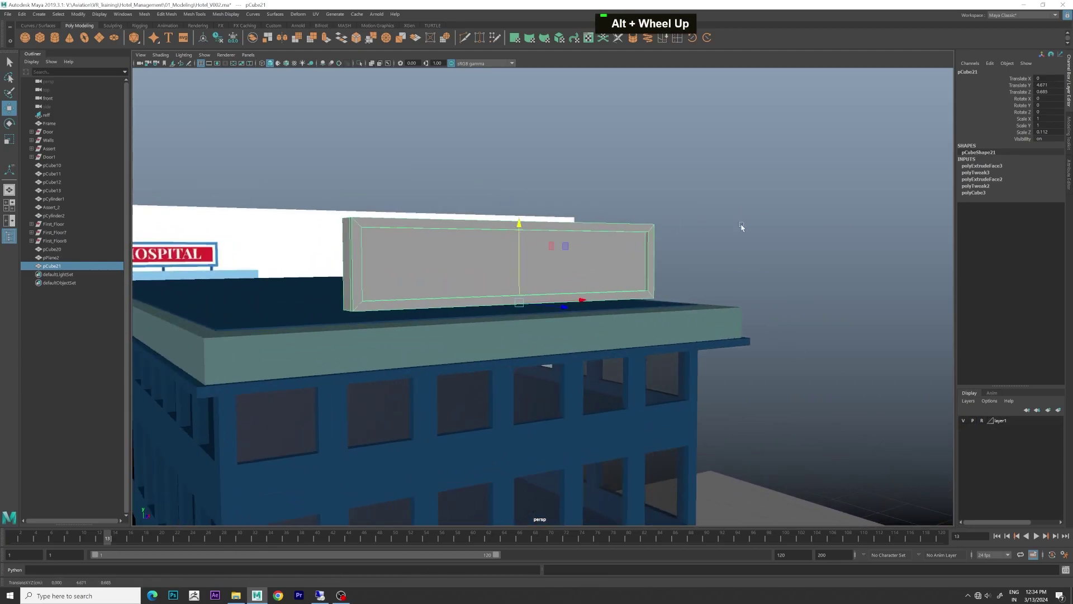
key("space")
key("space")
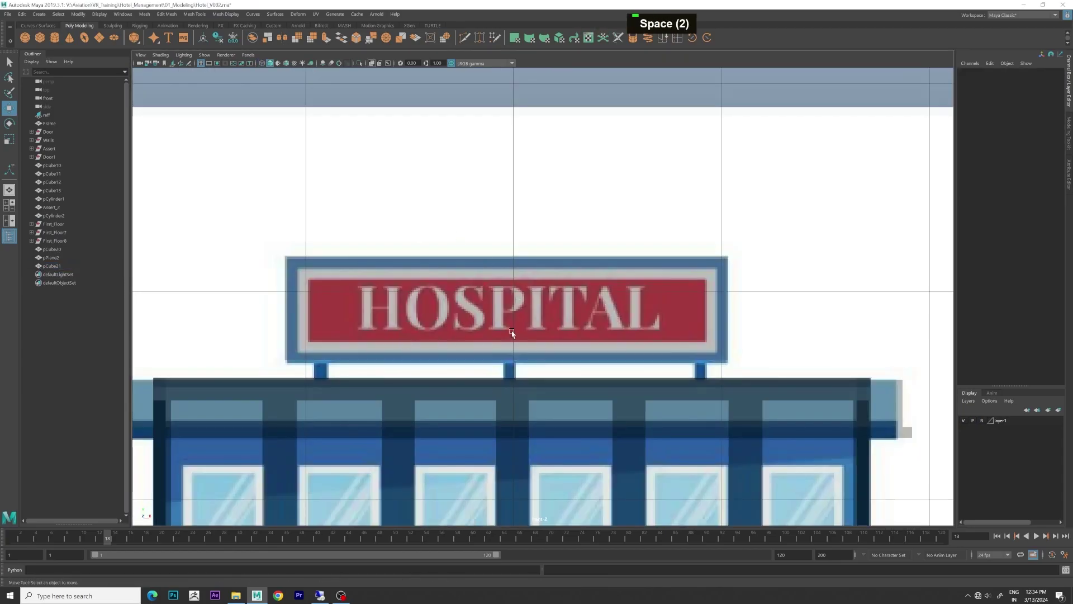
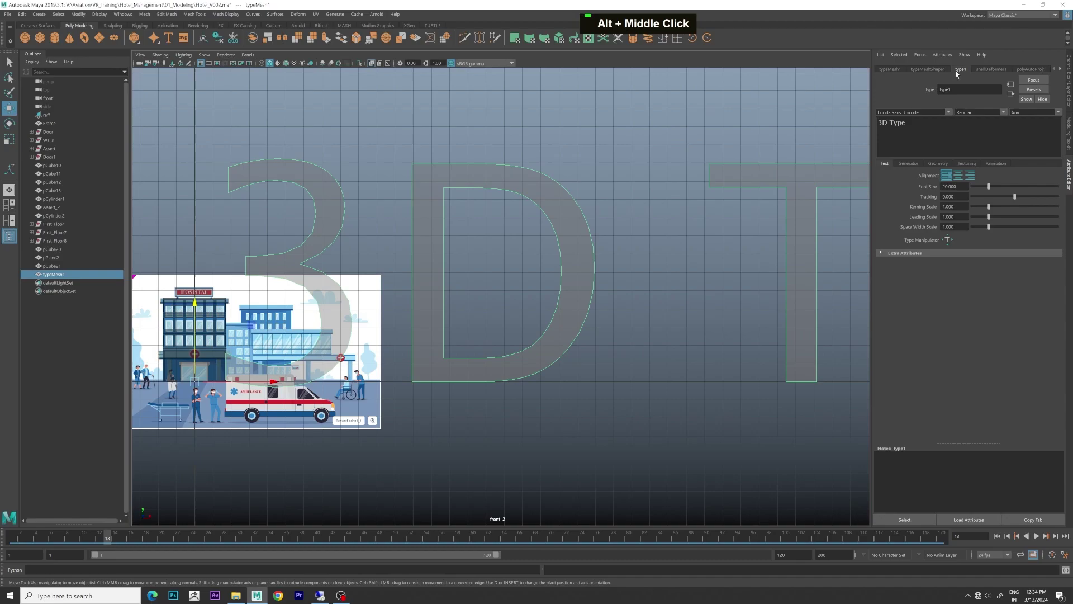
Step: Replace the placeholder Type text with 'hospital', then erase it to retype in capitals
key("BackSpace")
type("hospital")
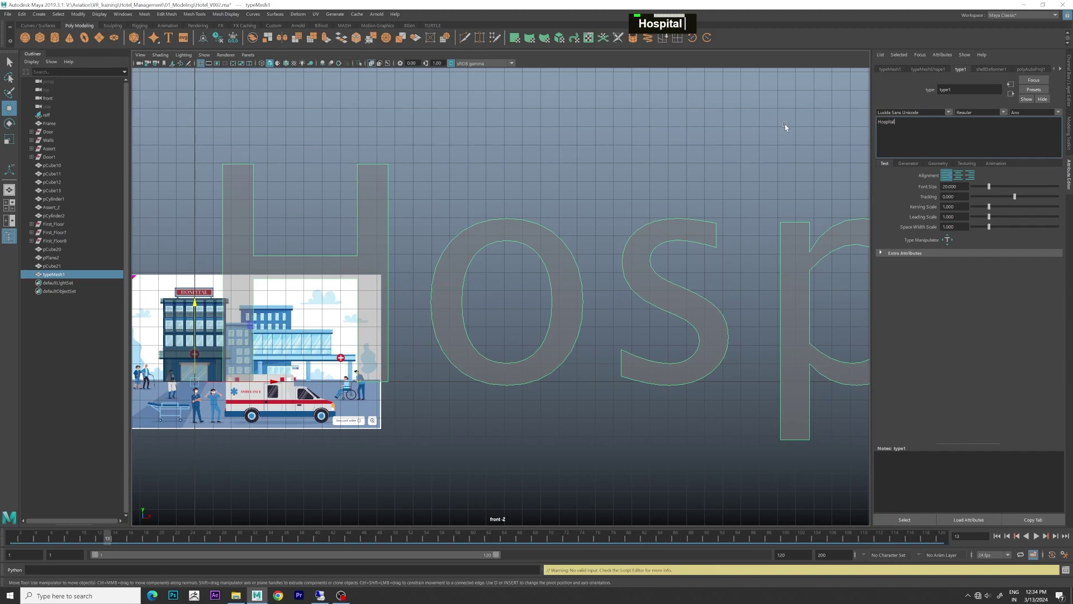
key("BackSpace")
key("BackSpace")
key("BackSpace")
key("BackSpace")
key("BackSpace")
key("BackSpace")
Step: Enter HOSPITAL in capital letters as the 3D Type text
type("hos")
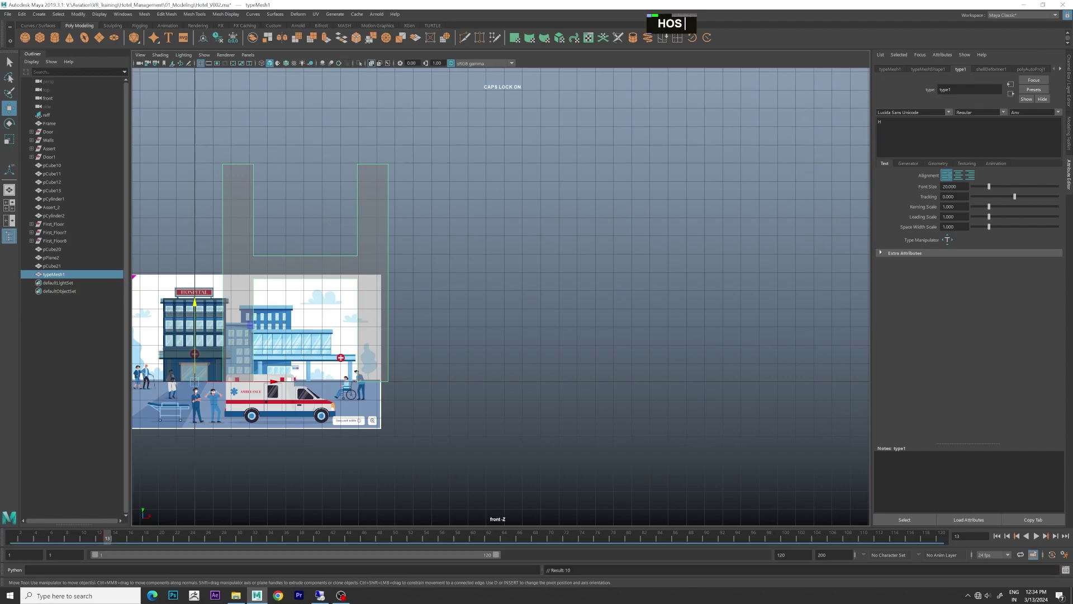
type("o")
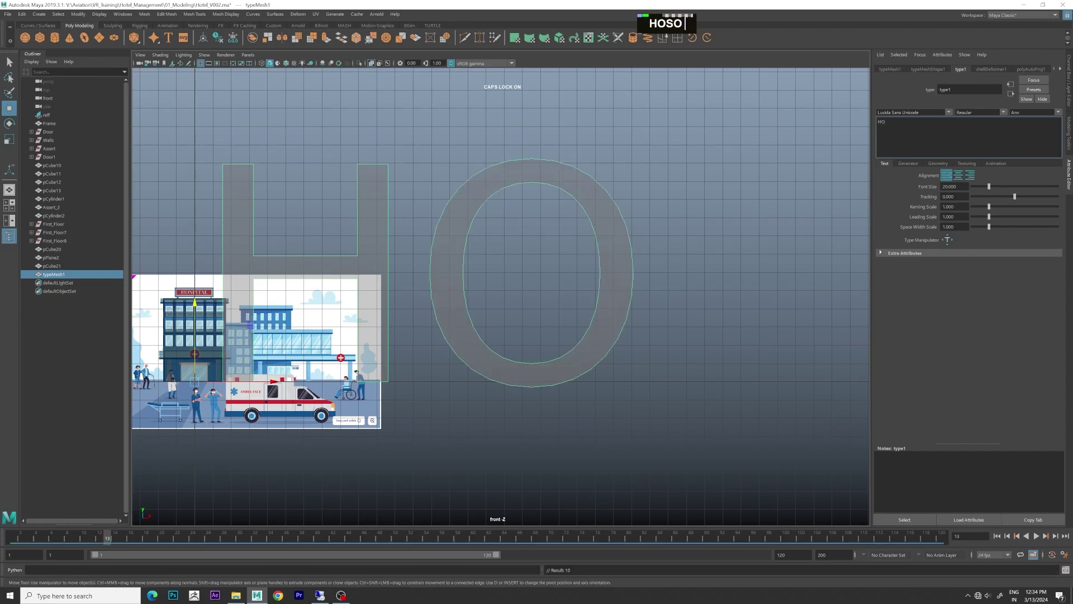
type("spita")
type("l")
scroll("down", 3)
type("HOSOSPITAL")
scroll("down", 3)
scroll("up", 3)
scroll("down", 3)
scroll("up", 3)
Step: Scale the HOSPITAL type mesh down and move it up over the reference sign in the front view
type("HOSOSPI")
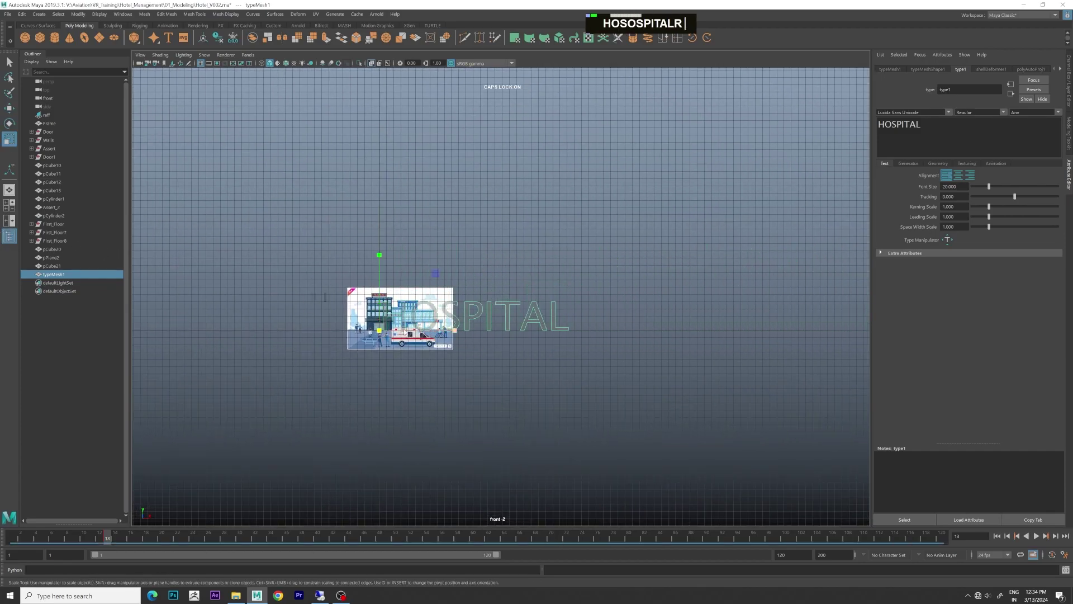
type("TALR")
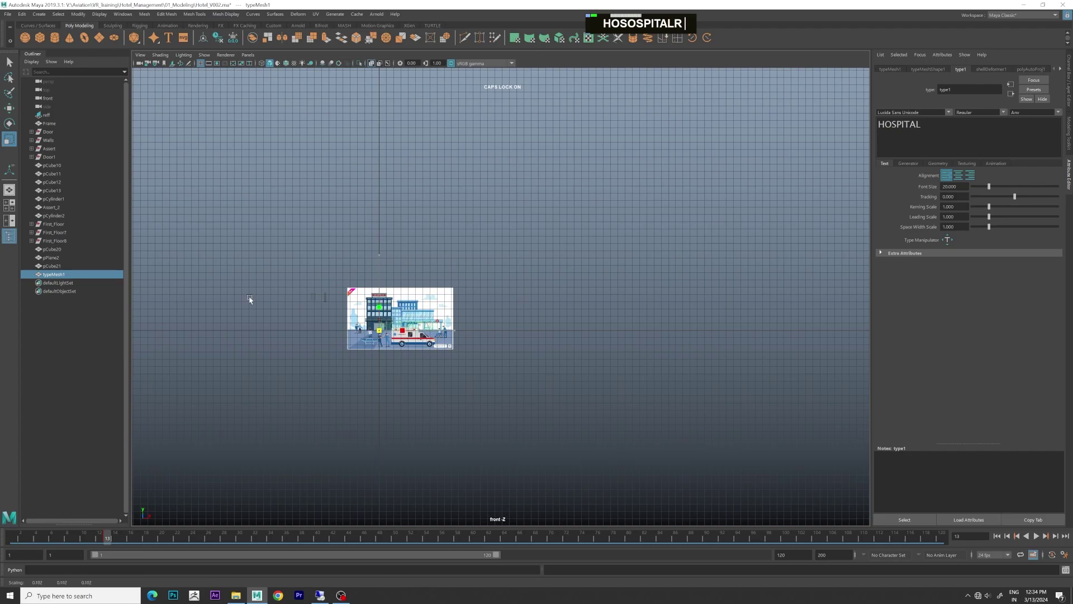
type("w")
scroll("up", 3)
type("HOSOSPITALRWF")
scroll("down", 3)
type("HOSOSPITALrwf")
middle_click(503, 294)
scroll("up", 3)
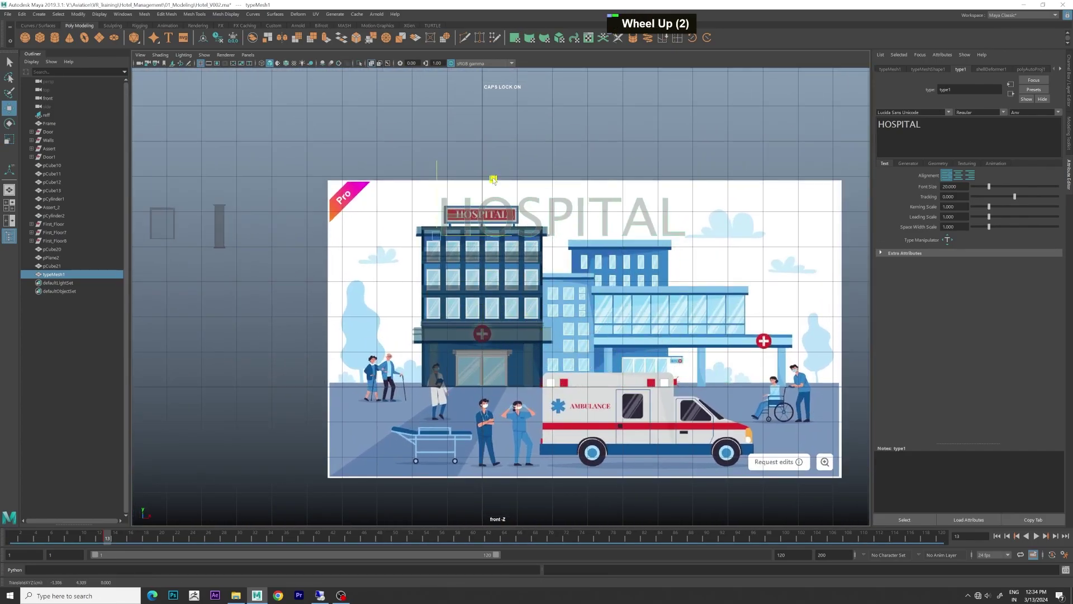
Step: Fit the lettering onto the red sign board's front, then view the building in perspective
type("r")
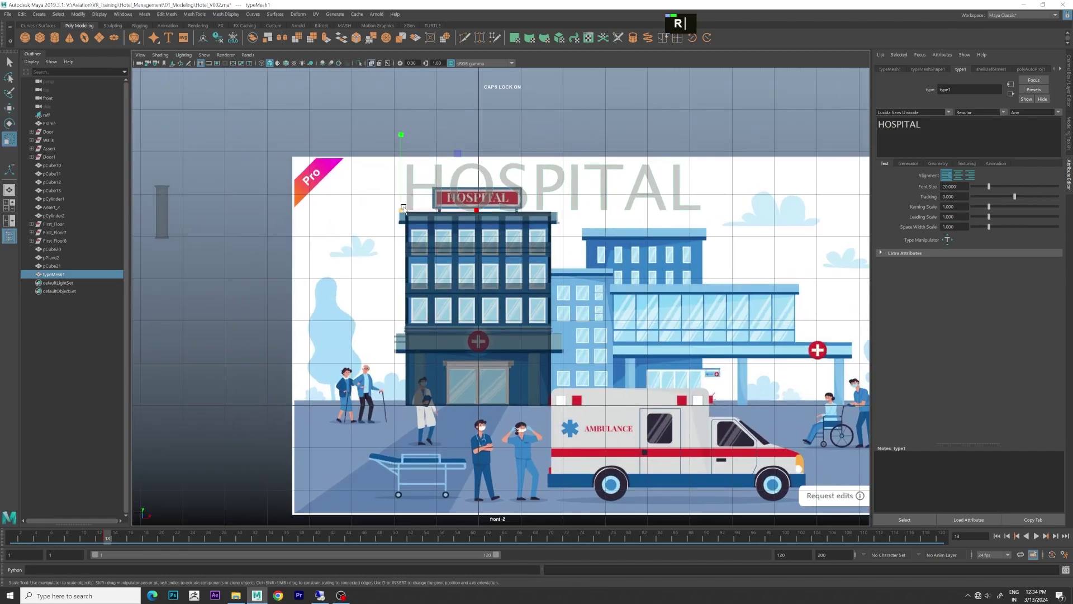
type("f")
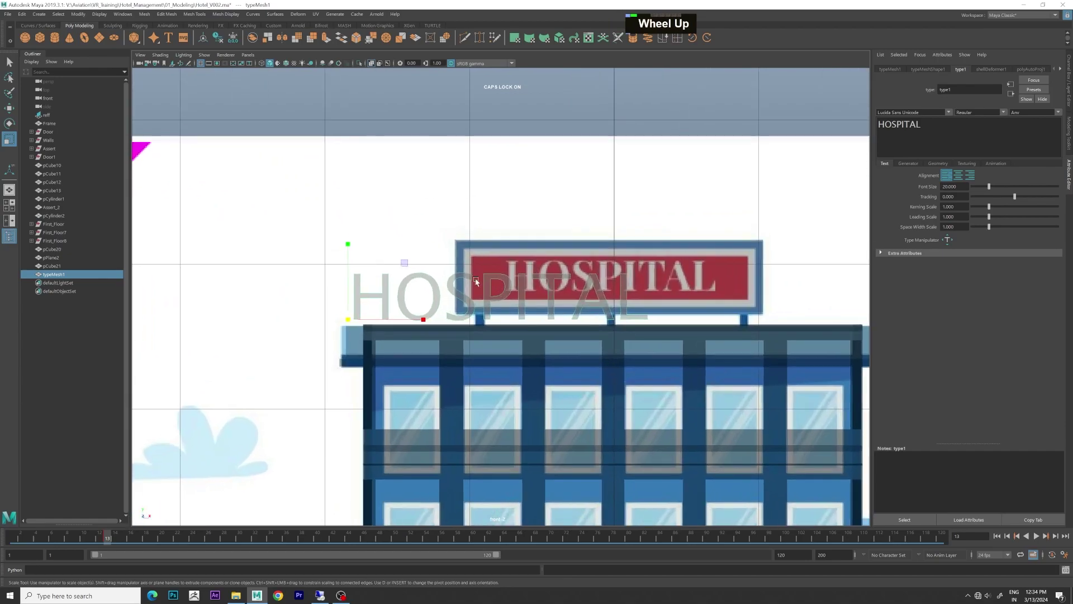
type("w")
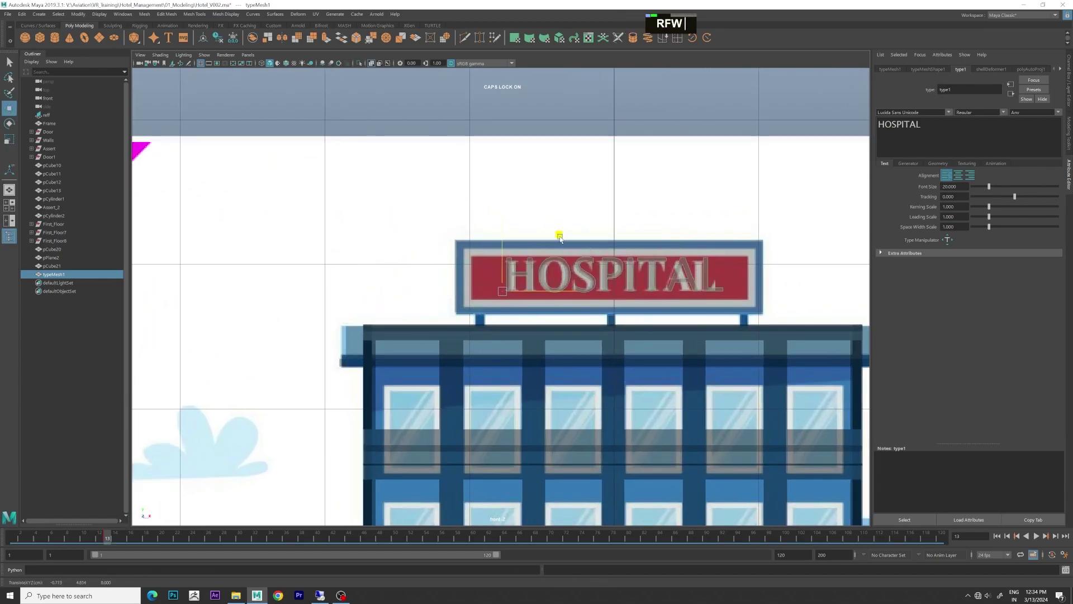
middle_click(631, 243)
scroll("up", 3)
scroll("down", 3)
scroll("up", 3)
type("r")
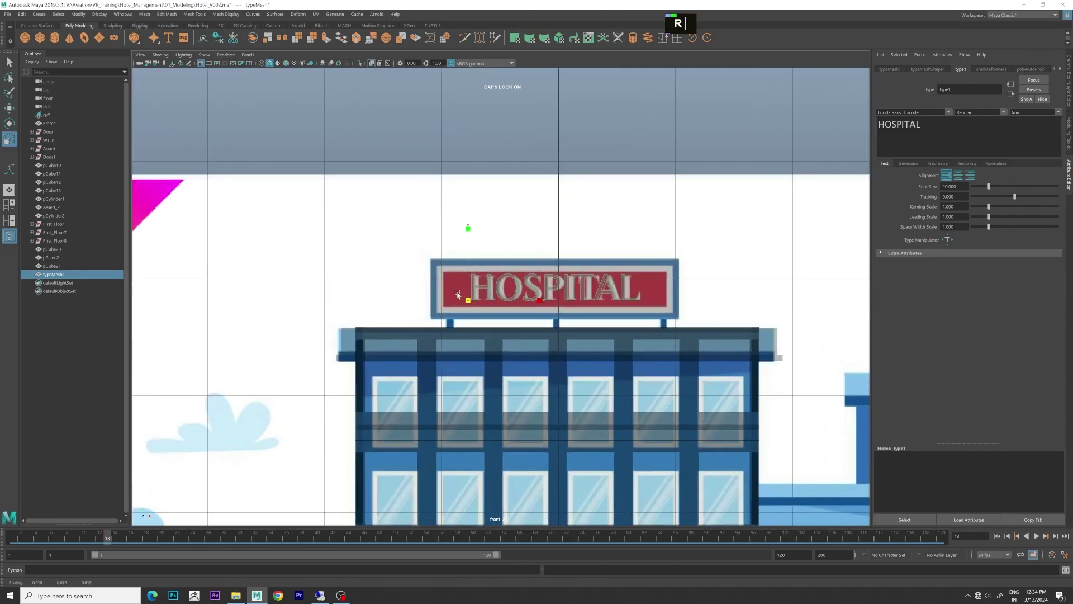
type("w")
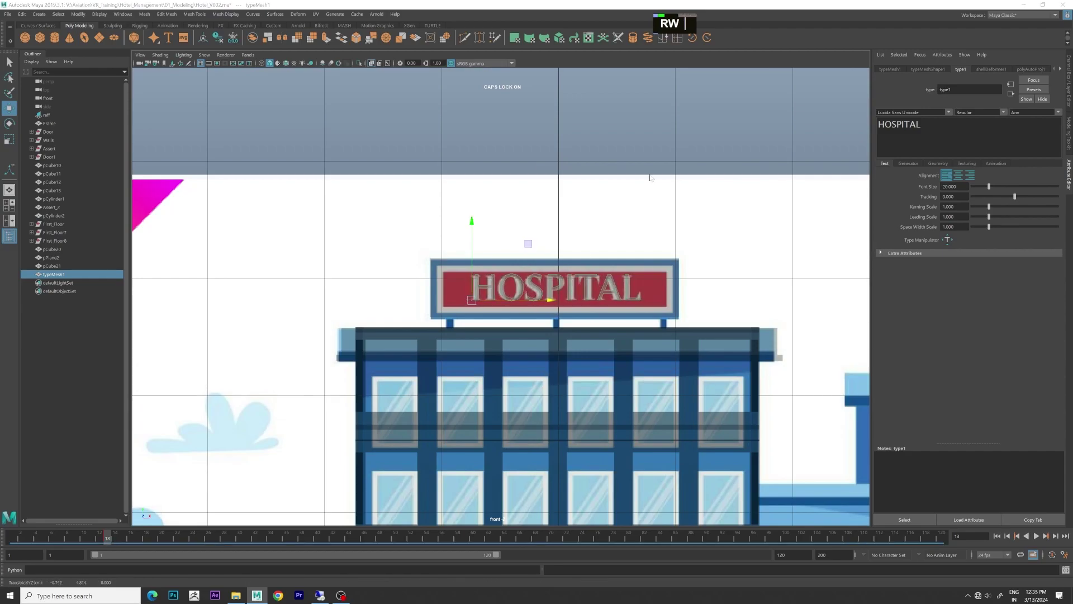
type("|")
left_click(473, 279)
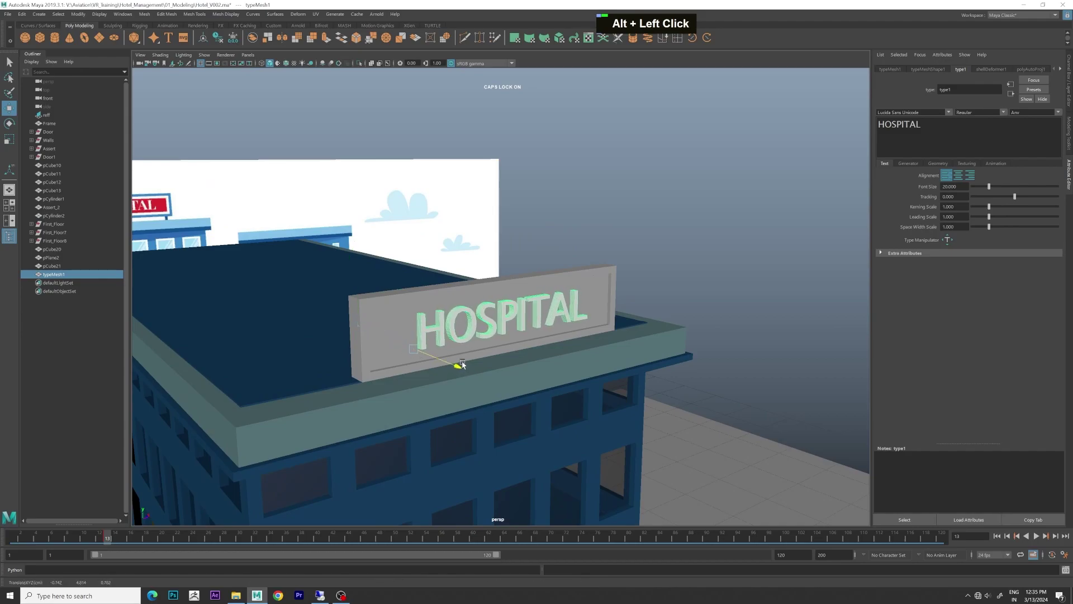
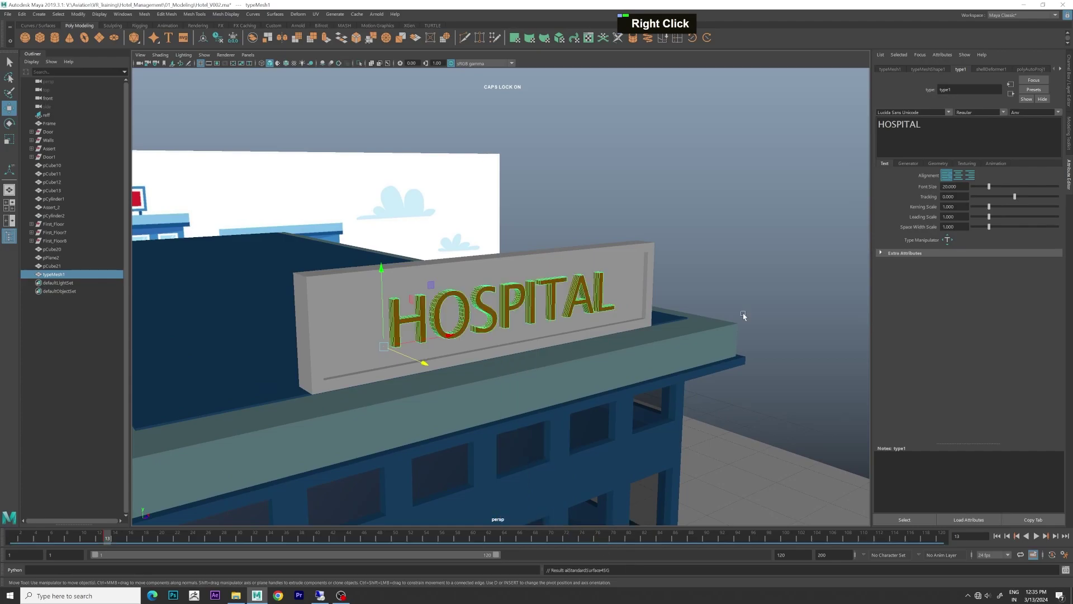
Step: Assign a gold lambert material to the HOSPITAL lettering
scroll("down", 3)
scroll("up", 3)
scroll("down", 3)
left_click(697, 252)
scroll("down", 3)
left_click(683, 250)
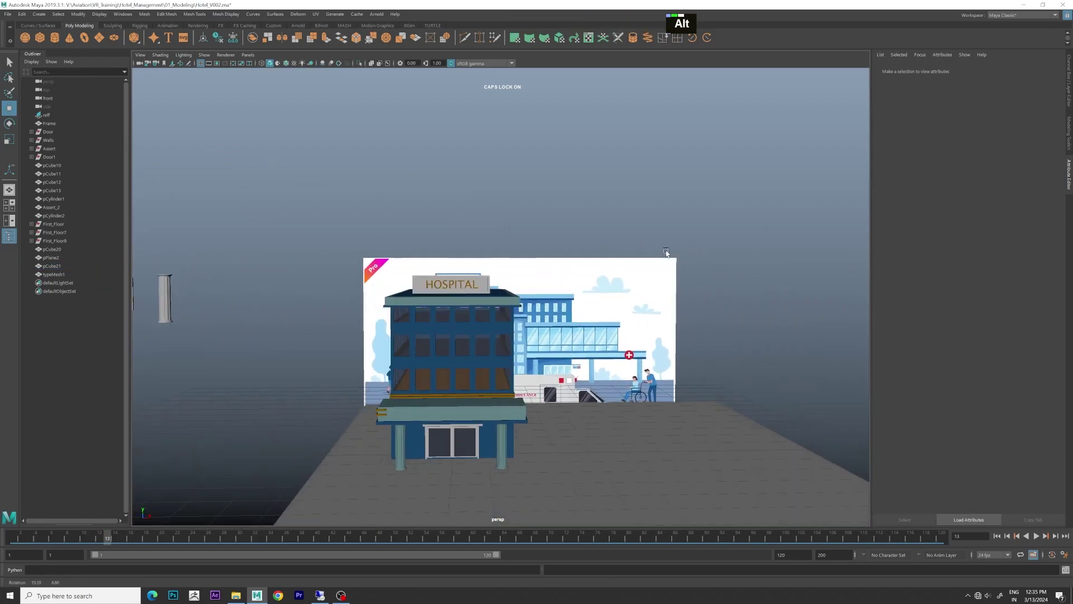
scroll("up", 3)
middle_click(451, 280)
right_click(428, 240)
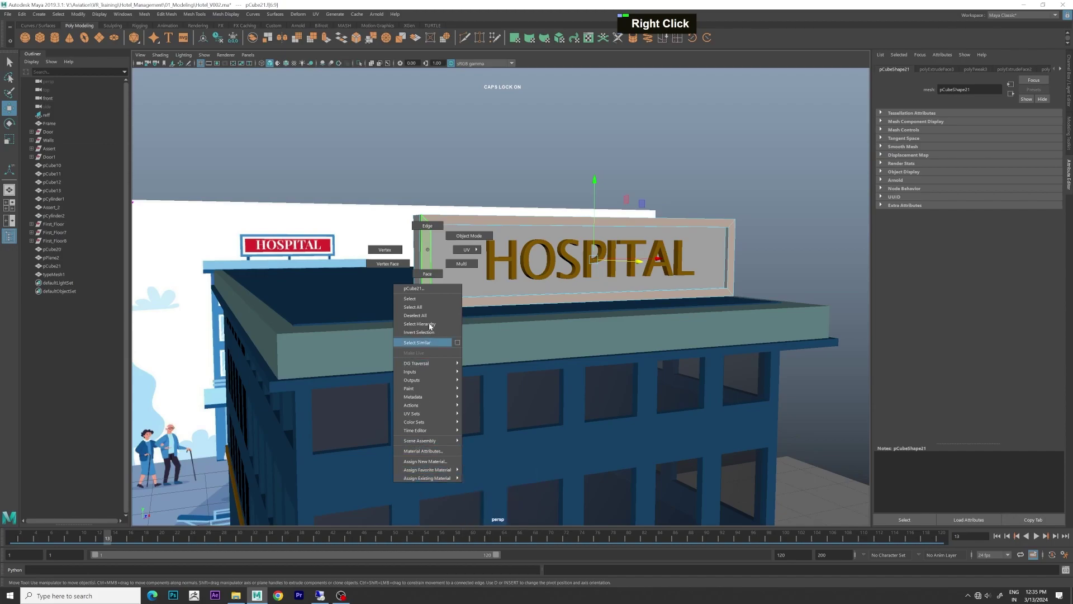
double_click(454, 230)
Step: Give the sign board a dark blue frame and a teal face using existing lambert shaders
right_click(454, 230)
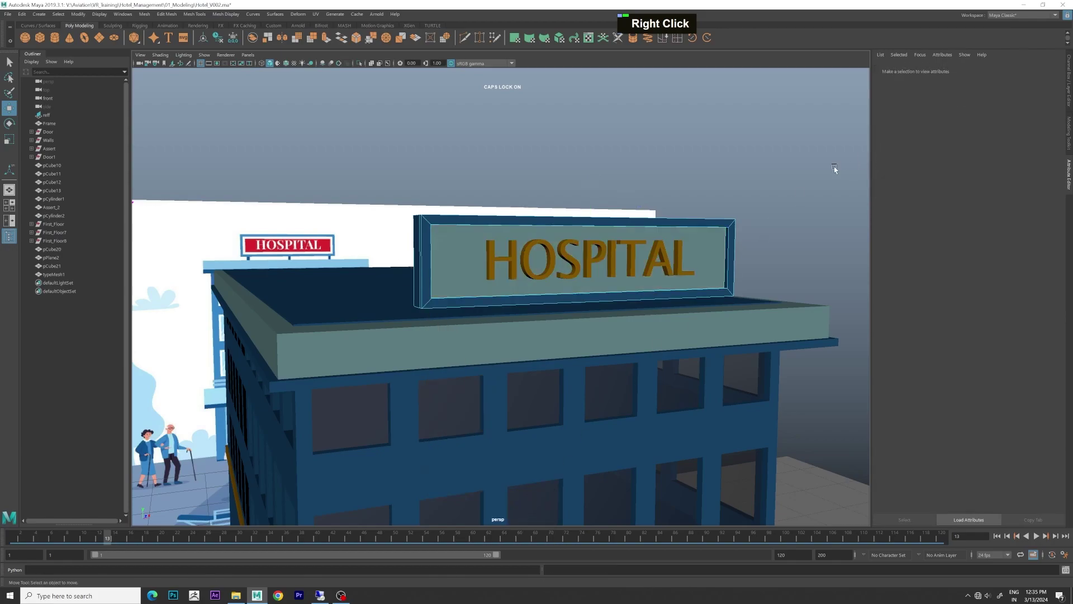
scroll("down", 3)
right_click(622, 273)
scroll("down", 3)
scroll("up", 3)
scroll("down", 3)
left_click(736, 237)
scroll("down", 3)
left_click(695, 247)
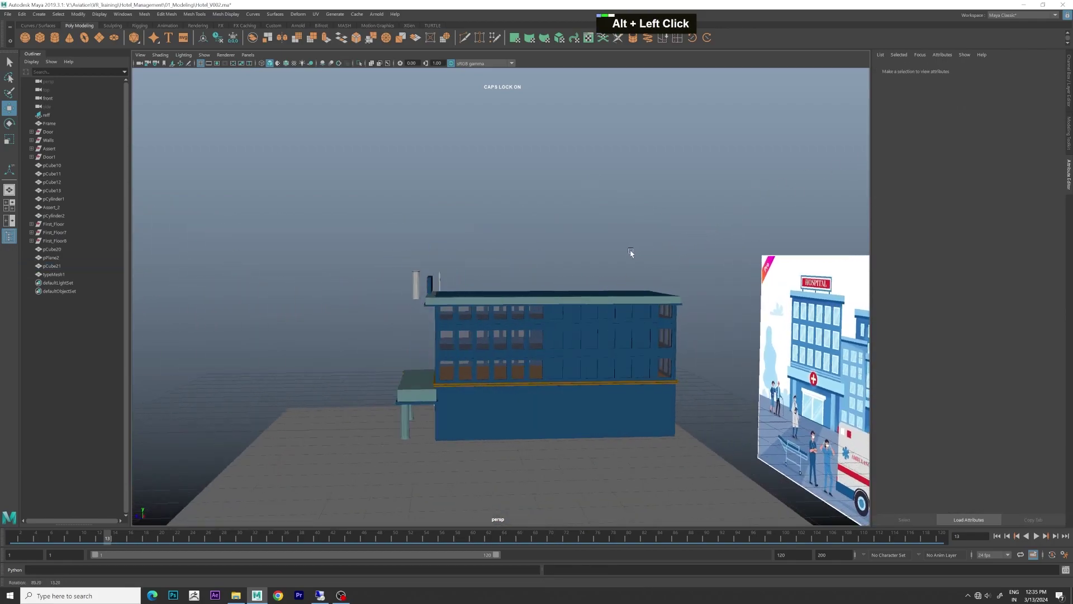
Step: Select window pane faces on the middle floor and assign them the existing black window shader
scroll("up", 3)
middle_click(660, 270)
left_click(483, 291)
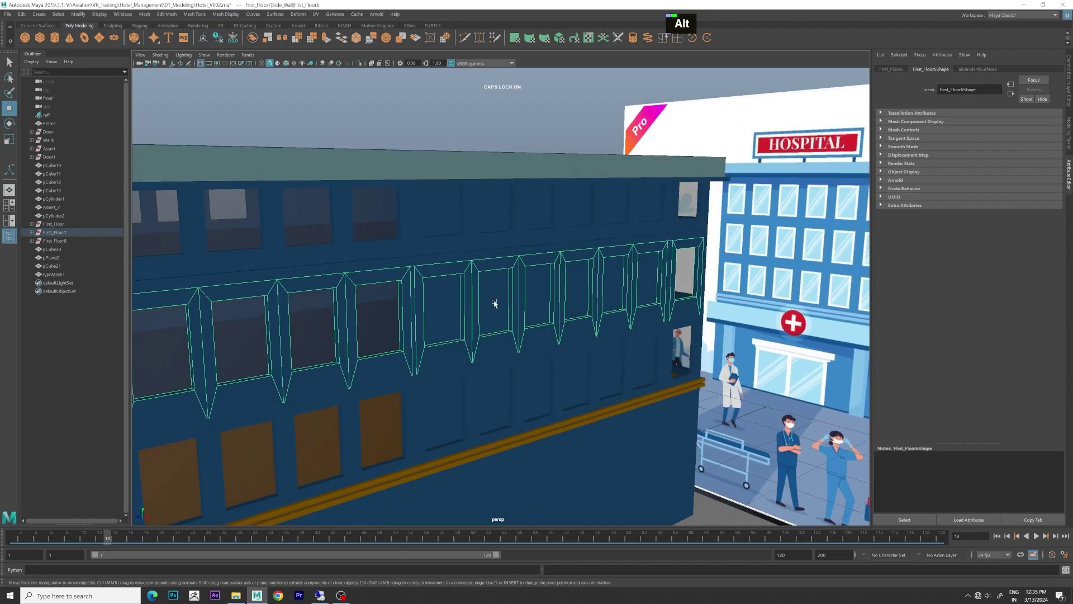
scroll("down", 3)
scroll("down", 3)
right_click(452, 413)
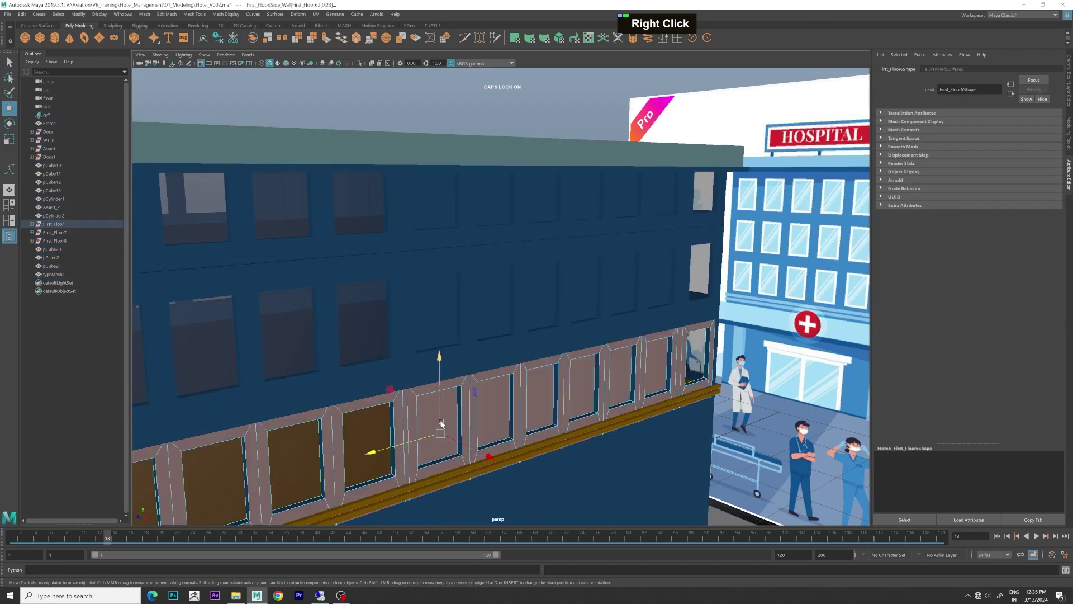
left_click(512, 405)
left_click(448, 406)
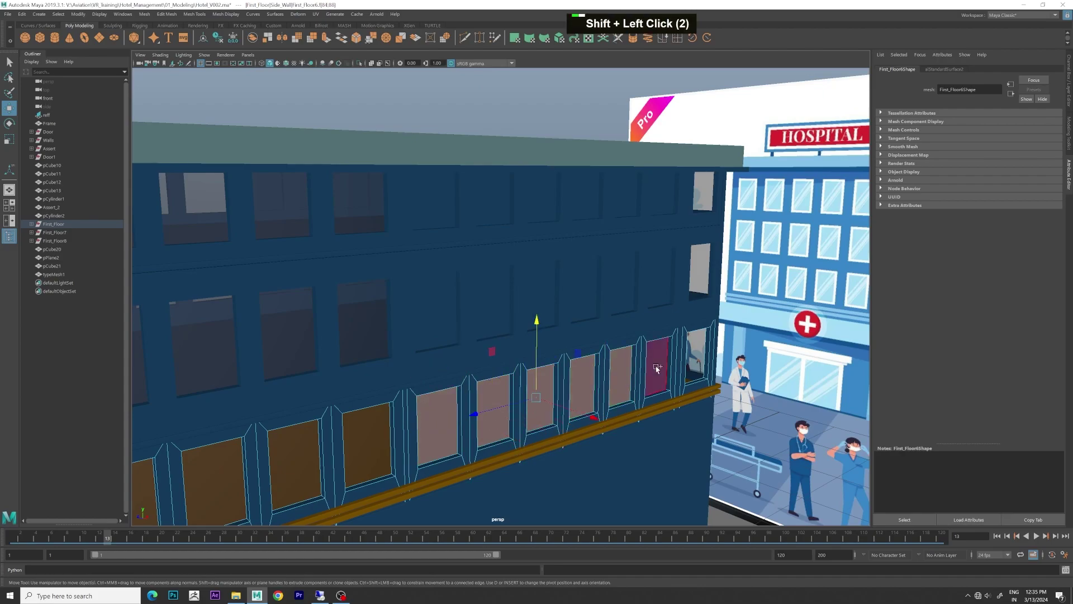
left_click(657, 369)
right_click(655, 370)
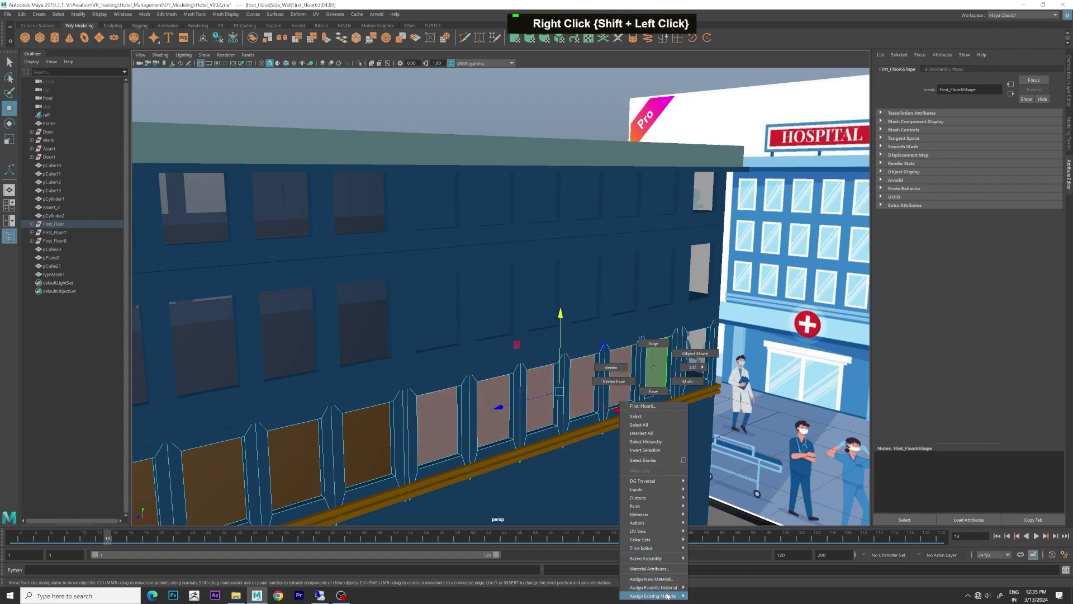
scroll("down", 3)
left_click(640, 399)
Step: Repeat the window shader assignment on panes of the other floors and the top storey
middle_click(446, 332)
right_click(443, 309)
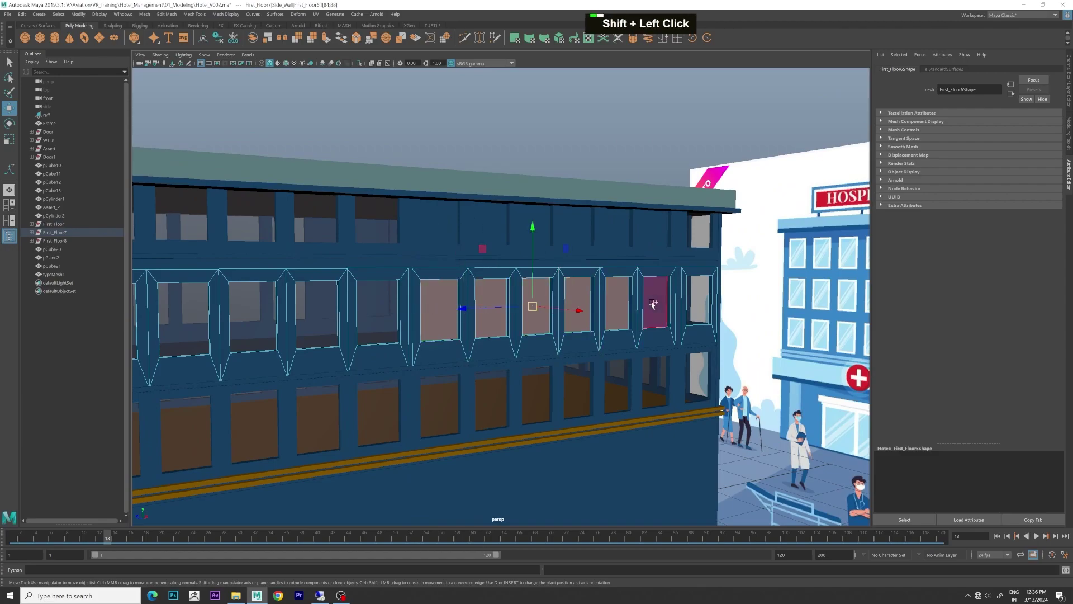
left_click(662, 304)
key("g")
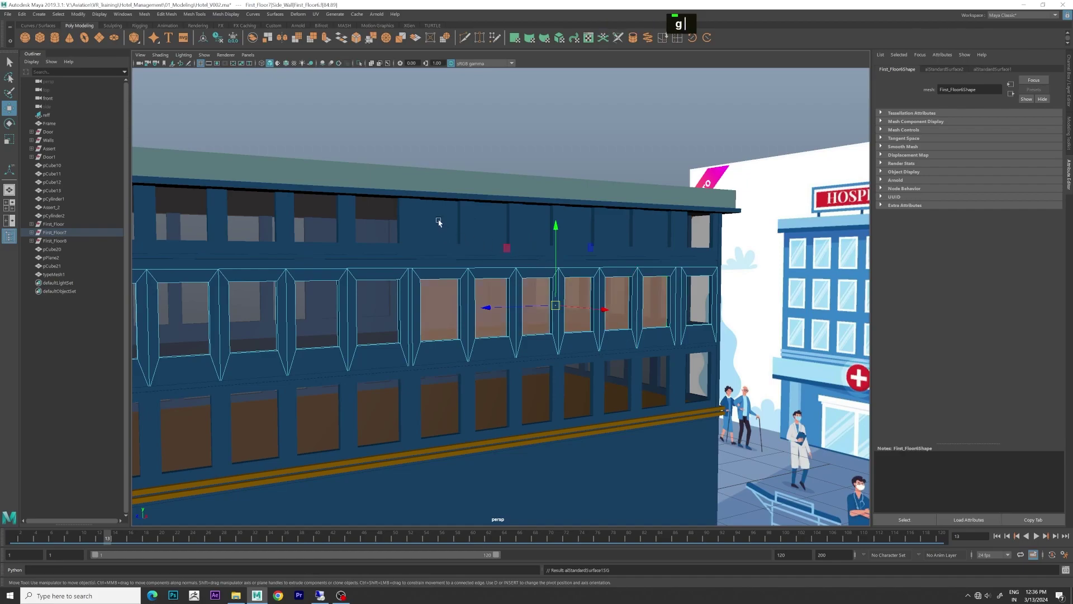
right_click(439, 223)
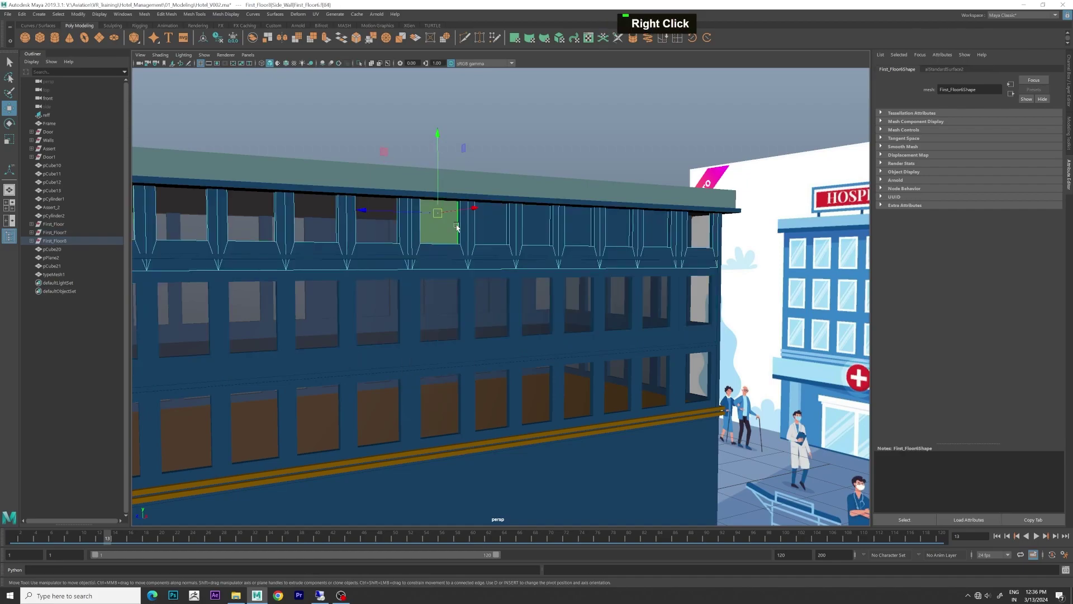
middle_click(497, 230)
left_click(475, 266)
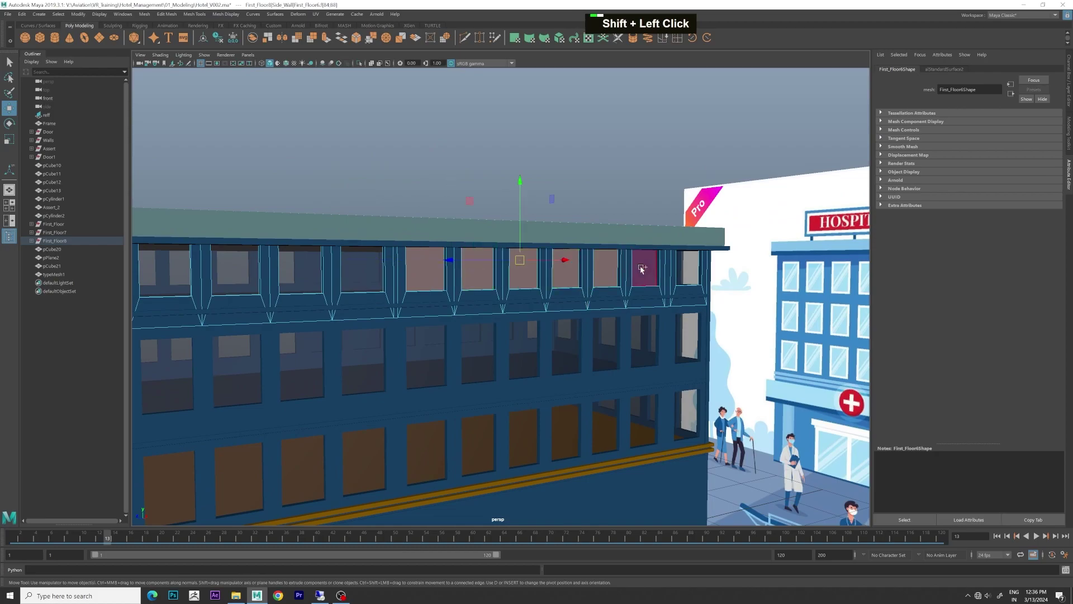
key("g")
key("g")
left_click(632, 260)
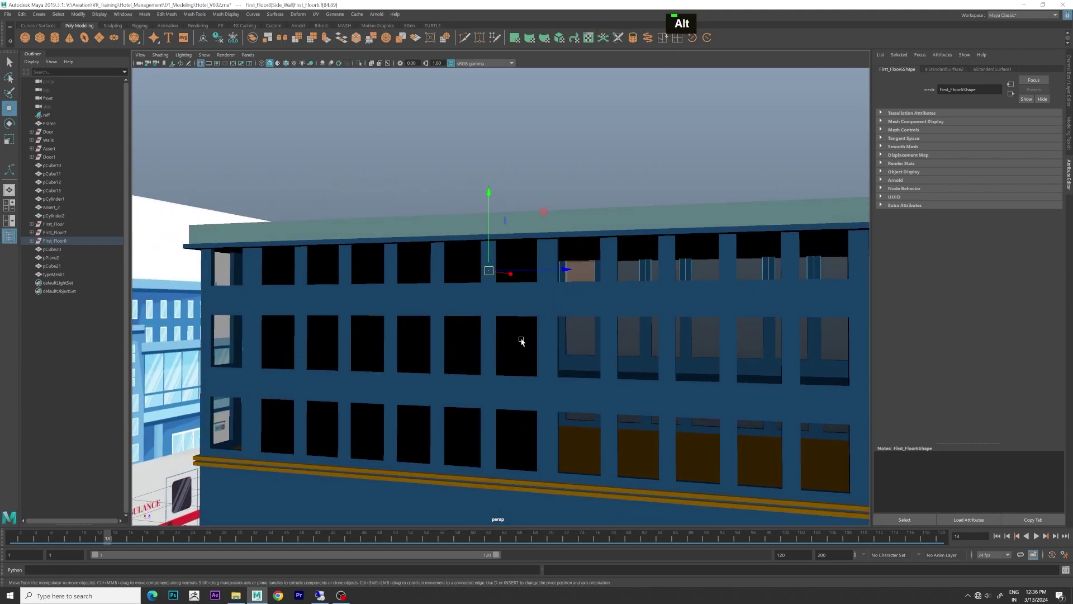
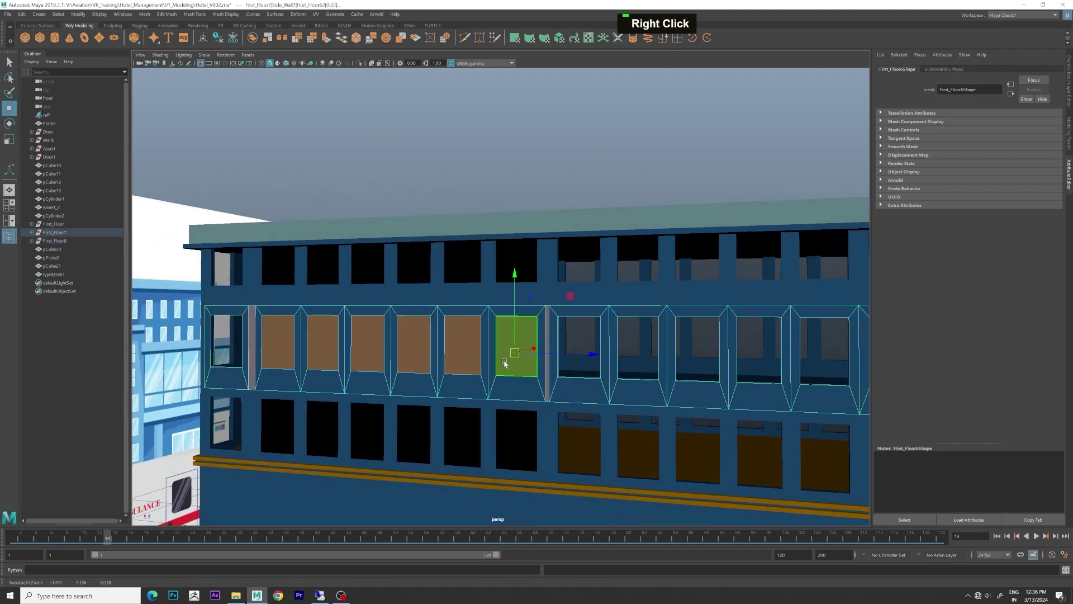
left_click(448, 350)
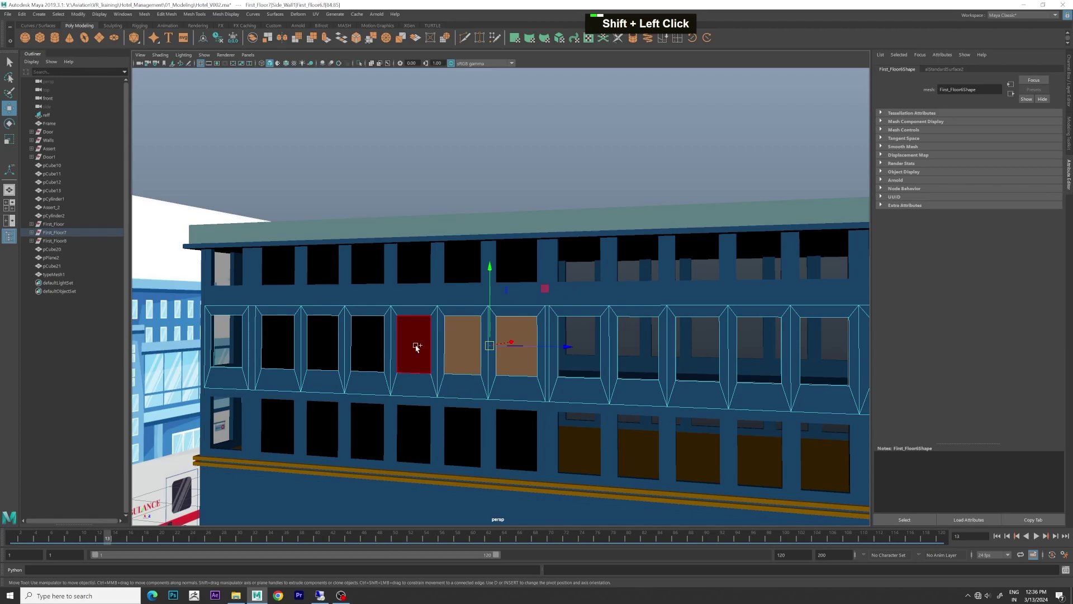